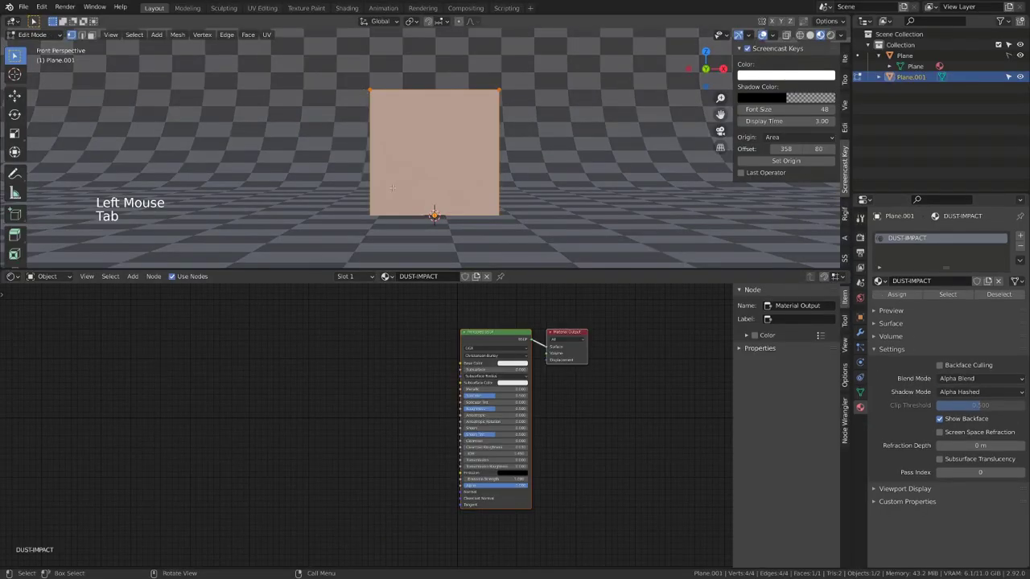
Add a Texture Coordinate, Mapping and Image Texture chain into the Principled BSDF with Node Wrangler
{"action": "left_click", "coordinate": [21, 278]}
{"action": "scroll", "scroll_direction": "up", "scroll_amount": 3}
{"action": "scroll", "scroll_direction": "down", "scroll_amount": 3}
{"action": "middle_click", "coordinate": [299, 404]}
{"action": "key", "text": "a"}
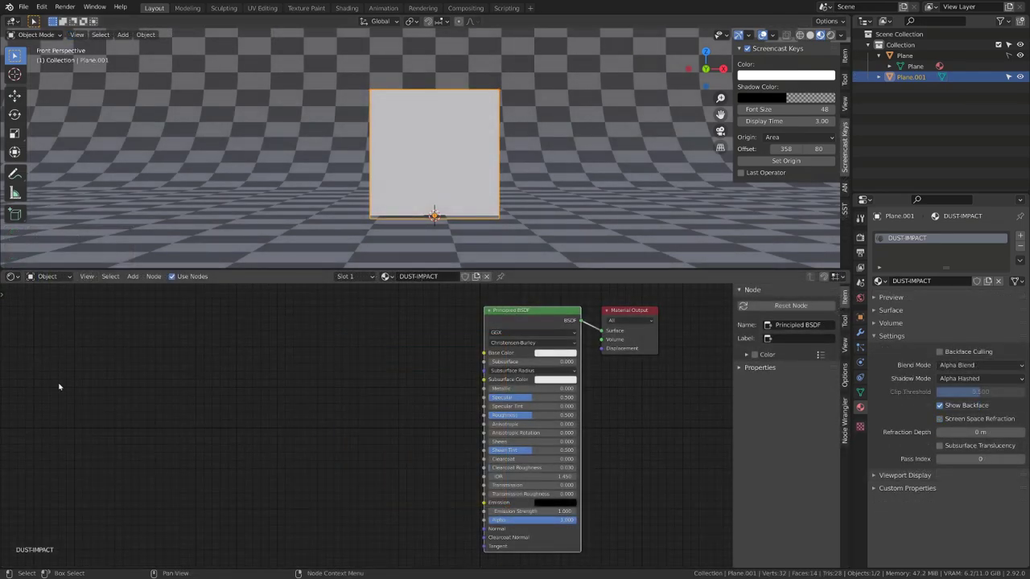
{"action": "left_click", "coordinate": [538, 326]}
{"action": "key", "text": "ctrl+t"}
Select the Mapping and Image Texture nodes together to rework the texture chain
{"action": "key", "text": "g"}
{"action": "left_click", "coordinate": [299, 339]}
{"action": "left_click", "coordinate": [188, 324]}
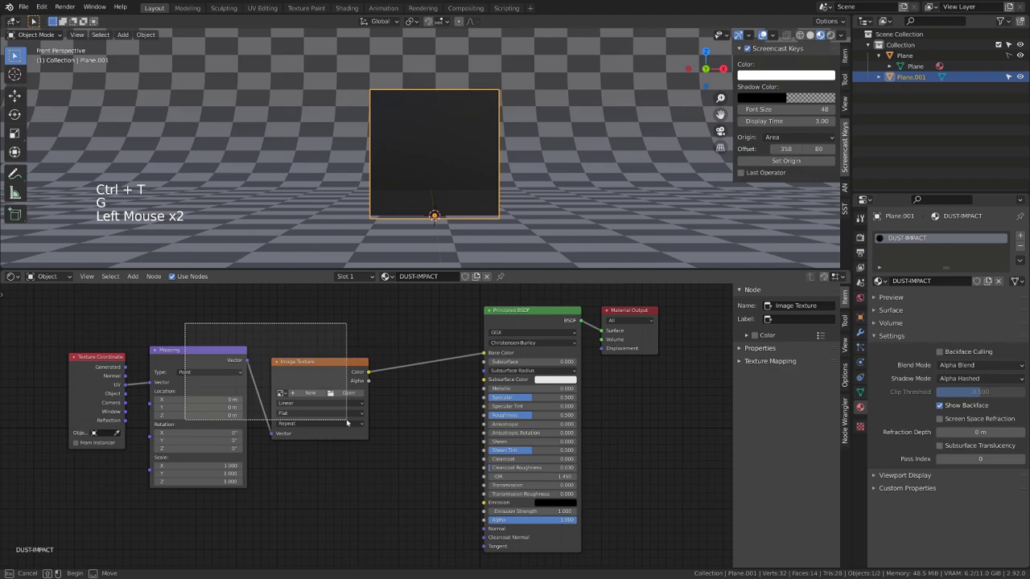
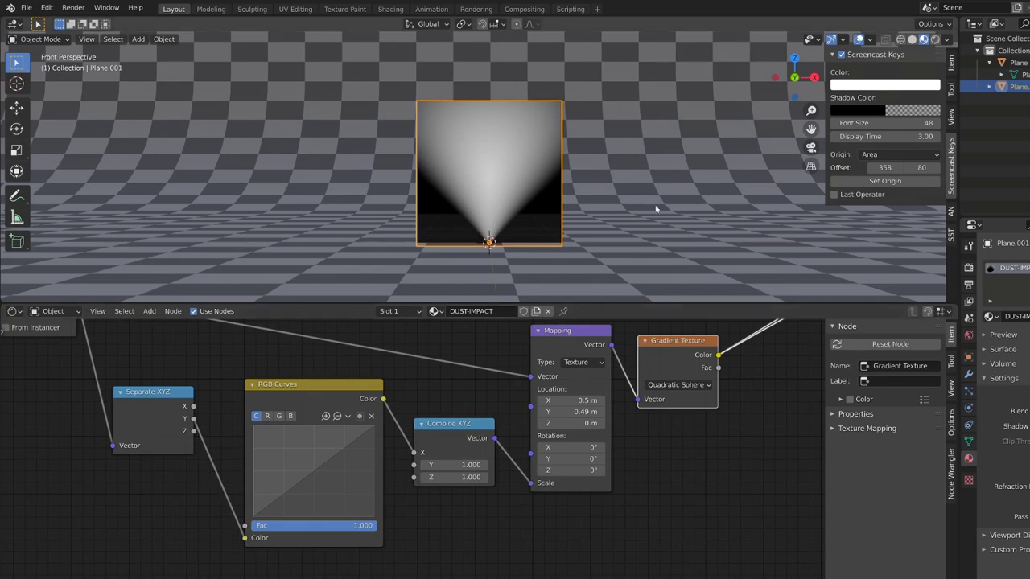
Reshape the RGB Curves lower points so the white cone narrows and fades faster
{"action": "left_click", "coordinate": [258, 517]}
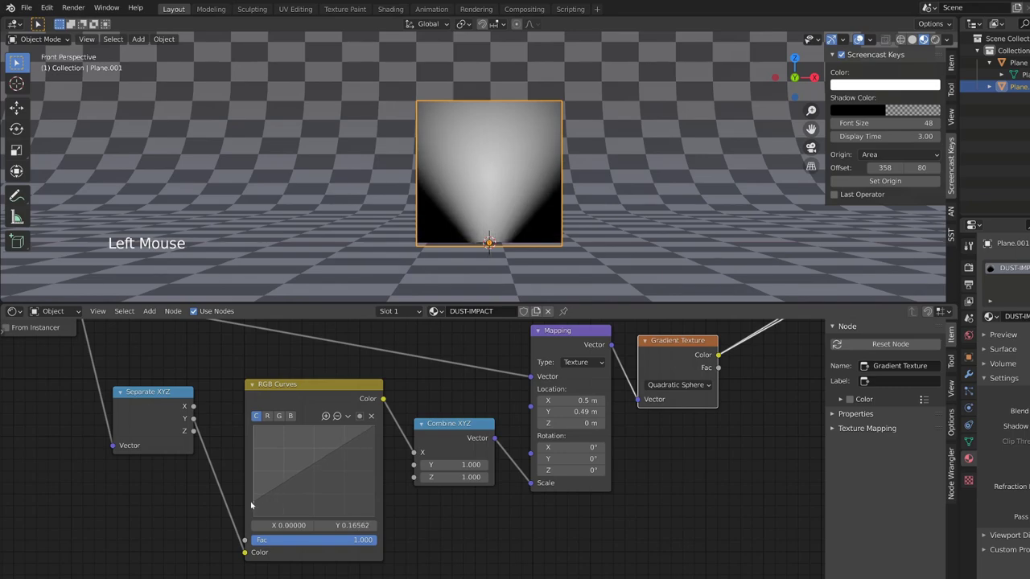
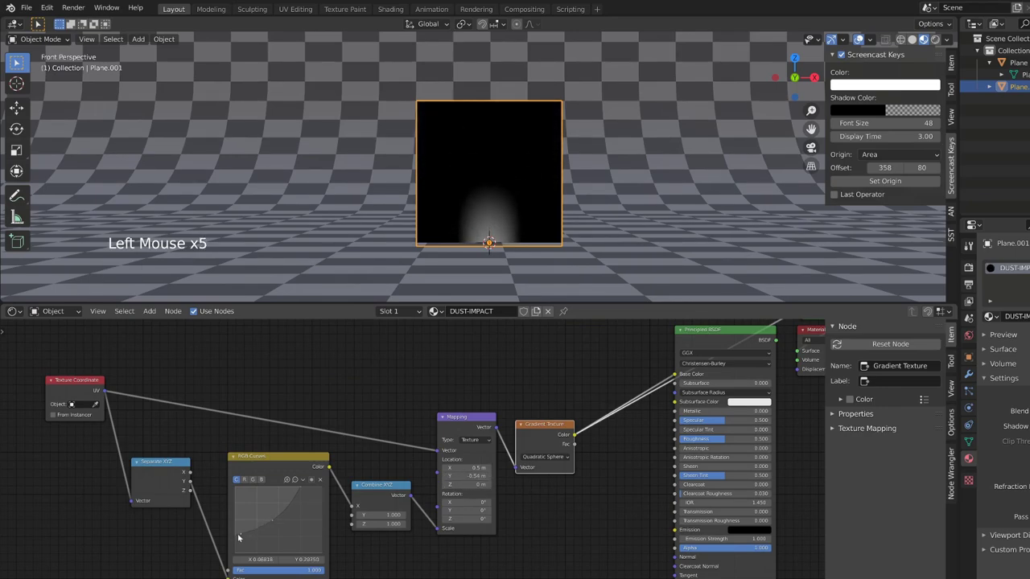
{"action": "key", "text": "ctrl+z"}
{"action": "left_click", "coordinate": [241, 537]}
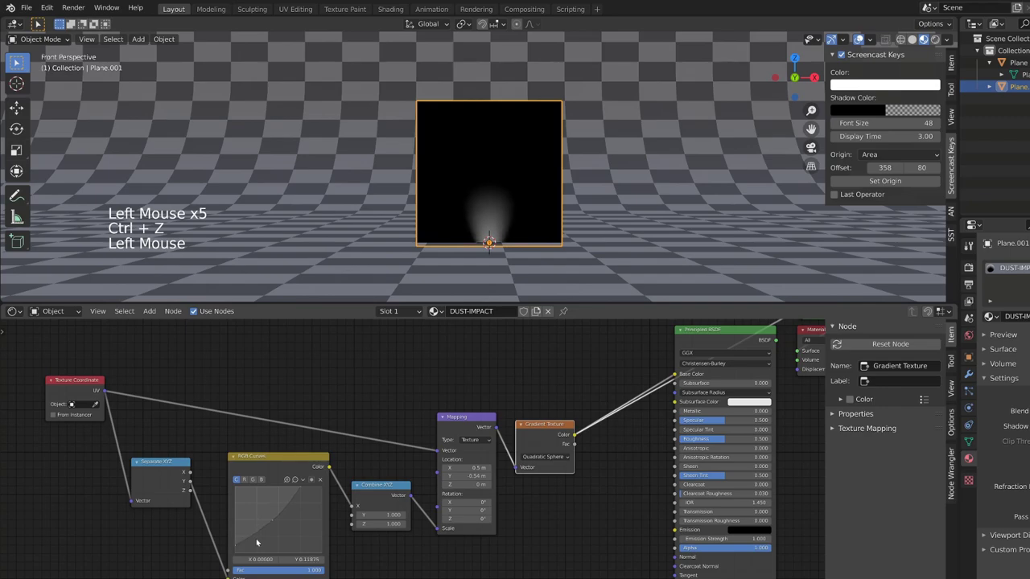
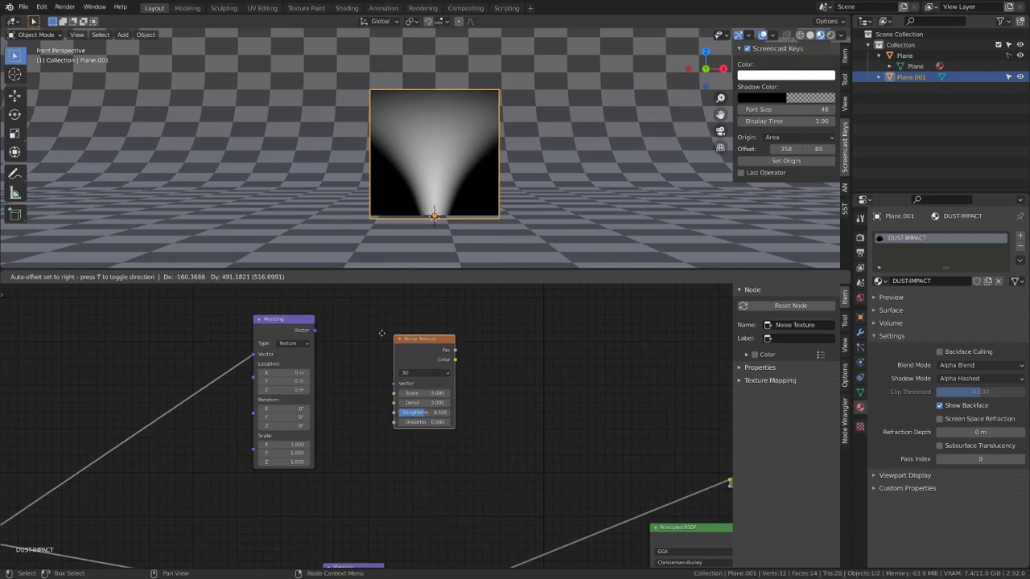
Link the second Mapping node's Vector into the Noise Texture
{"action": "left_click", "coordinate": [319, 331]}
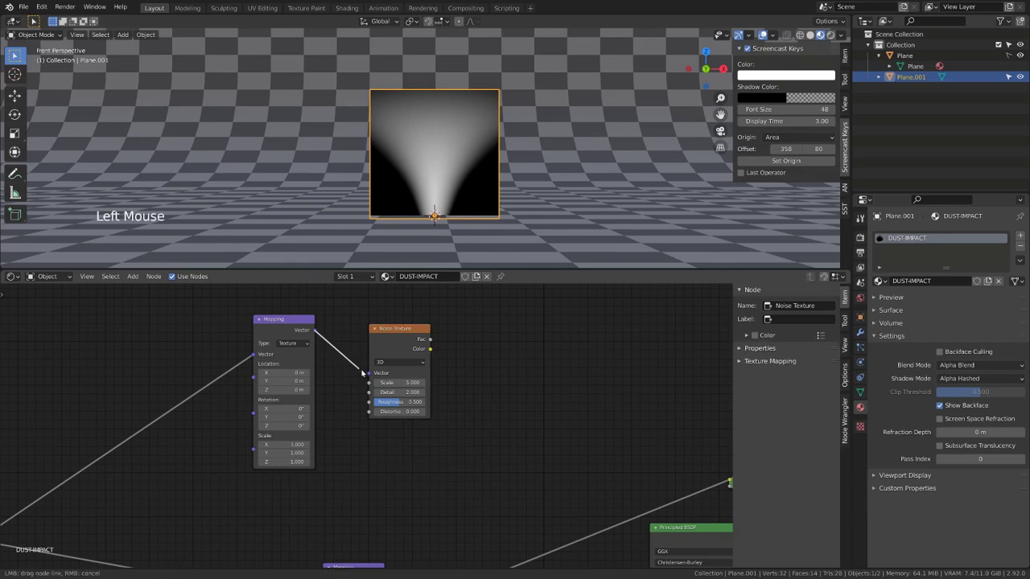
Route the noise Fac through a new ColorRamp into the shader and pull its black and white stops inward
{"action": "left_click", "coordinate": [418, 330]}
{"action": "key", "text": "shift+a"}
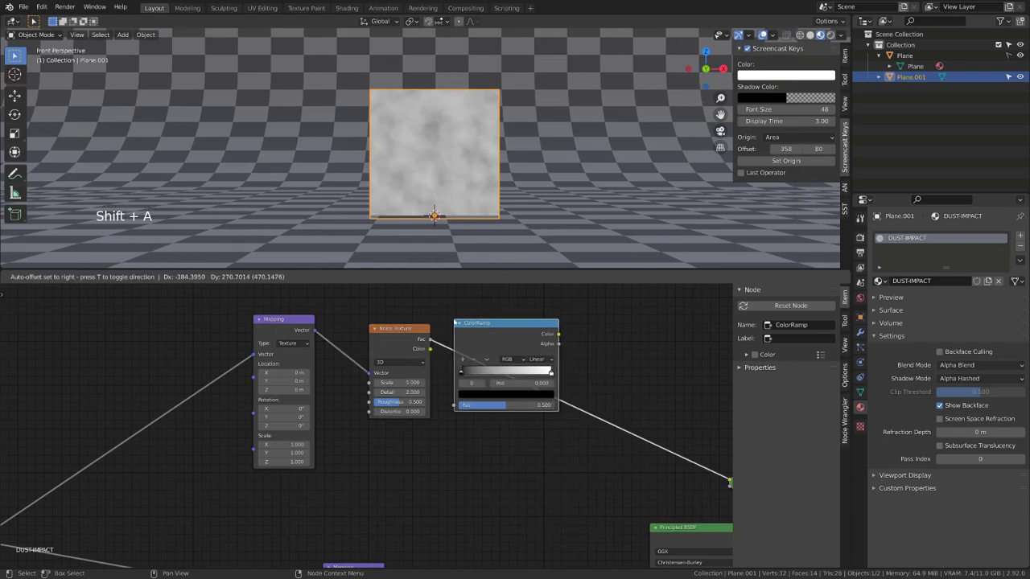
{"action": "left_click", "coordinate": [484, 374]}
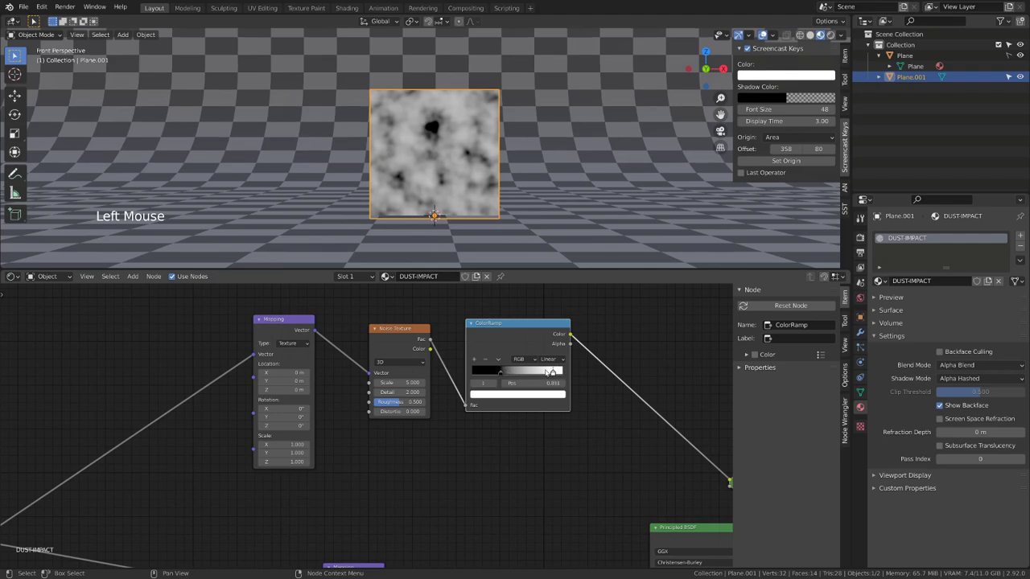
{"action": "left_click", "coordinate": [500, 373]}
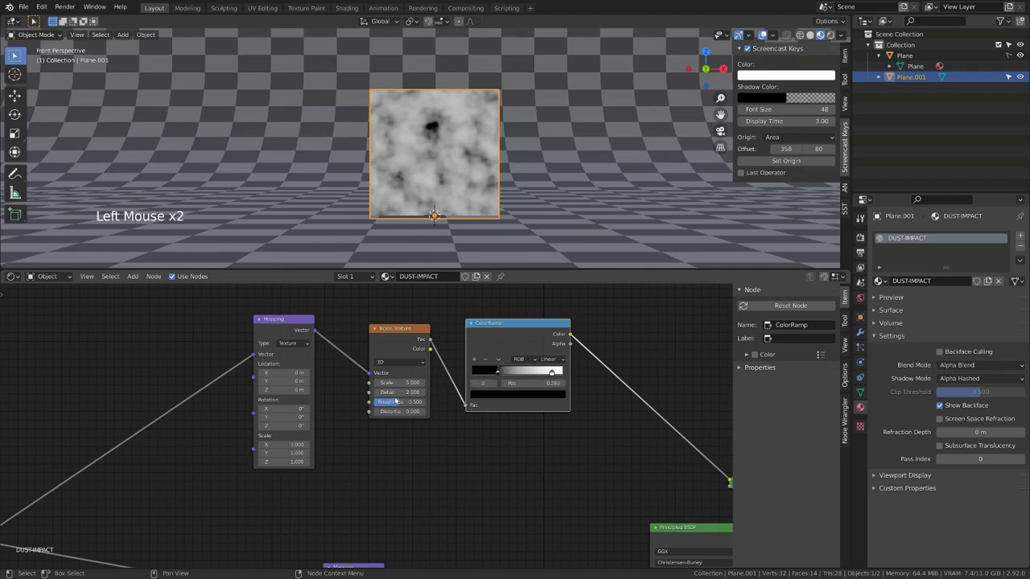
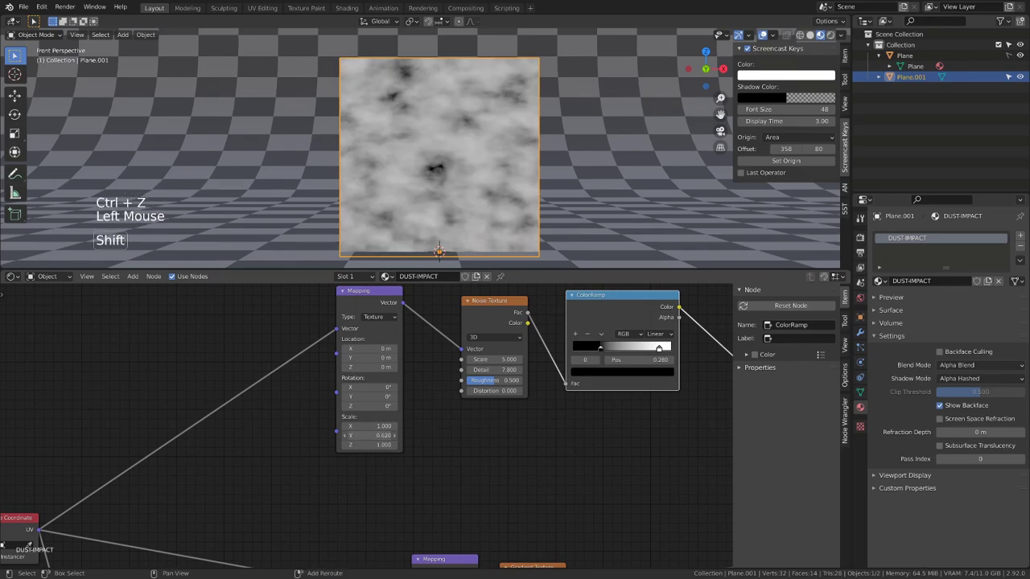
Duplicate the Separate XYZ node and place the copy near the Texture Coordinate node
{"action": "key", "text": "ctrl+z"}
{"action": "scroll", "scroll_direction": "down", "scroll_amount": 3}
{"action": "middle_click", "coordinate": [101, 203]}
{"action": "middle_click", "coordinate": [101, 203]}
{"action": "middle_click", "coordinate": [101, 203]}
{"action": "left_click", "coordinate": [301, 481]}
{"action": "left_click", "coordinate": [273, 478]}
{"action": "left_click", "coordinate": [283, 471]}
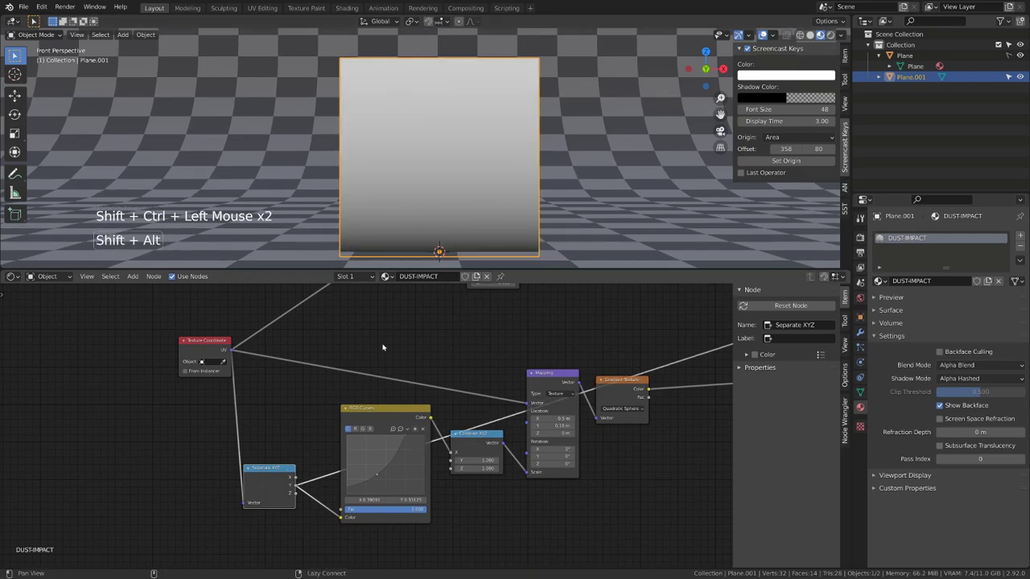
{"action": "middle_click", "coordinate": [385, 343]}
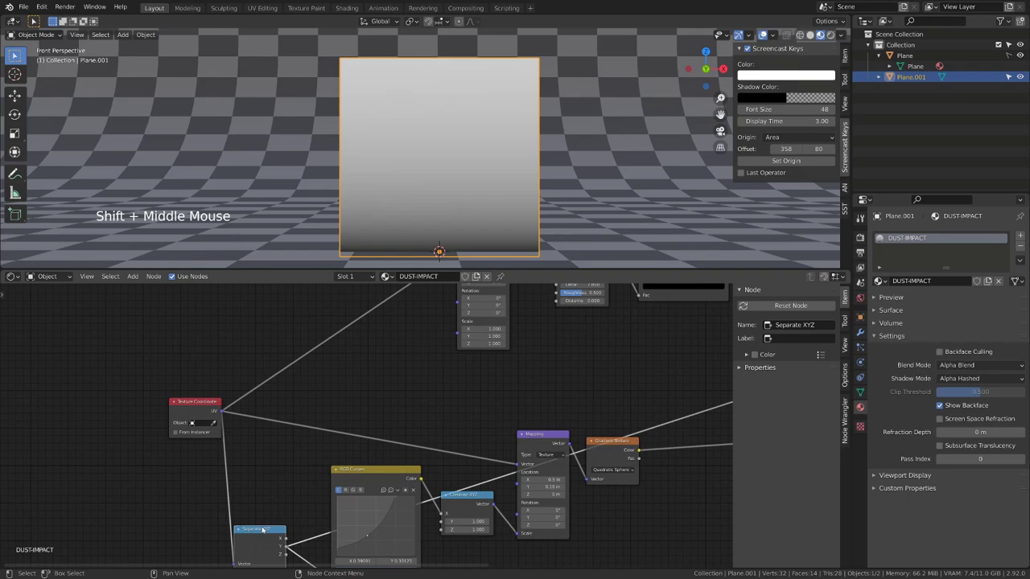
{"action": "left_click", "coordinate": [266, 531]}
{"action": "key", "text": "shift+d"}
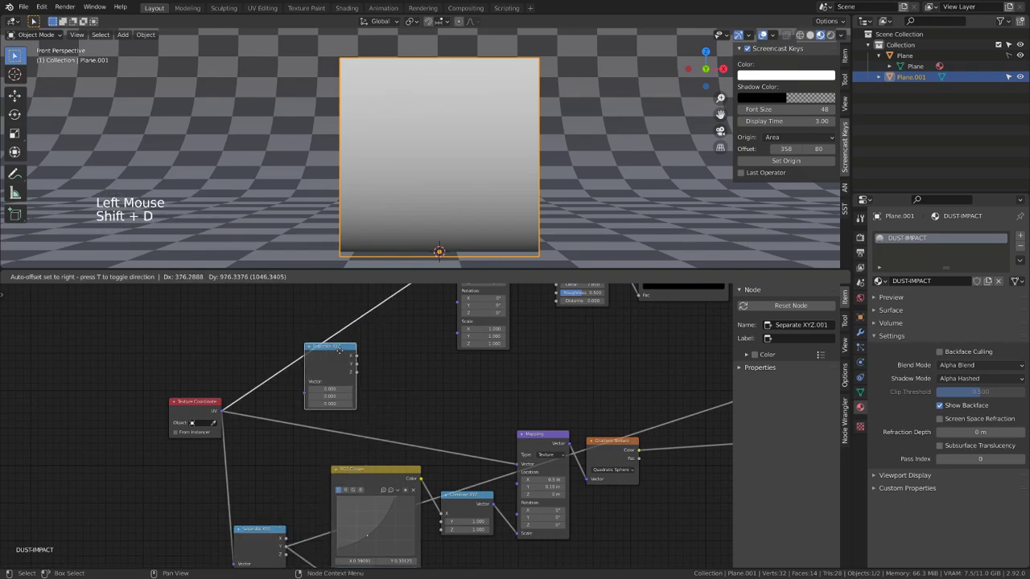
{"action": "left_click", "coordinate": [226, 412]}
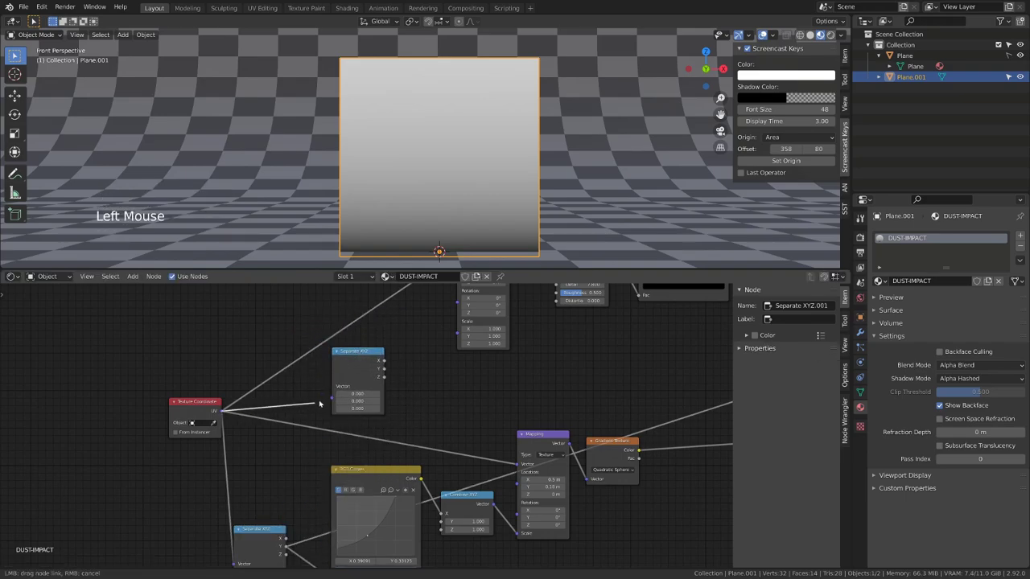
Connect the Texture Coordinate UV to the new Separate XYZ and add a Map Range node after its Y
{"action": "middle_click", "coordinate": [560, 403]}
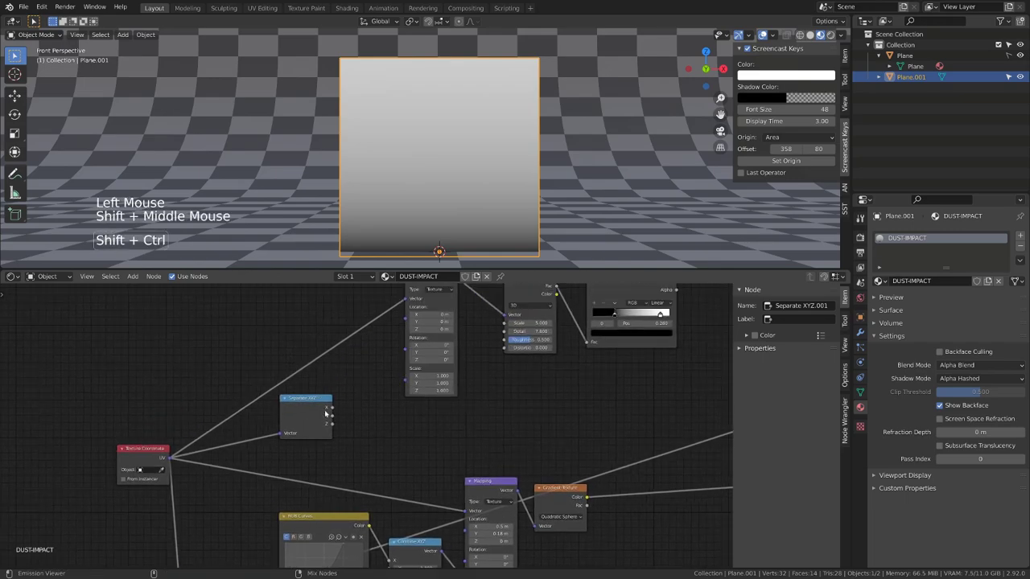
{"action": "left_click", "coordinate": [323, 412]}
{"action": "scroll", "scroll_direction": "up", "scroll_amount": 3}
{"action": "left_click", "coordinate": [319, 410]}
{"action": "key", "text": "shift+a"}
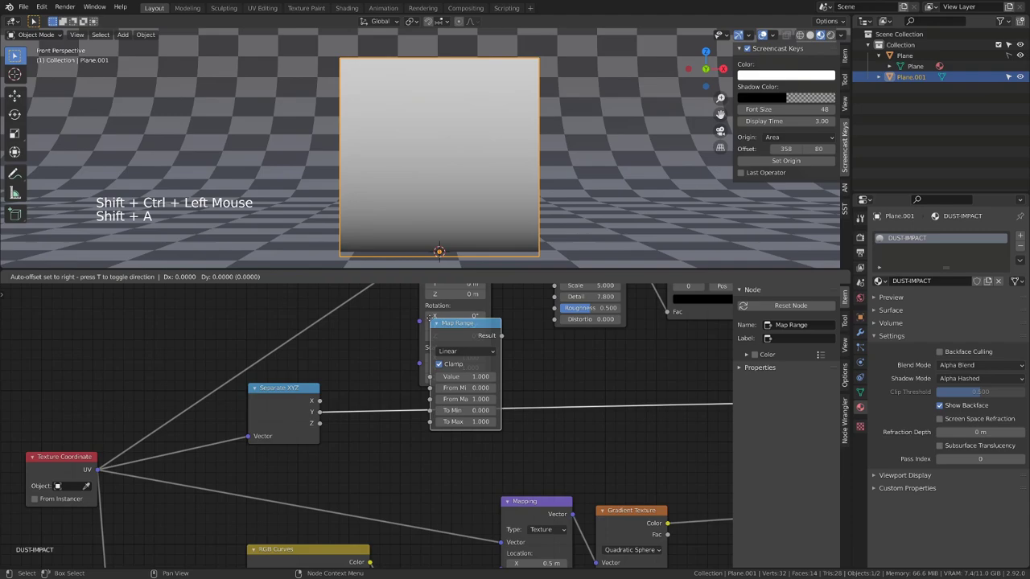
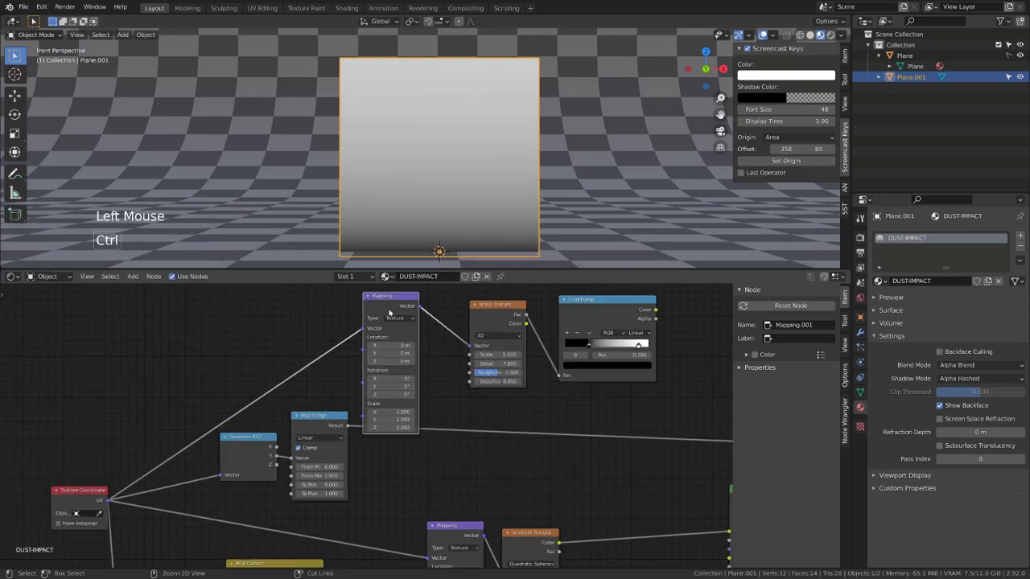
Feed the Map Range Result into the Noise Texture Scale and preview the ColorRamp on the plane
{"action": "key", "text": "ctrl+h"}
{"action": "key", "text": "g"}
{"action": "left_click", "coordinate": [352, 425]}
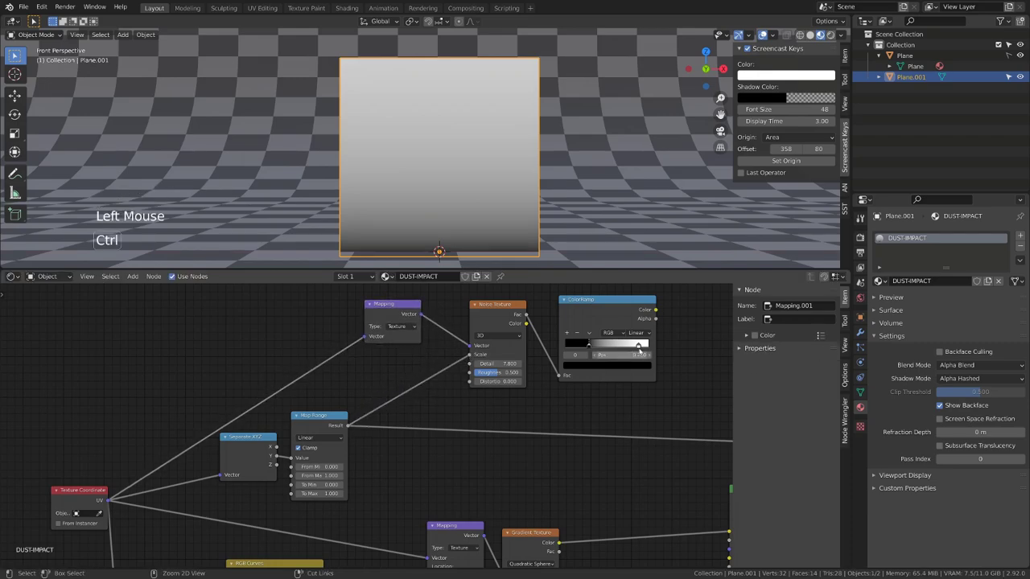
{"action": "left_click", "coordinate": [621, 309]}
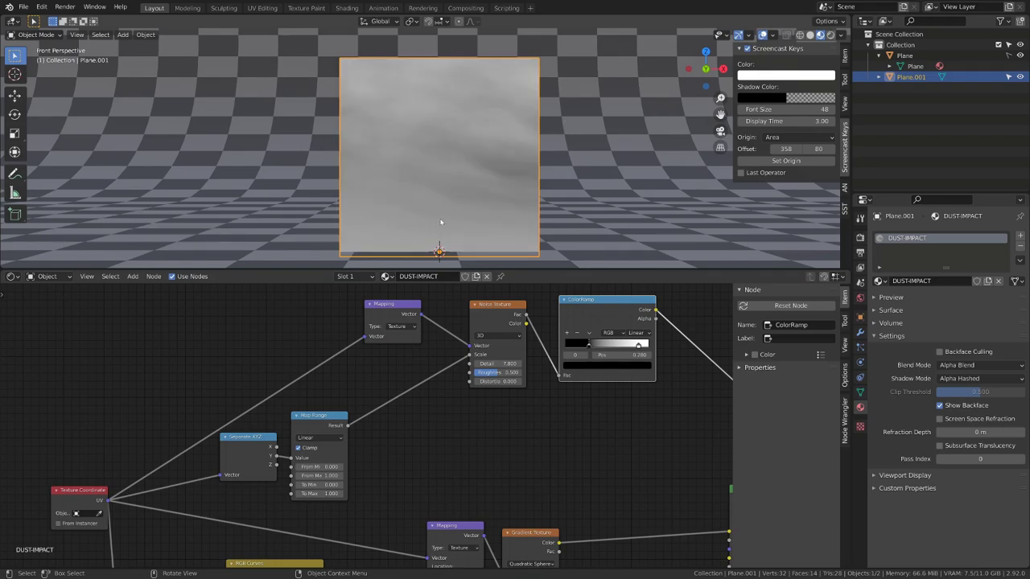
Restore all sockets on the second Mapping node with Ctrl+H
{"action": "scroll", "scroll_direction": "up", "scroll_amount": 3}
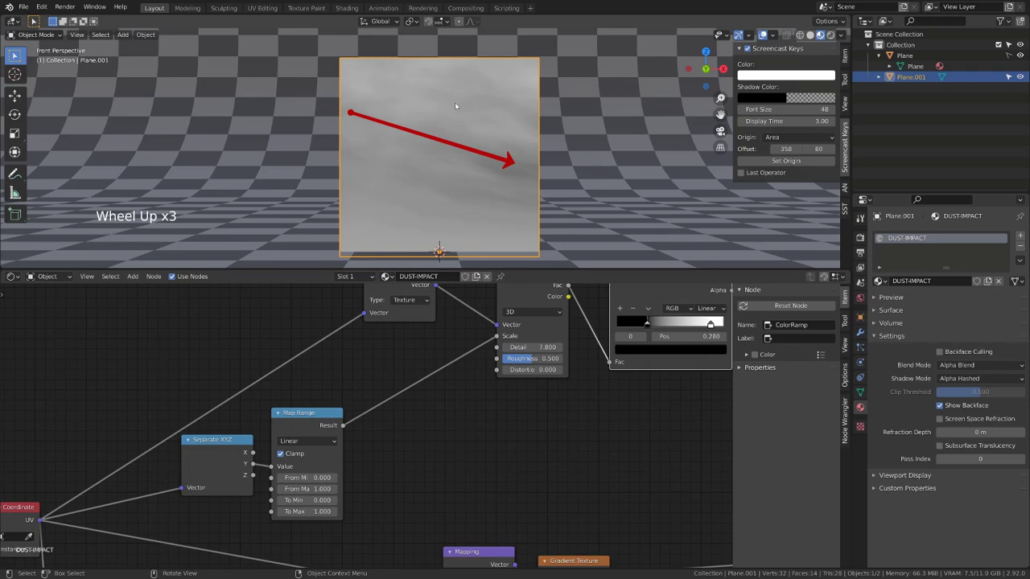
{"action": "scroll", "scroll_direction": "down", "scroll_amount": 3}
{"action": "left_click", "coordinate": [393, 312]}
{"action": "key", "text": "ctrl+h"}
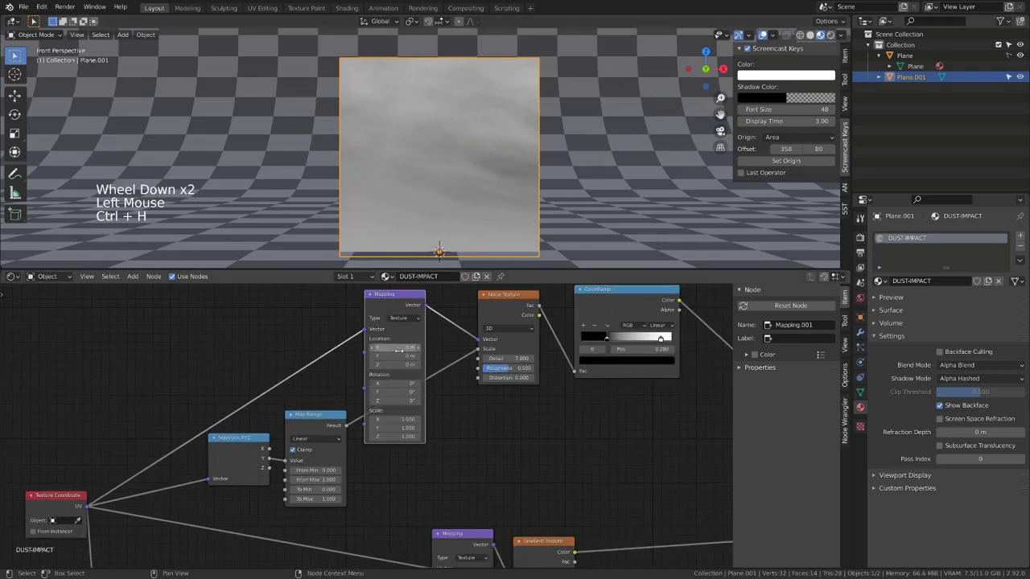
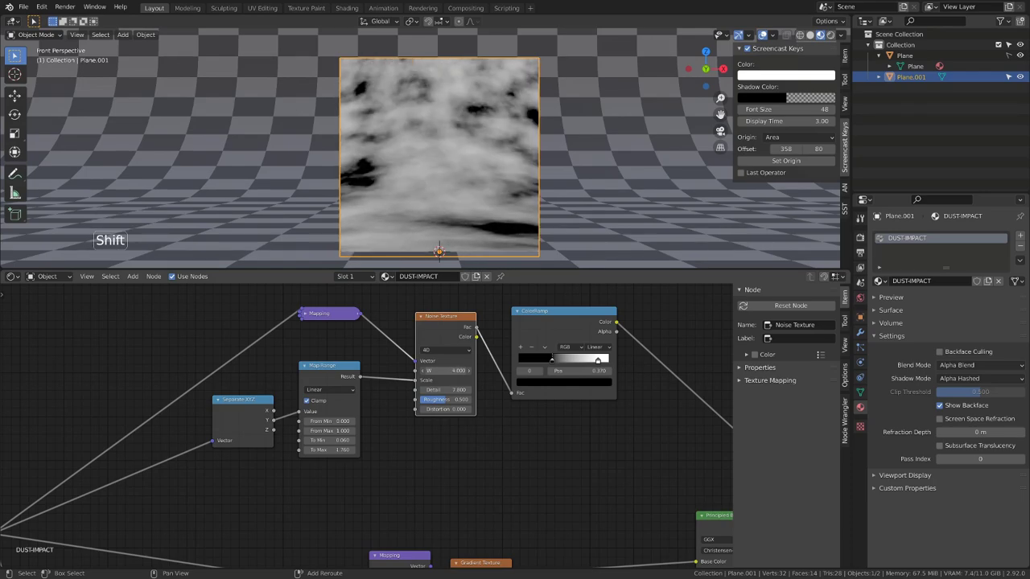
Move the Gradient Texture link from the Principled BSDF Base Color to its Alpha socket
{"action": "double_click", "coordinate": [429, 387]}
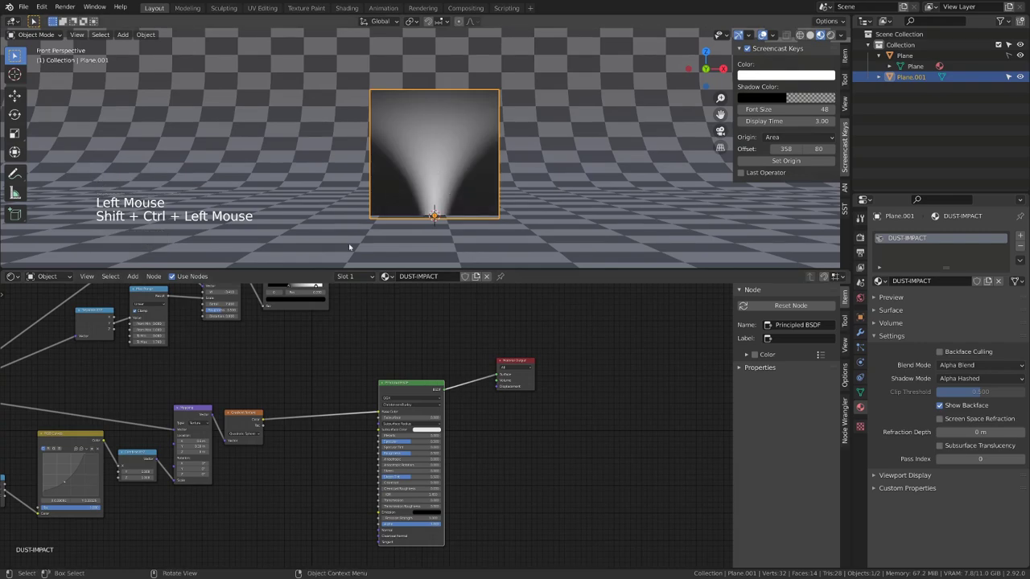
{"action": "scroll", "scroll_direction": "up", "scroll_amount": 3}
{"action": "scroll", "scroll_direction": "down", "scroll_amount": 3}
{"action": "middle_click", "coordinate": [306, 497]}
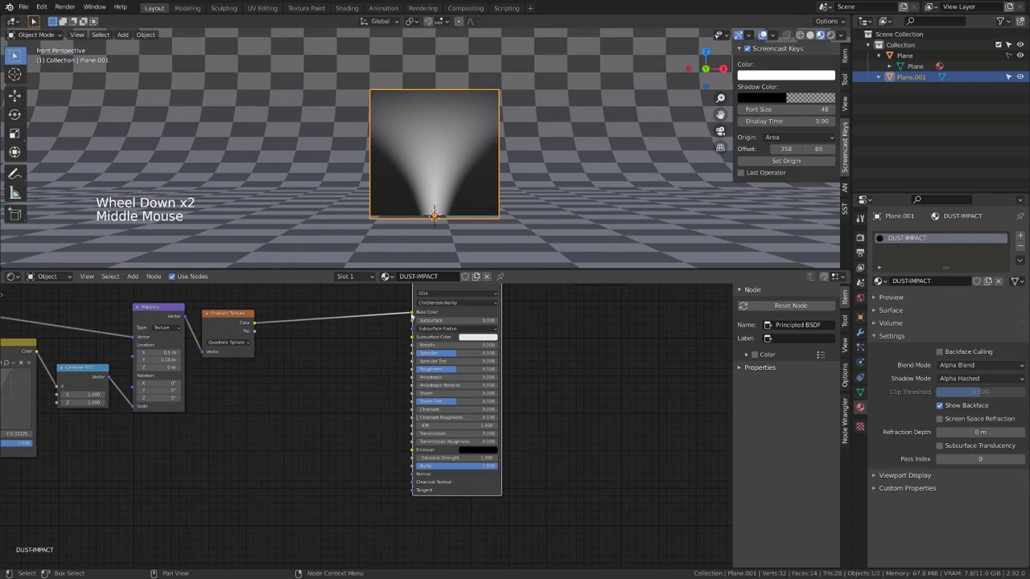
{"action": "left_click", "coordinate": [414, 314]}
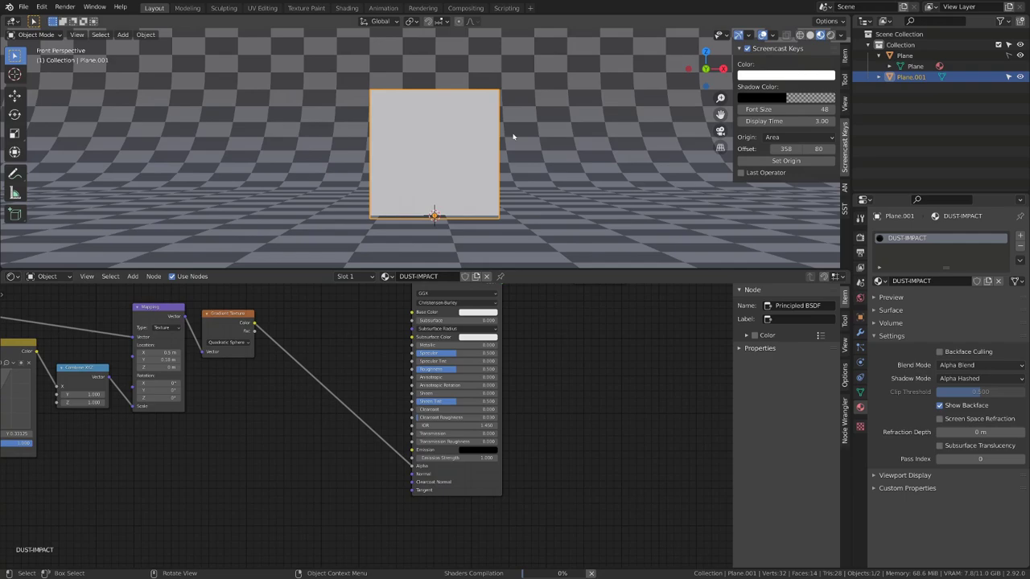
Set the Principled BSDF base colour to a warm orange in the colour picker
{"action": "middle_click", "coordinate": [545, 355]}
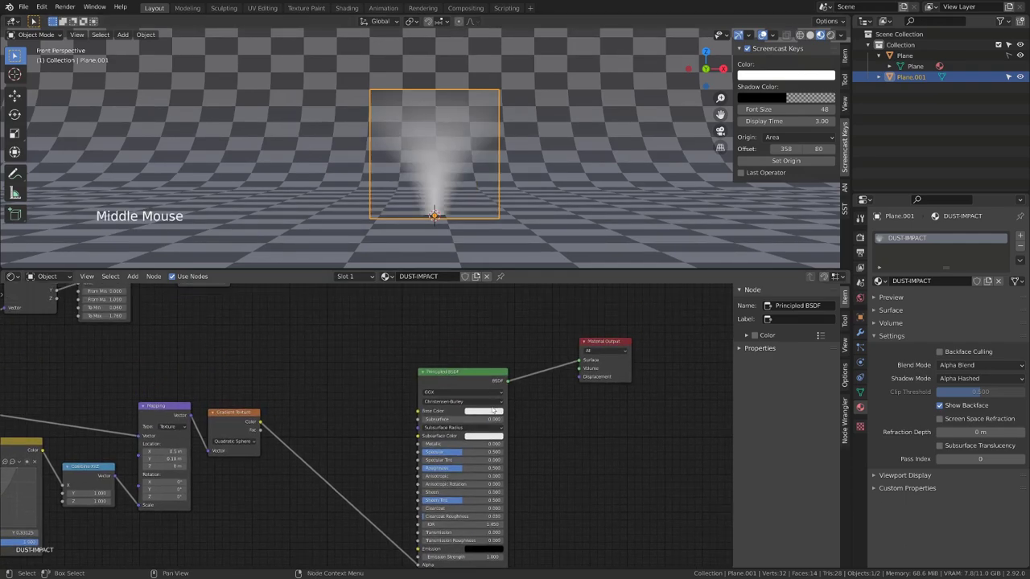
{"action": "left_click", "coordinate": [490, 411]}
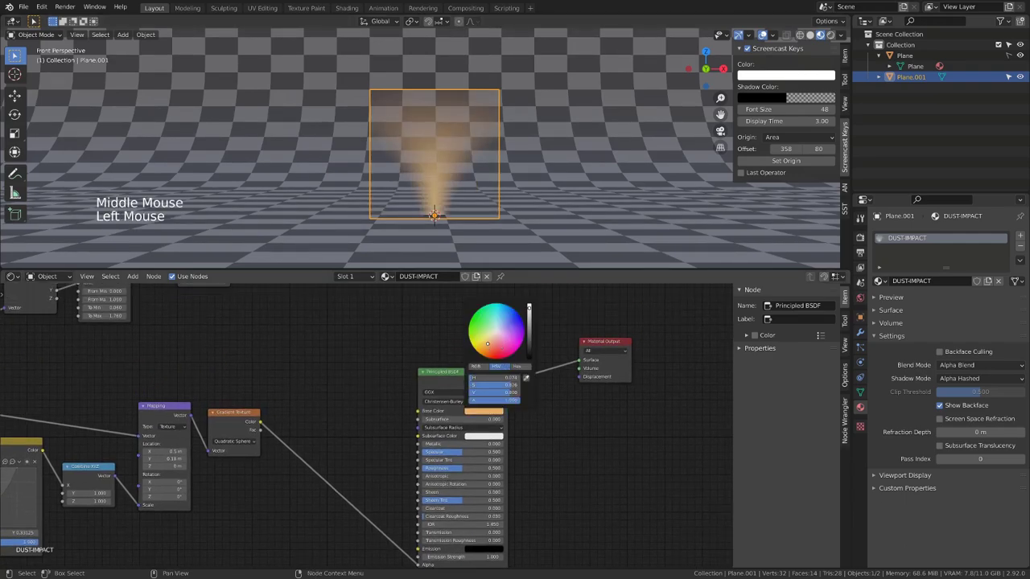
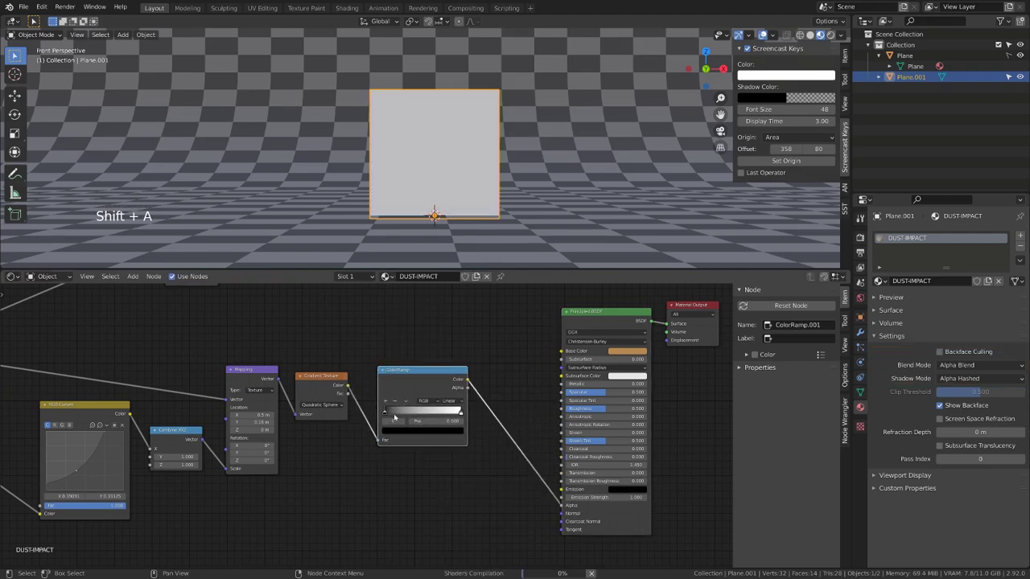
Slide the gradient ColorRamp's dark stop right so the orange cone's falloff tightens
{"action": "left_click", "coordinate": [391, 411]}
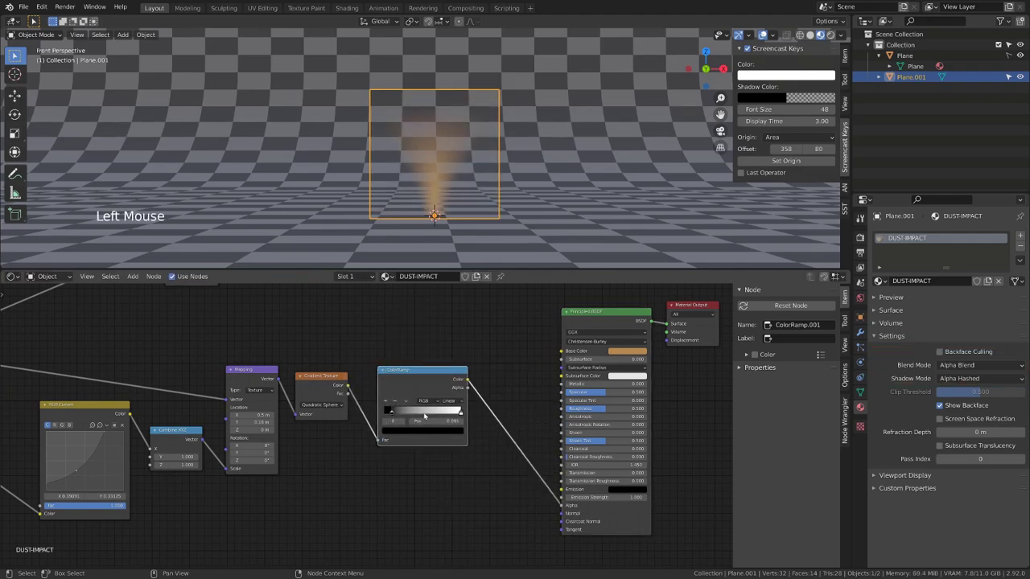
{"action": "left_click", "coordinate": [449, 411]}
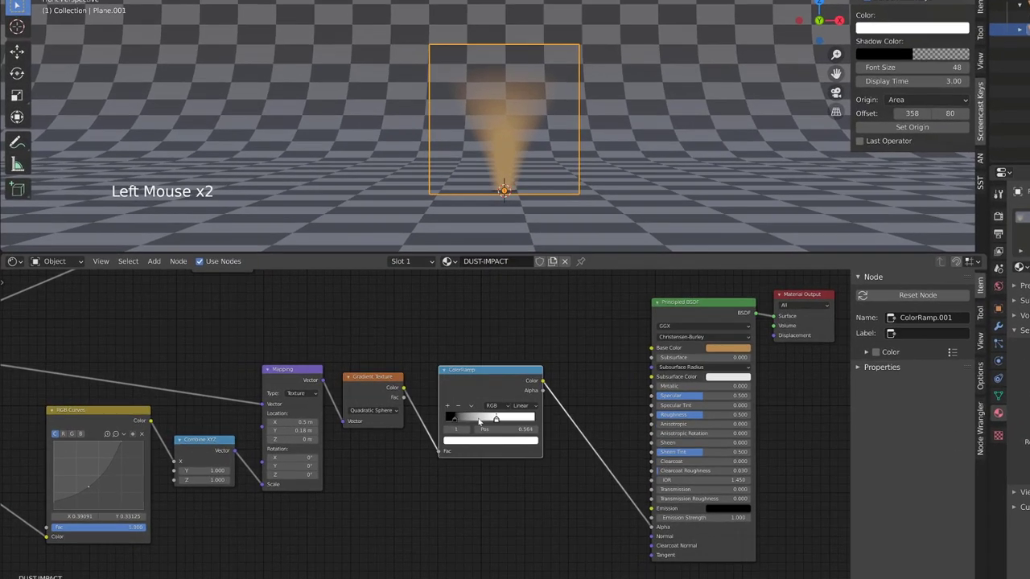
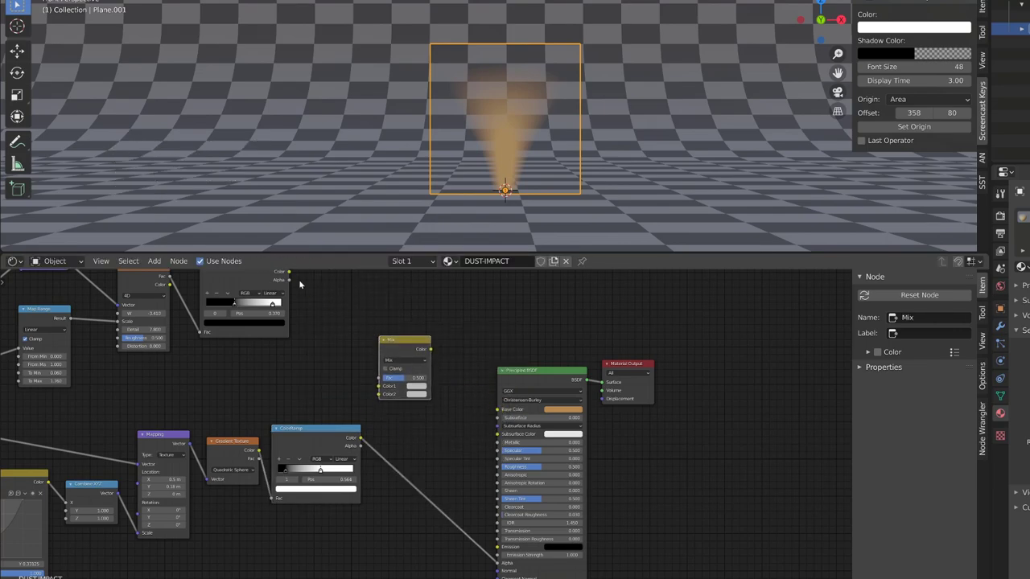
Wire the noise and cone ramps into the Mix node and set its blend type to Multiply
{"action": "left_click", "coordinate": [291, 274]}
{"action": "left_click", "coordinate": [382, 390]}
{"action": "left_click", "coordinate": [365, 440]}
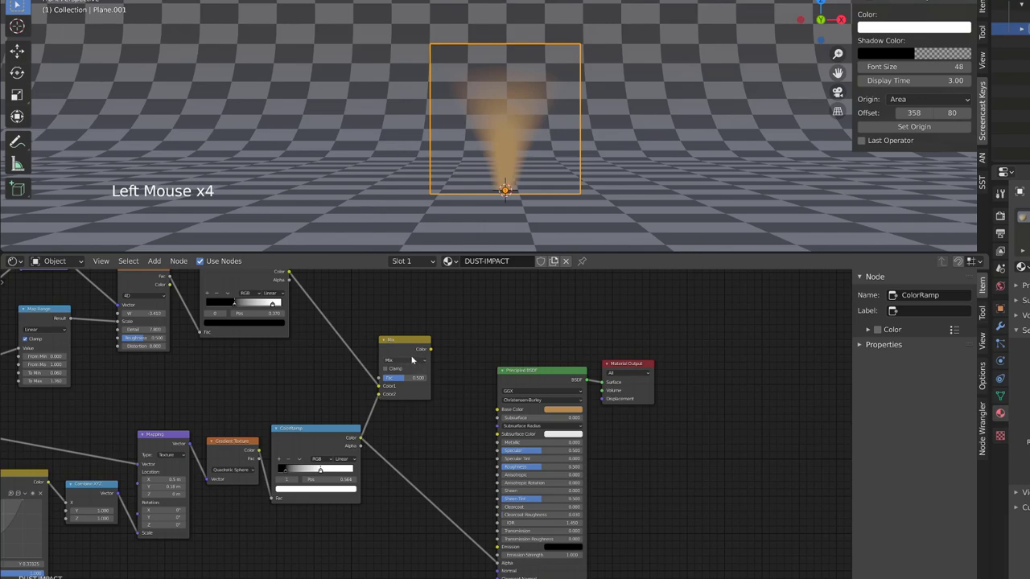
{"action": "left_click", "coordinate": [414, 359]}
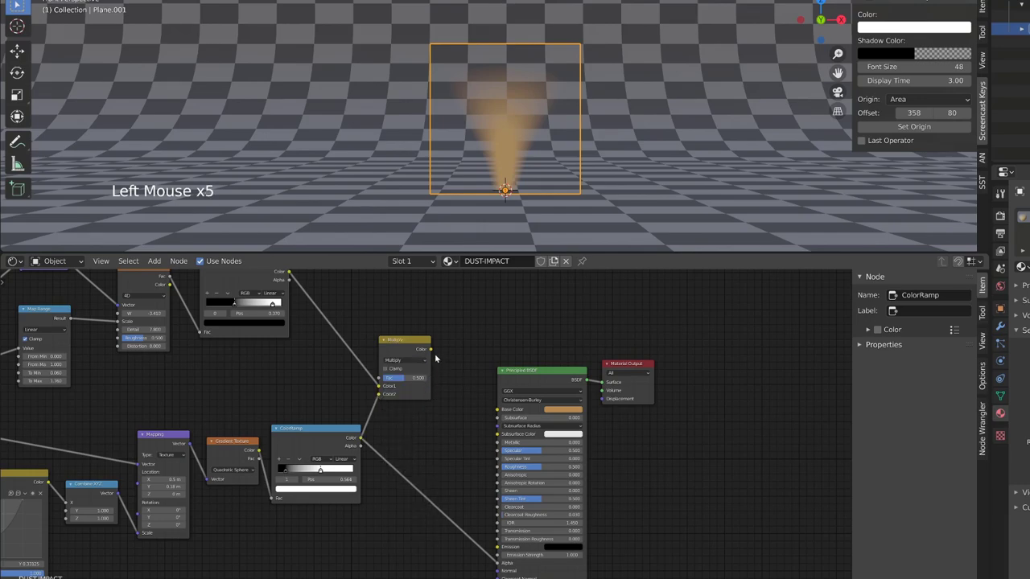
{"action": "left_click", "coordinate": [434, 351]}
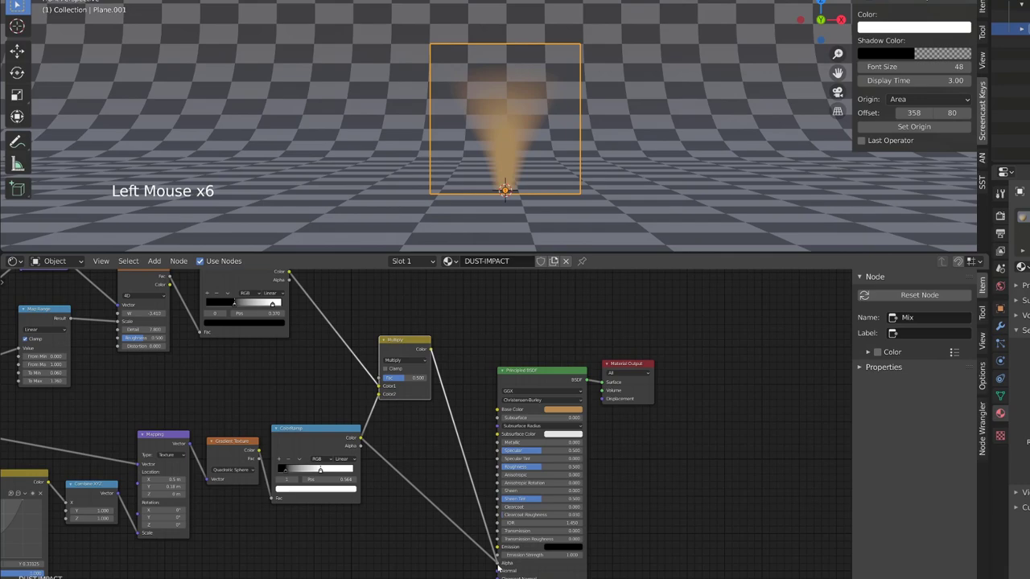
Feed the multiplied result into the BSDF Alpha and raise the mix factor to 1
{"action": "left_click", "coordinate": [413, 350]}
{"action": "middle_click", "coordinate": [419, 393]}
{"action": "scroll", "scroll_direction": "up", "scroll_amount": 3}
{"action": "left_click", "coordinate": [312, 321]}
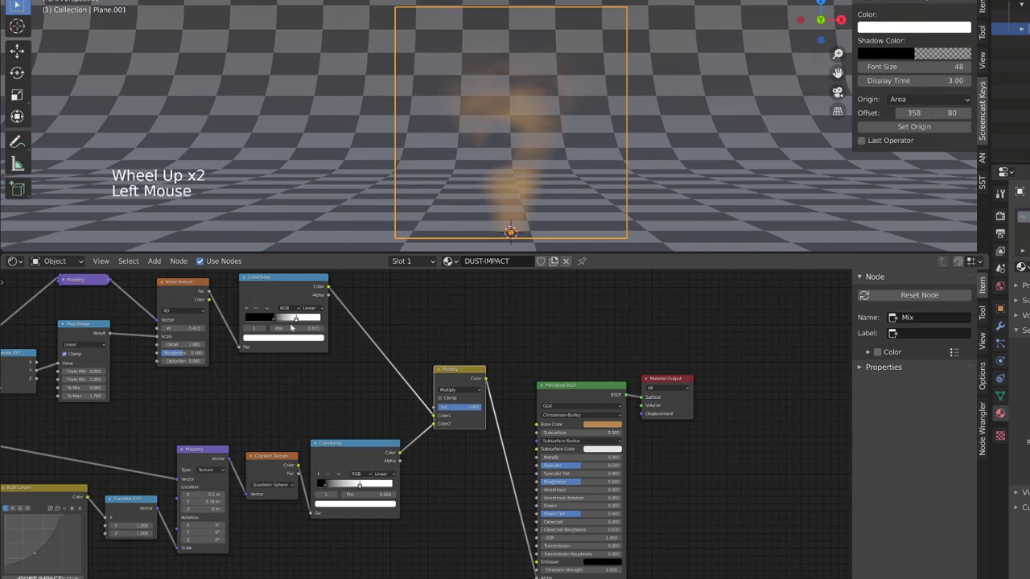
Reposition the noise ramp's dark and light stops to about 0.31 and 0.69 for clumpier dust
{"action": "left_click", "coordinate": [278, 321]}
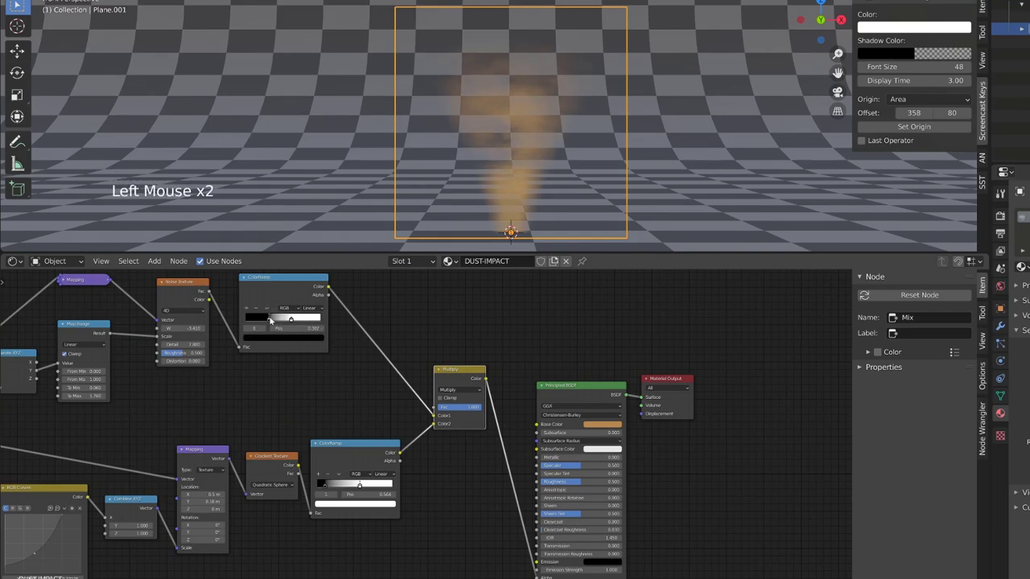
{"action": "left_click", "coordinate": [293, 318]}
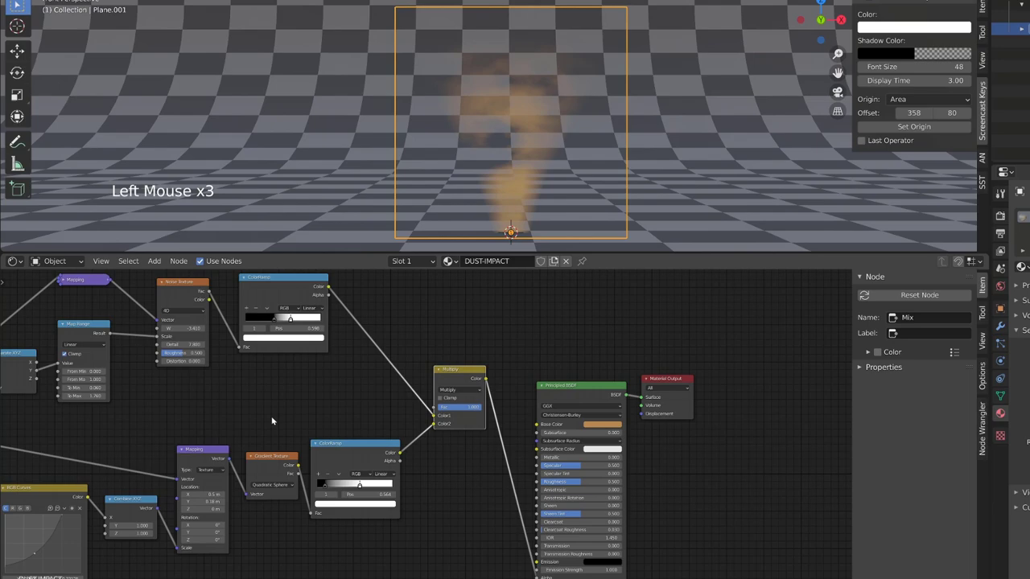
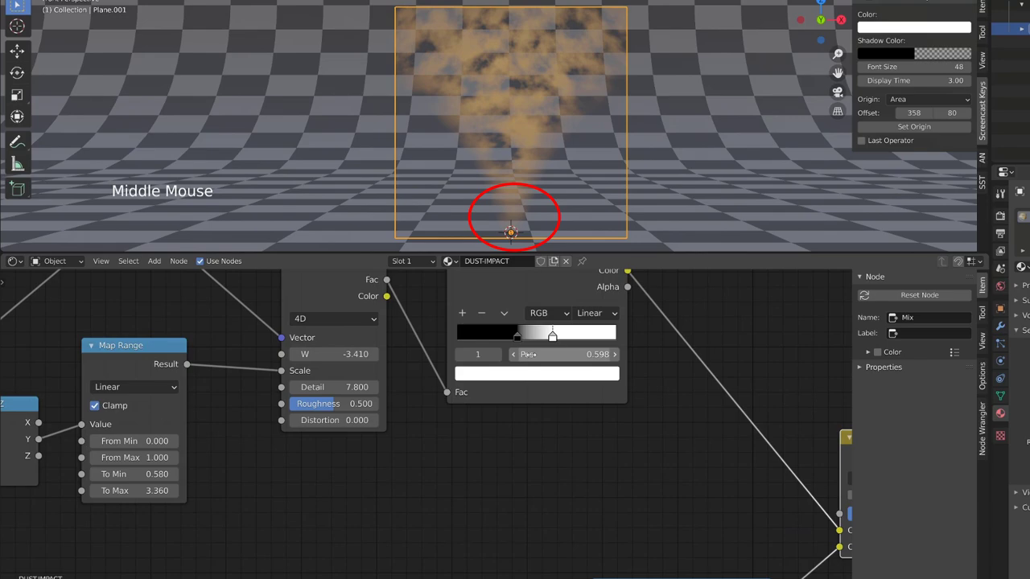
{"action": "left_click", "coordinate": [522, 336]}
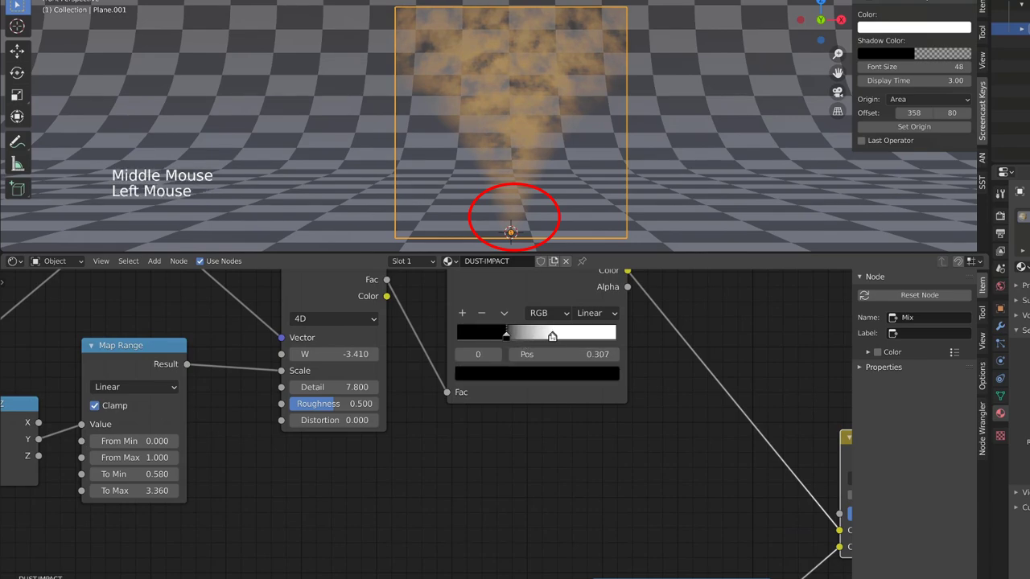
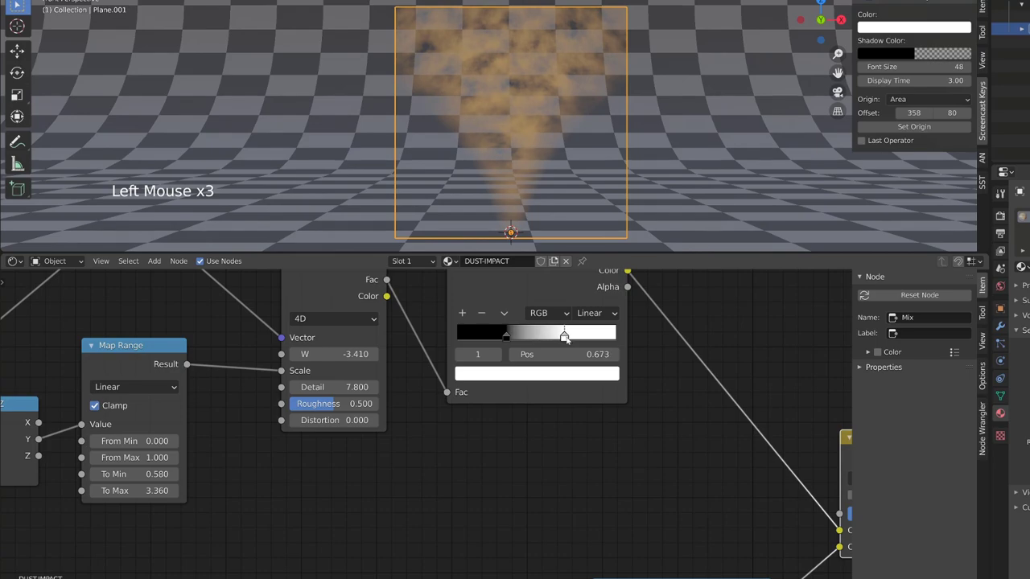
{"action": "scroll", "scroll_direction": "down", "scroll_amount": 3}
{"action": "middle_click", "coordinate": [542, 444]}
{"action": "scroll", "scroll_direction": "down", "scroll_amount": 3}
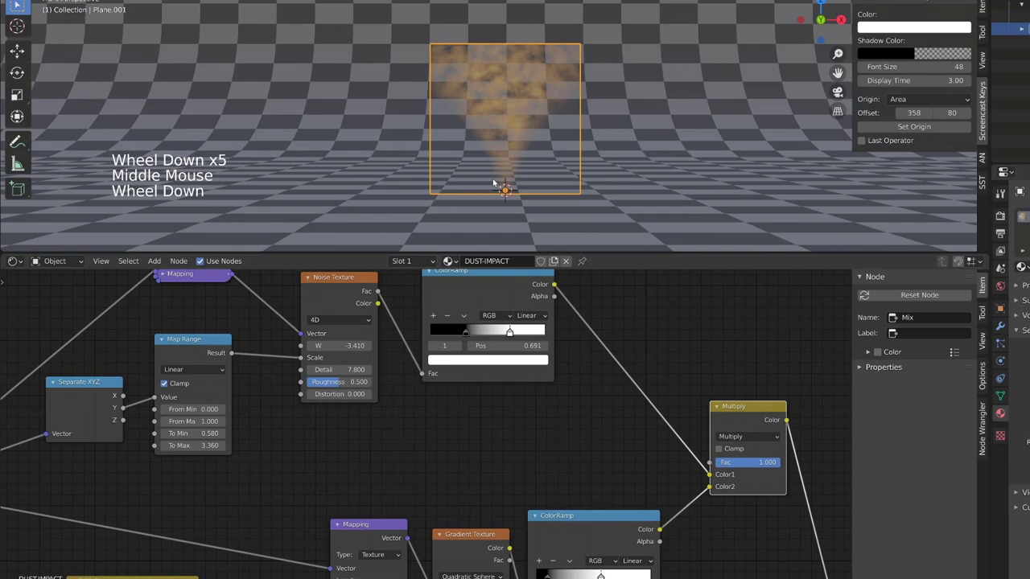
{"action": "middle_click", "coordinate": [372, 472]}
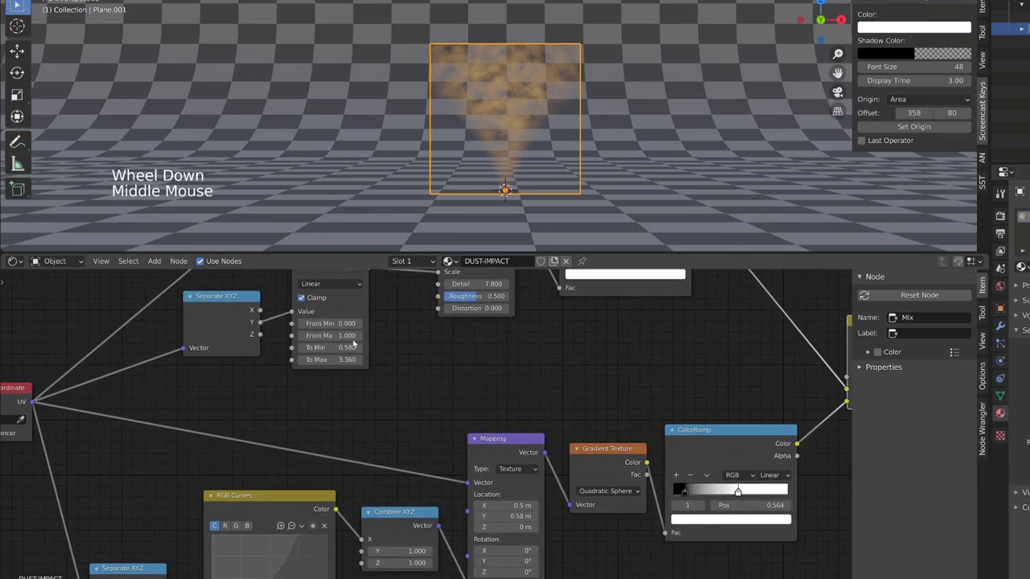
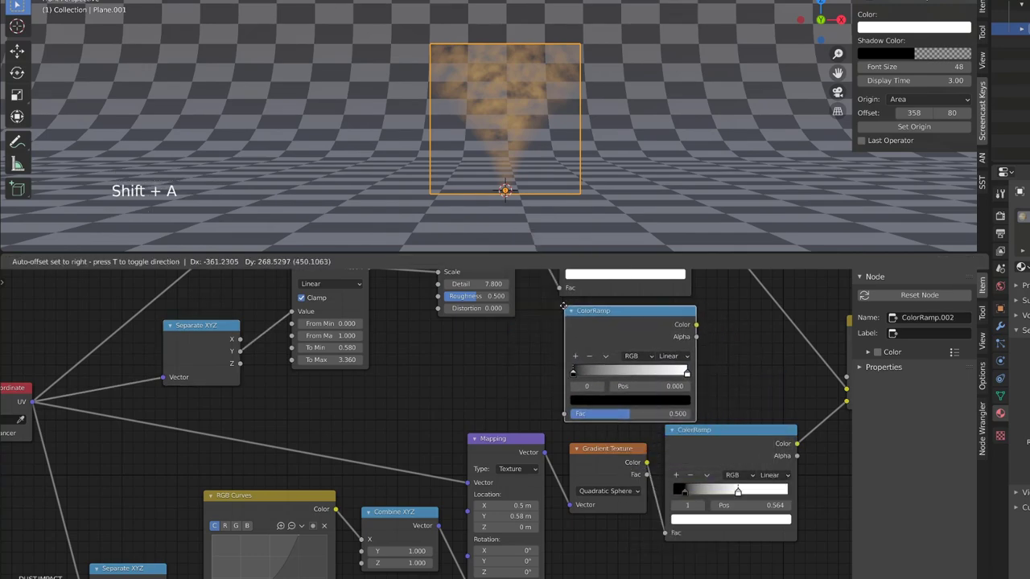
Place a new ColorRamp node in the DUST-IMPACT tree via the add-node menu
{"action": "left_click", "coordinate": [241, 355]}
{"action": "key", "text": "shift+a"}
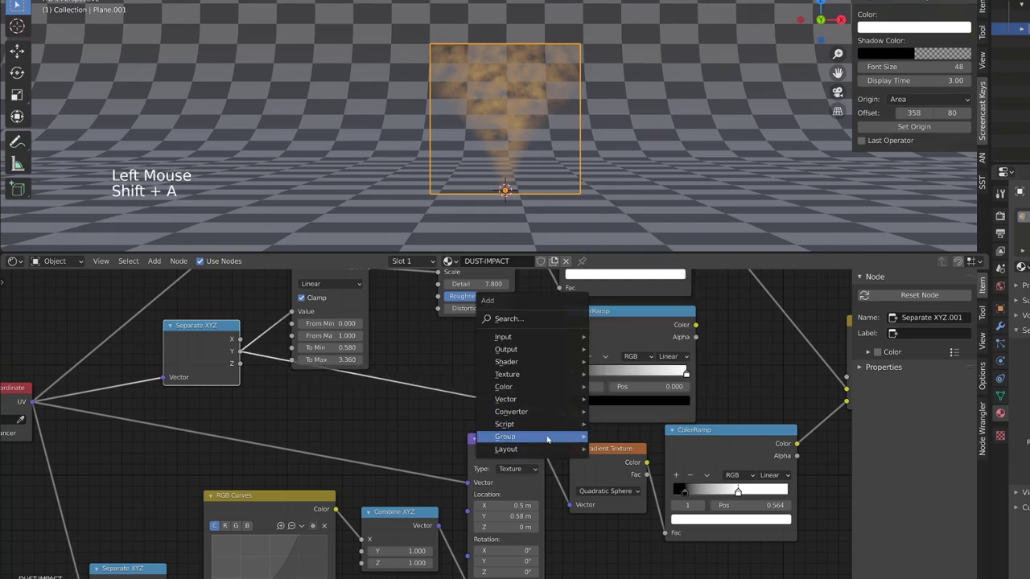
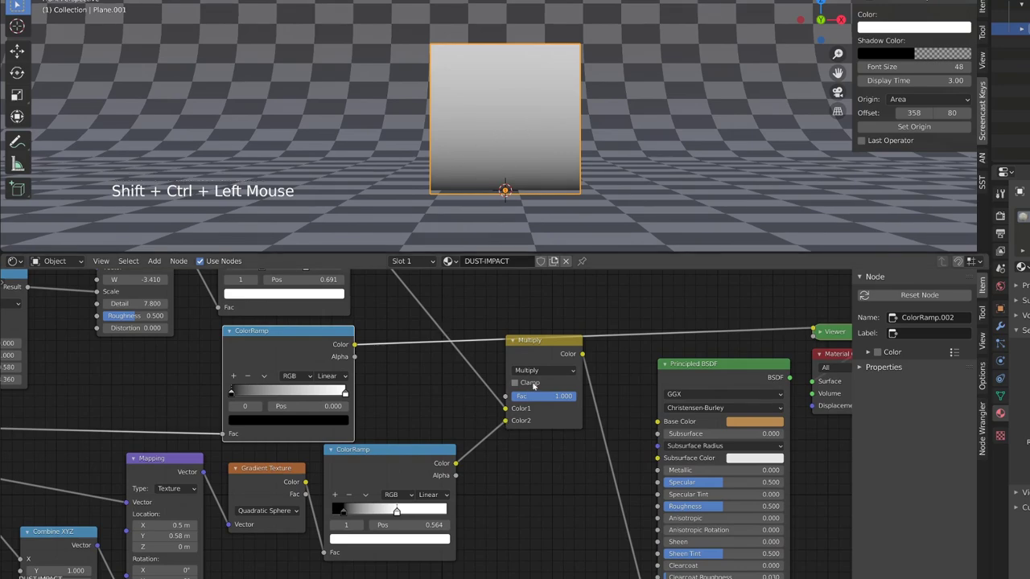
Link the new ramp into the Multiply factor and push the noise ramp's dark stop to about 0.695
{"action": "left_click", "coordinate": [509, 424]}
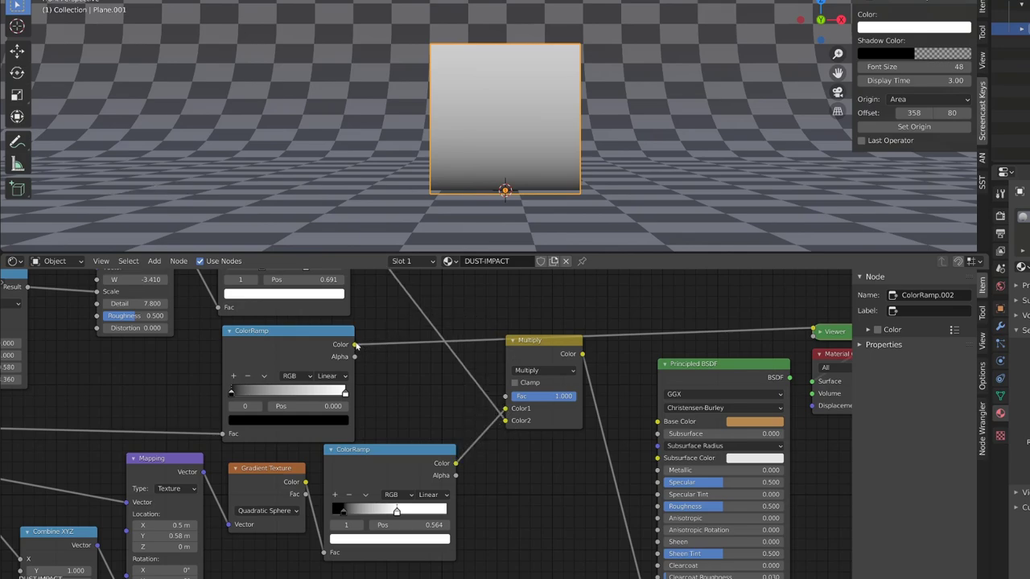
{"action": "left_click", "coordinate": [359, 345]}
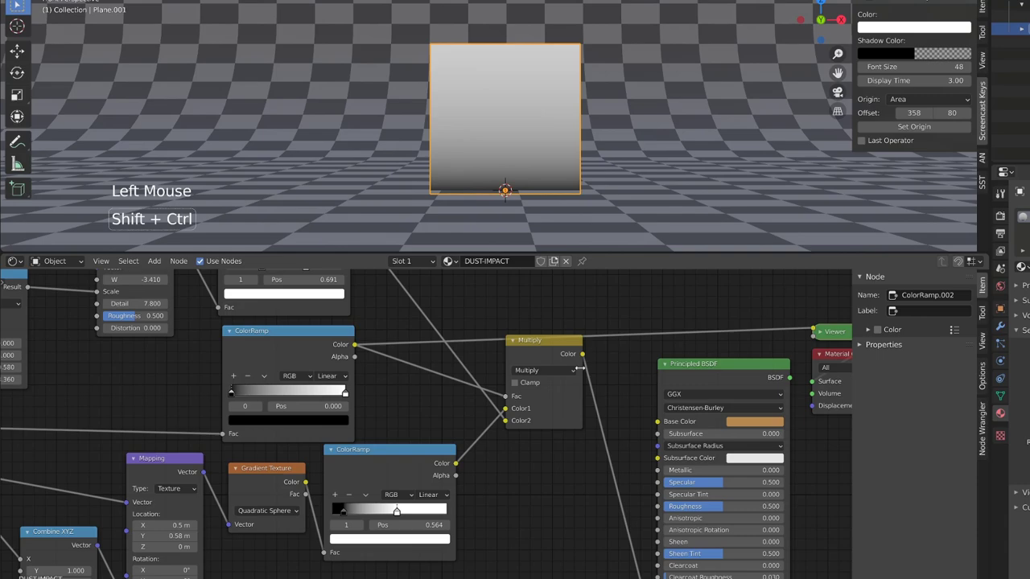
{"action": "left_click", "coordinate": [560, 350]}
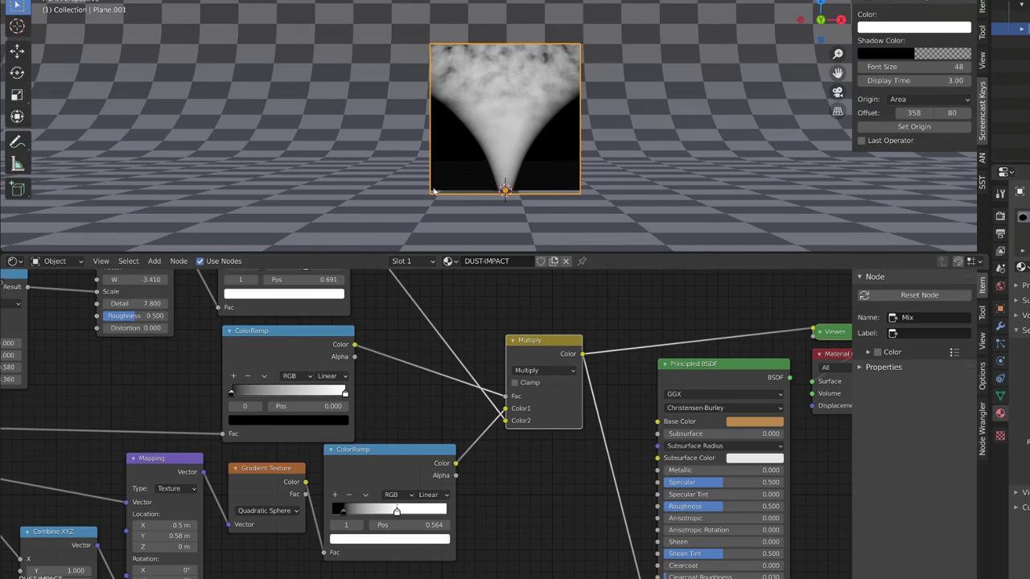
{"action": "left_click", "coordinate": [233, 394]}
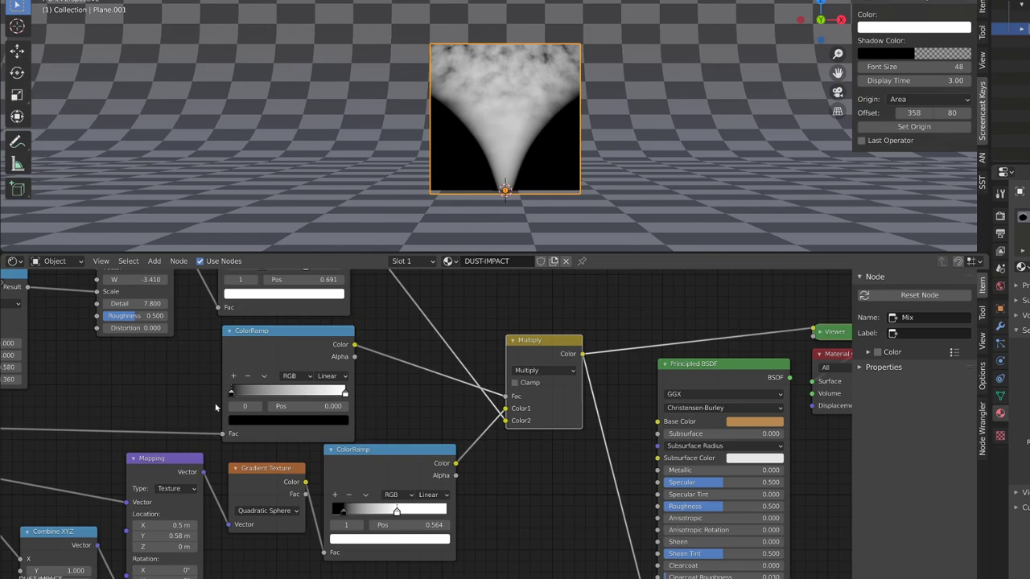
{"action": "left_click", "coordinate": [338, 397]}
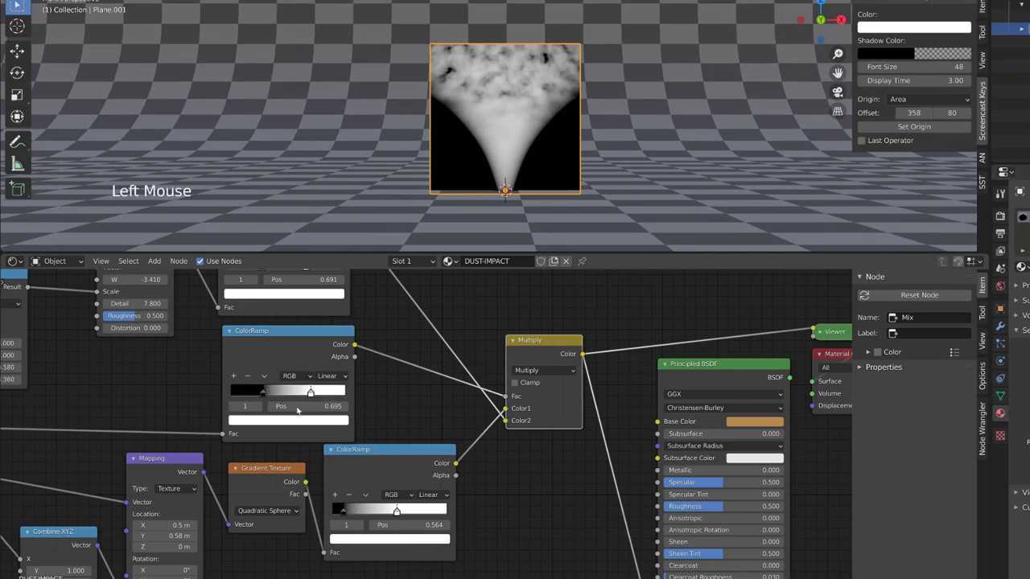
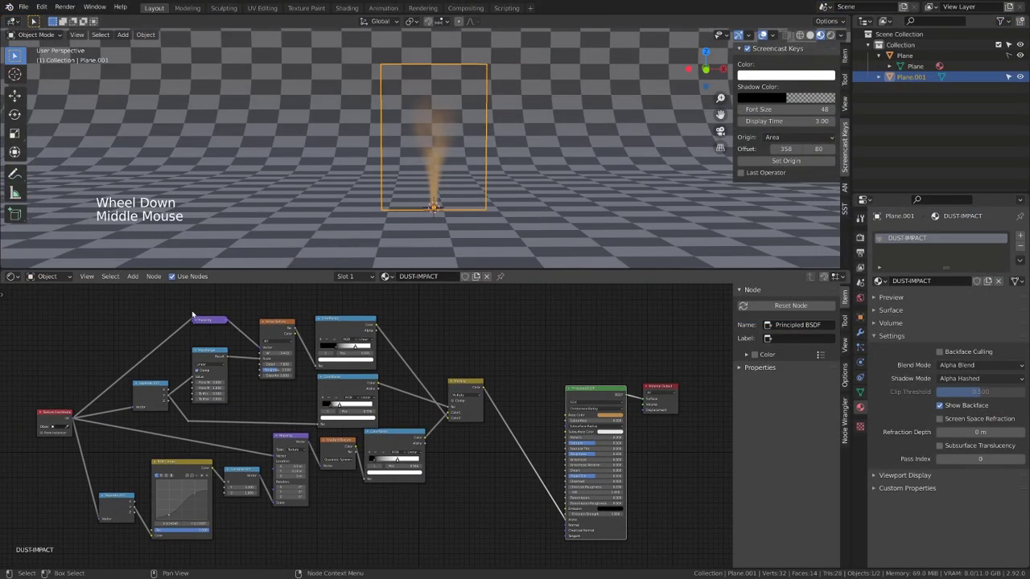
Duplicate a ColorRamp with Ctrl+Shift+D and move the copy above the other ramps
{"action": "left_click", "coordinate": [184, 304]}
{"action": "key", "text": "g"}
{"action": "left_click", "coordinate": [341, 390]}
{"action": "scroll", "scroll_direction": "up", "scroll_amount": 3}
{"action": "middle_click", "coordinate": [336, 356]}
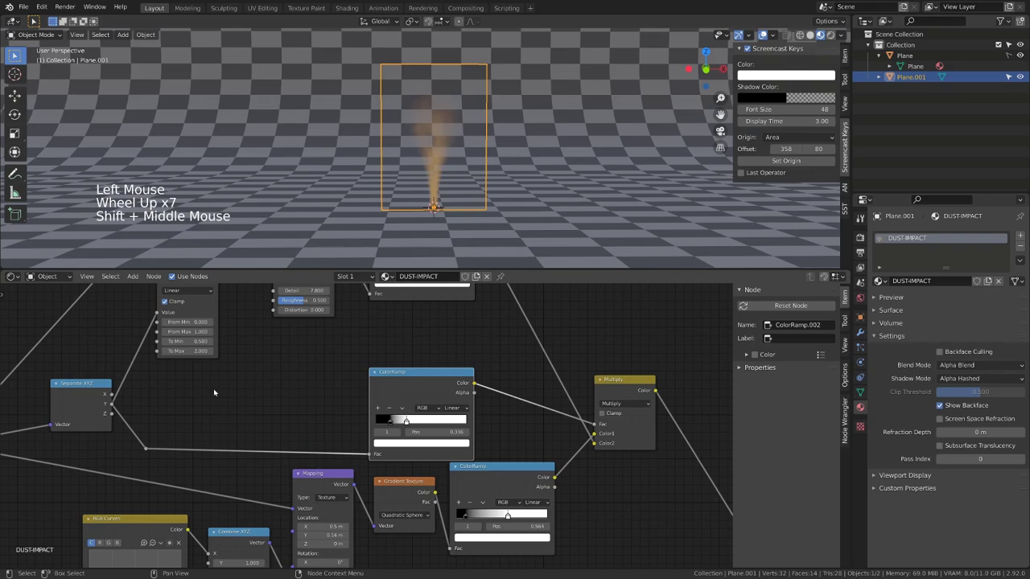
{"action": "key", "text": "ctrl+shift+d"}
{"action": "scroll", "scroll_direction": "down", "scroll_amount": 3}
{"action": "middle_click", "coordinate": [97, 192]}
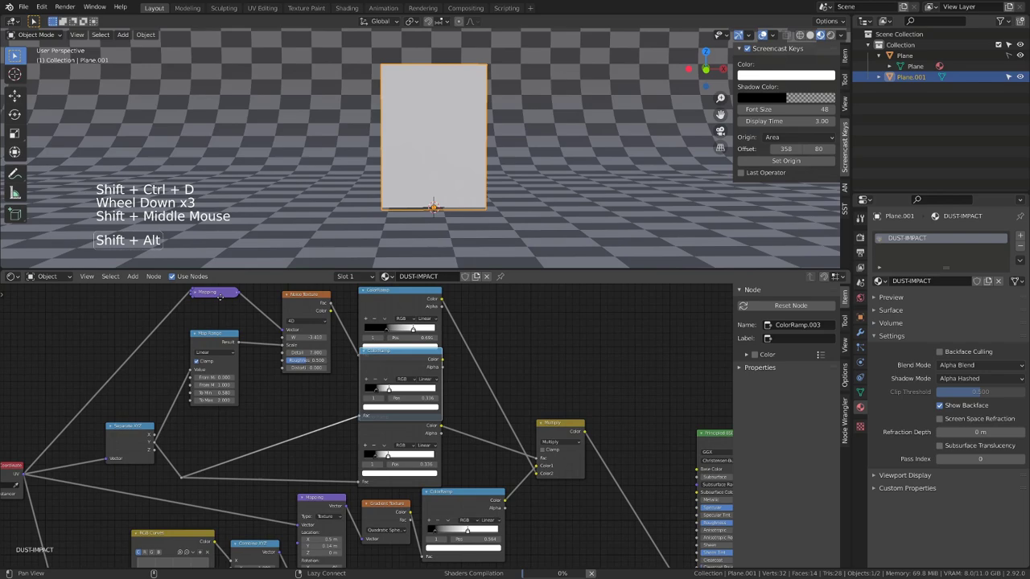
{"action": "middle_click", "coordinate": [97, 179]}
{"action": "left_click", "coordinate": [97, 179]}
{"action": "scroll", "scroll_direction": "down", "scroll_amount": 3}
{"action": "key", "text": "g"}
{"action": "left_click", "coordinate": [98, 179]}
{"action": "key", "text": "g"}
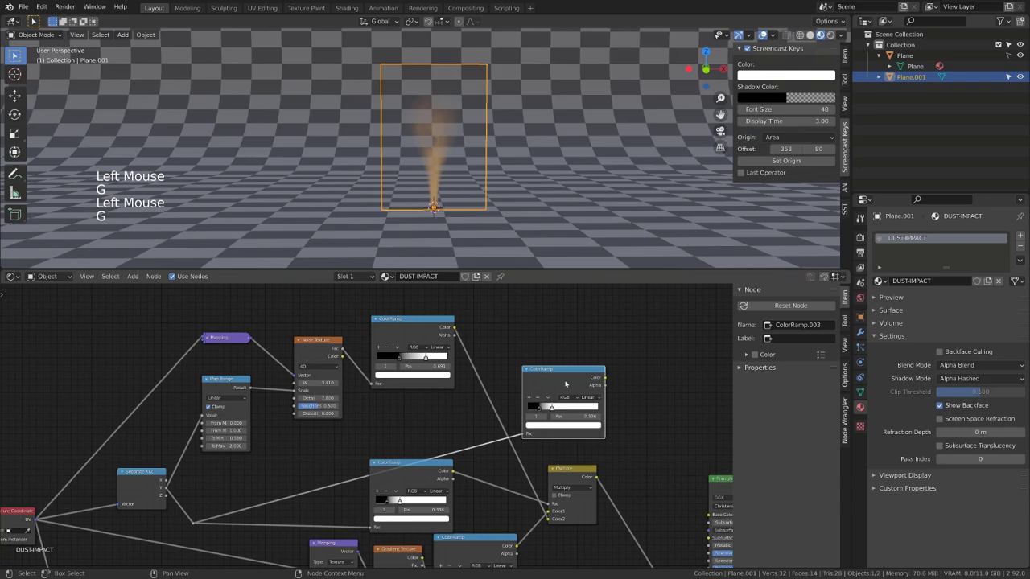
Duplicate the Multiply mix node beside the original
{"action": "middle_click", "coordinate": [587, 413]}
{"action": "left_click", "coordinate": [432, 420]}
{"action": "key", "text": "ctrl+shift+d"}
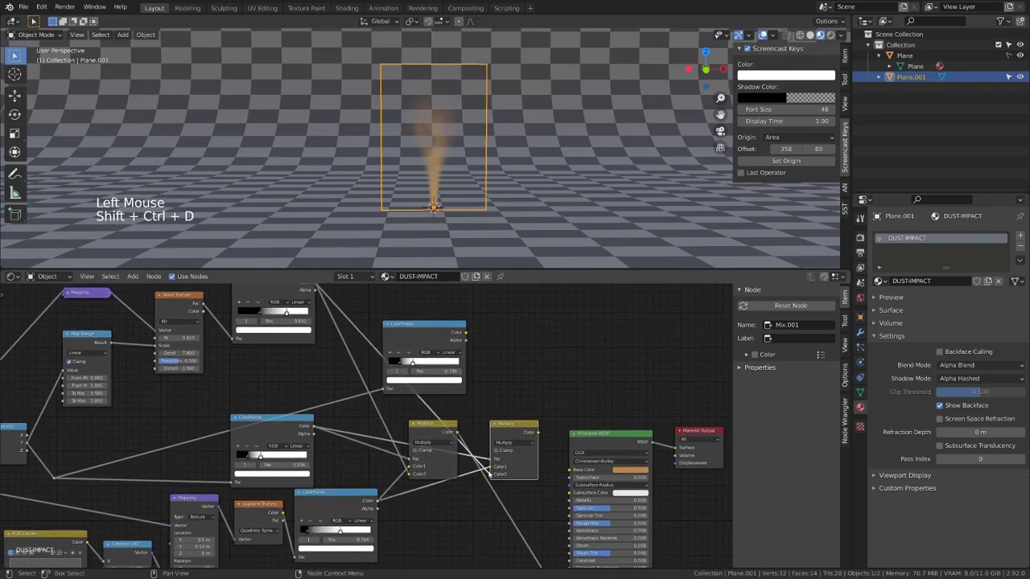
Chain the second Multiply between the first Multiply and the Principled BSDF, fed by the new ramp
{"action": "left_click", "coordinate": [492, 474]}
{"action": "left_click", "coordinate": [492, 467]}
{"action": "left_click", "coordinate": [493, 460]}
{"action": "left_click", "coordinate": [511, 425]}
{"action": "left_click", "coordinate": [461, 433]}
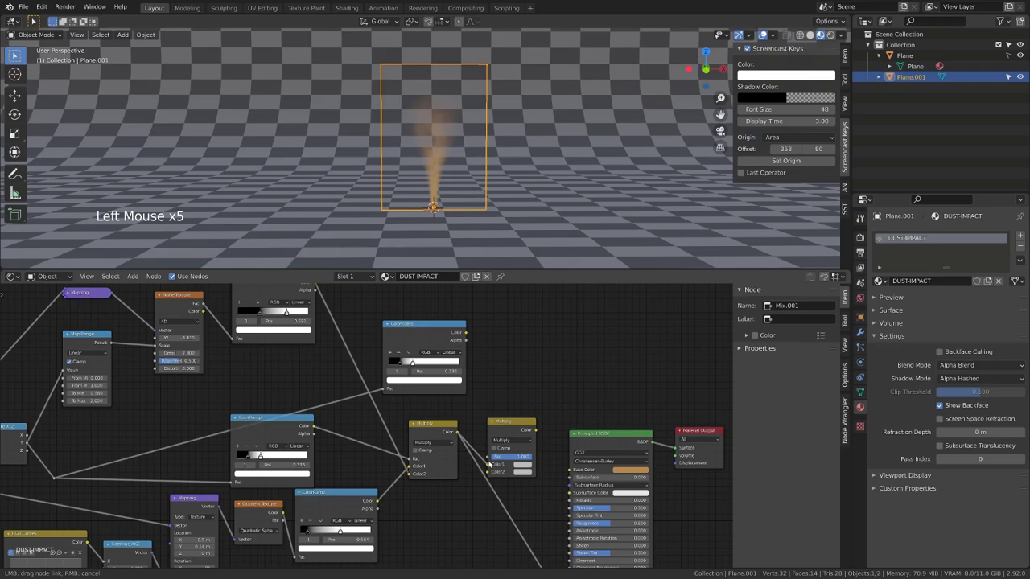
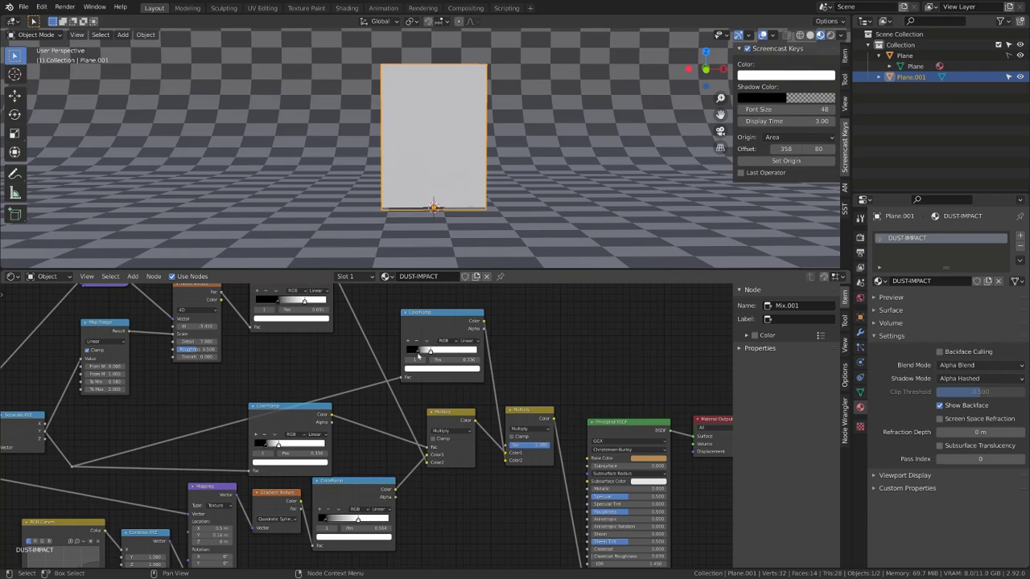
Drag the new ramp's dark stop to tune it and maximize the node editor with Ctrl+Space
{"action": "left_click", "coordinate": [422, 354]}
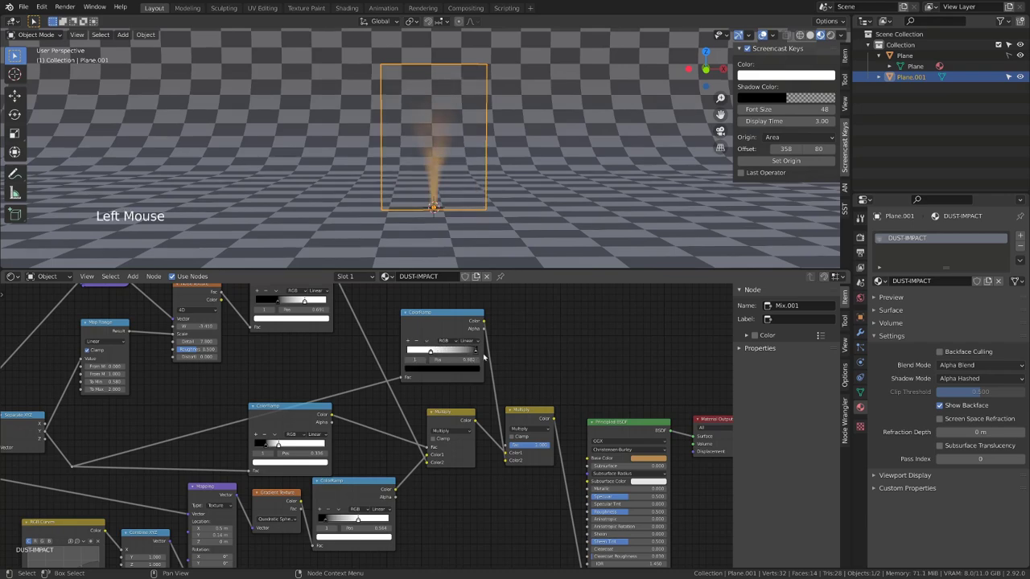
{"action": "left_click", "coordinate": [433, 353]}
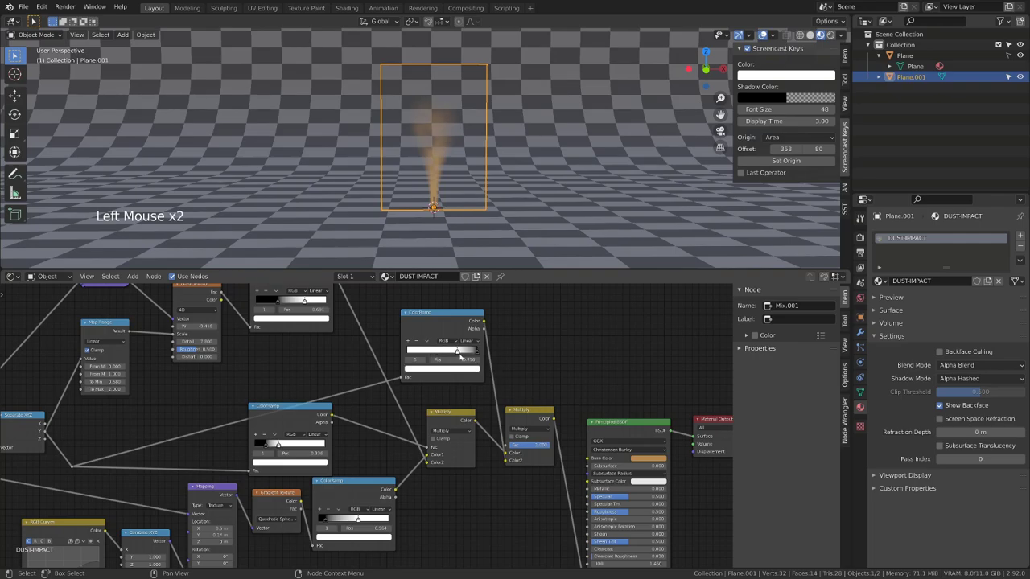
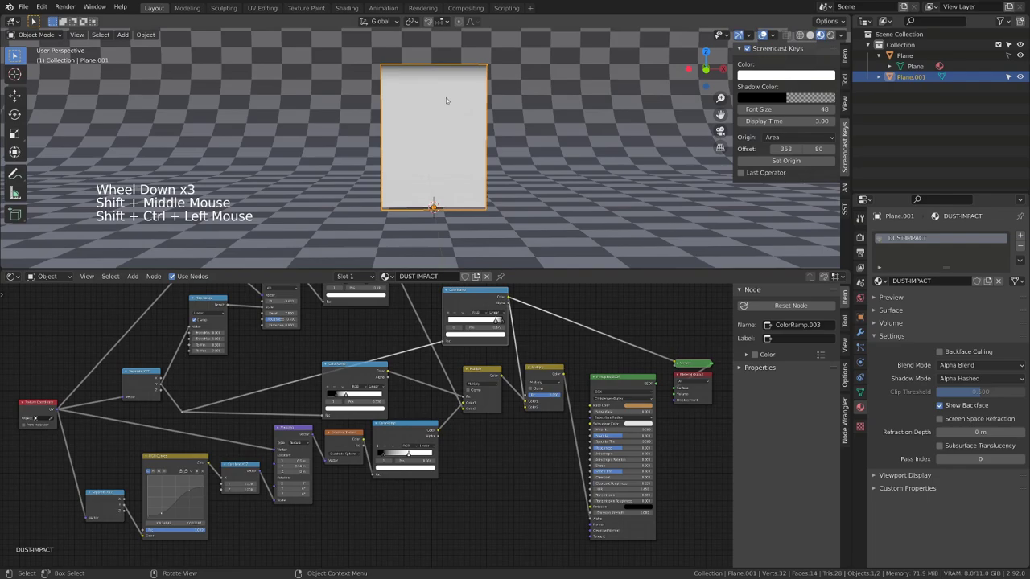
{"action": "scroll", "scroll_direction": "up", "scroll_amount": 3}
{"action": "left_click", "coordinate": [528, 302]}
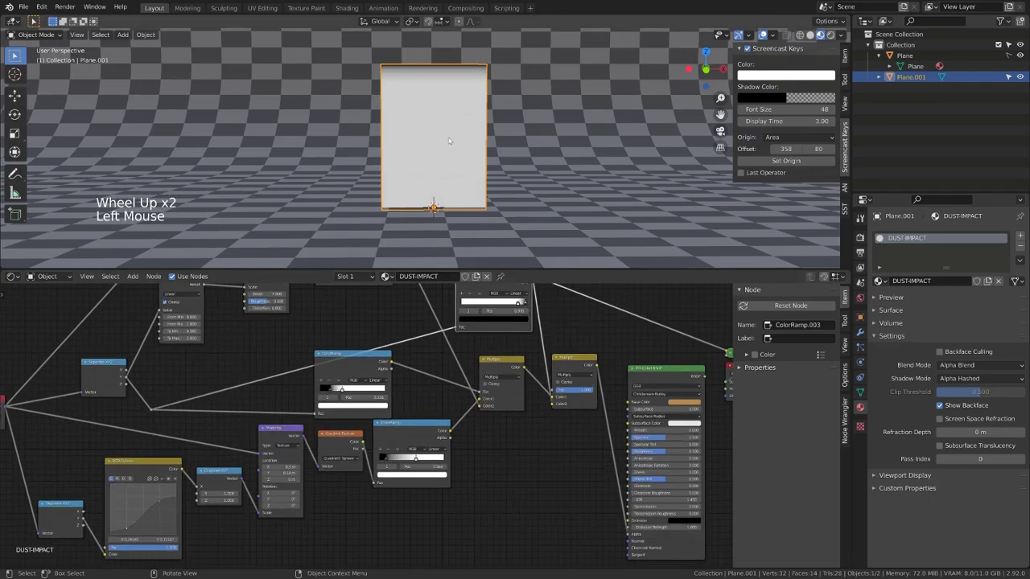
{"action": "left_click", "coordinate": [522, 302]}
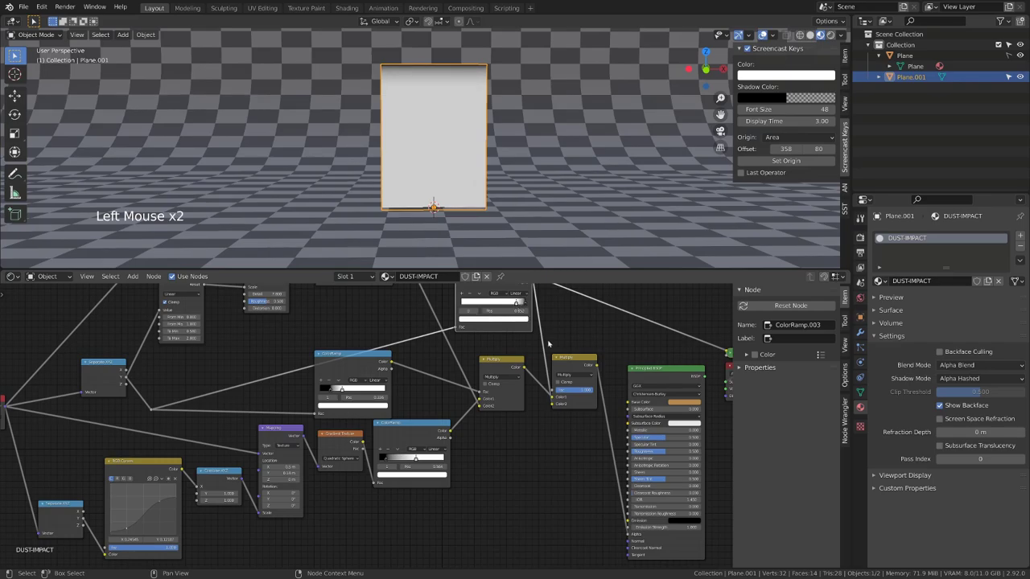
{"action": "left_click", "coordinate": [646, 376]}
{"action": "middle_click", "coordinate": [203, 431]}
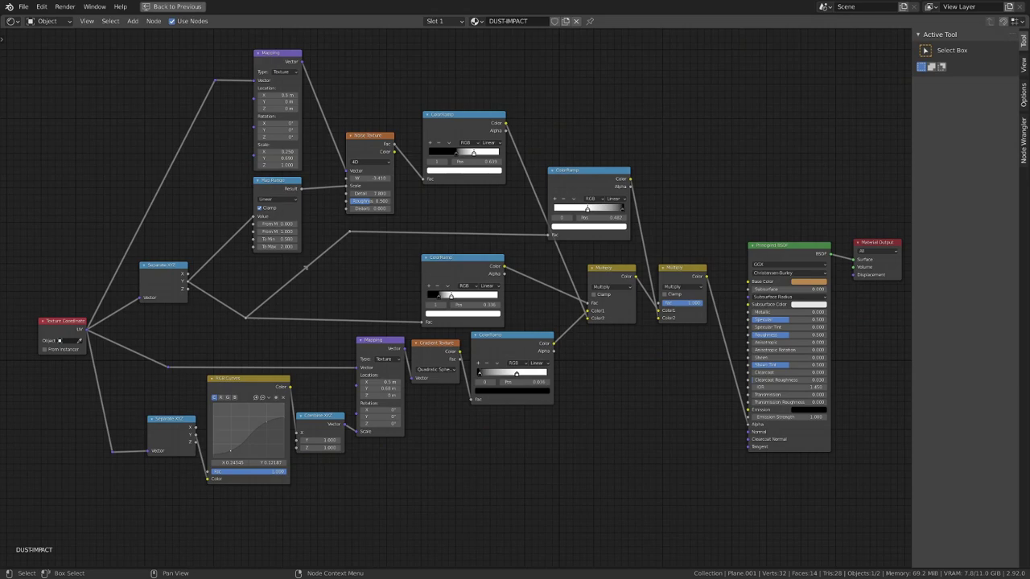
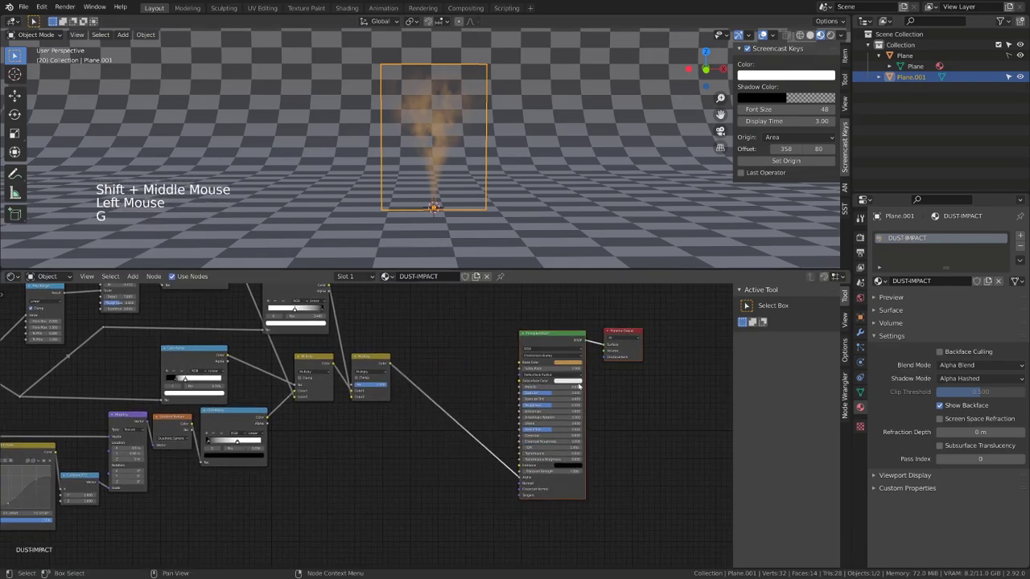
Bring up the add-node menu in the Shader Editor to add another Map Range node
{"action": "left_click", "coordinate": [482, 390]}
{"action": "scroll", "scroll_direction": "up", "scroll_amount": 3}
{"action": "key", "text": "shift+a"}
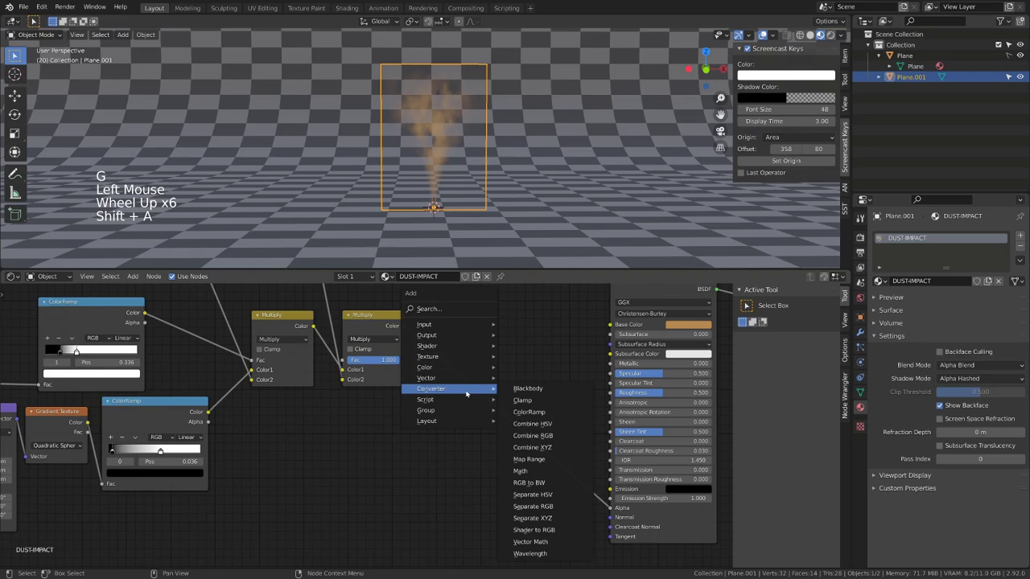
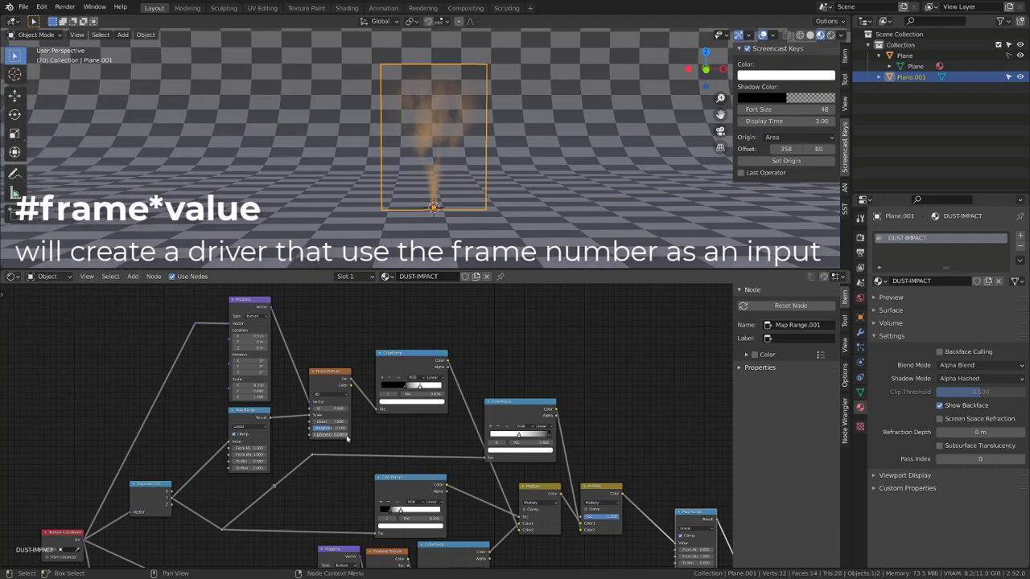
Drive the Noise Texture W value with the expression #frame*-0.01
{"action": "scroll", "scroll_direction": "up", "scroll_amount": 3}
{"action": "left_click", "coordinate": [258, 215]}
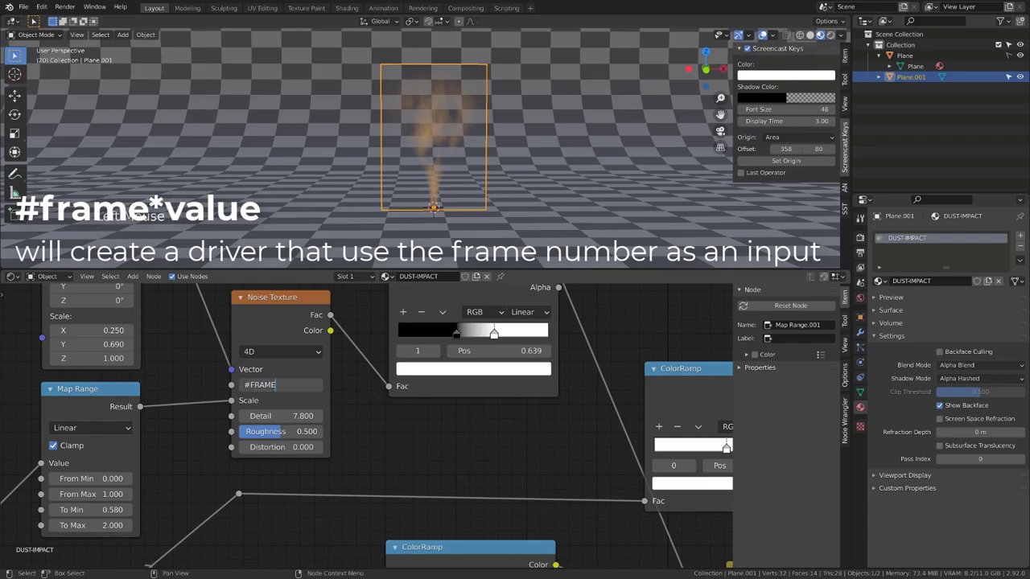
{"action": "key", "text": "BackSpace"}
{"action": "key", "text": "BackSpace"}
{"action": "key", "text": "BackSpace"}
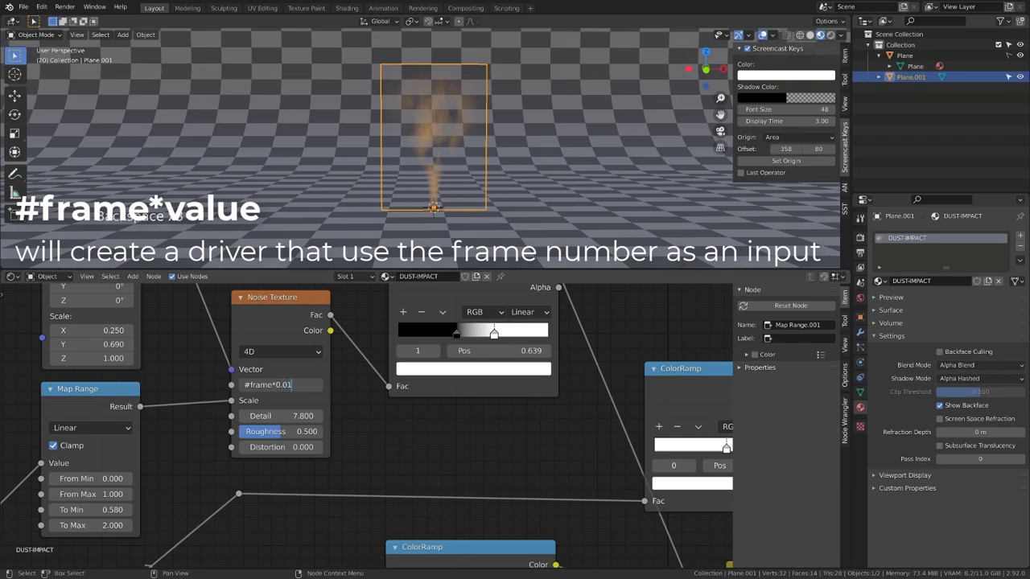
{"action": "key", "text": "Left"}
{"action": "key", "text": "Left"}
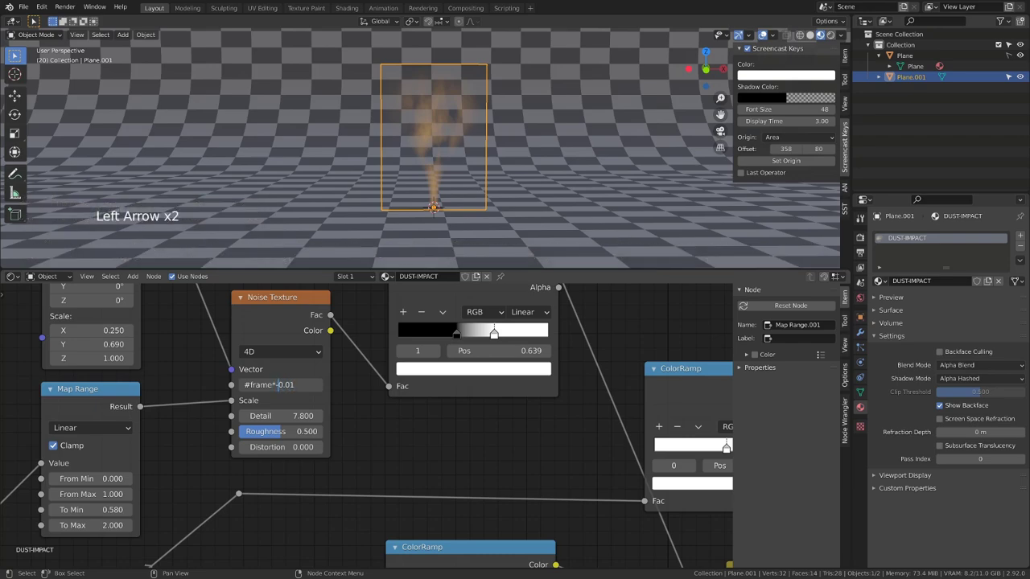
{"action": "key", "text": "space"}
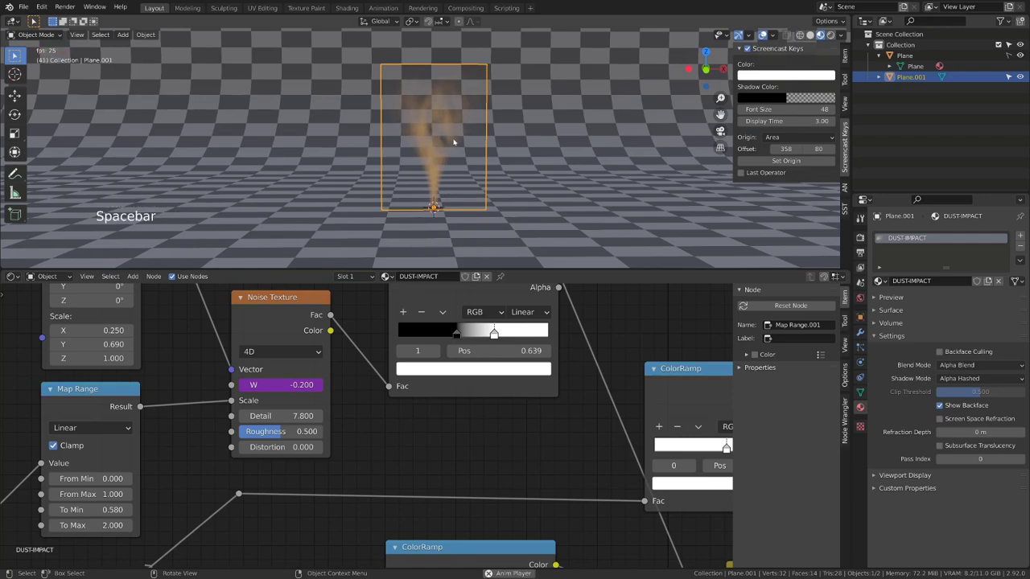
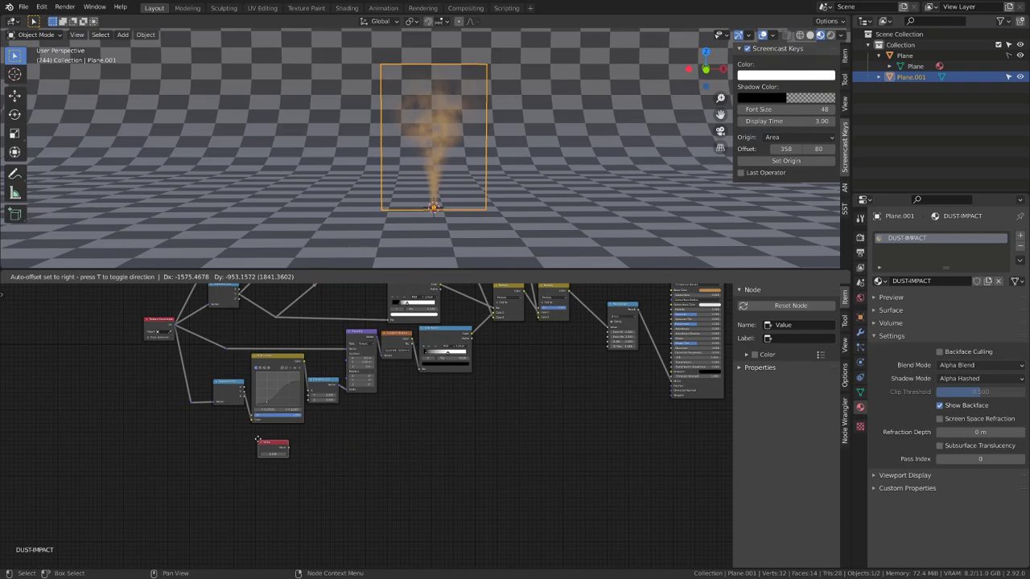
Zoom the node view toward the lower Combine XYZ before adding the Value node
{"action": "scroll", "scroll_direction": "up", "scroll_amount": 3}
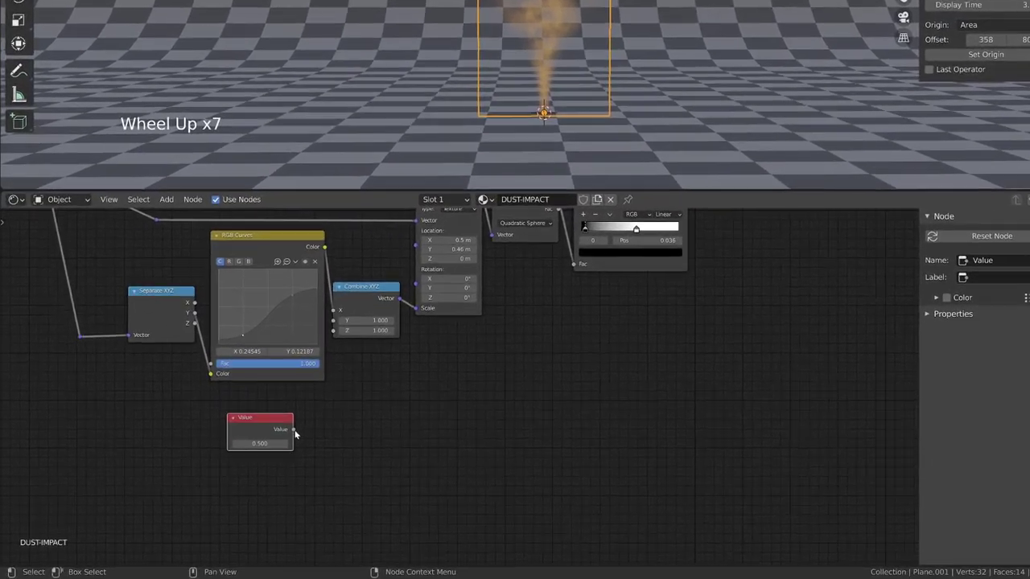
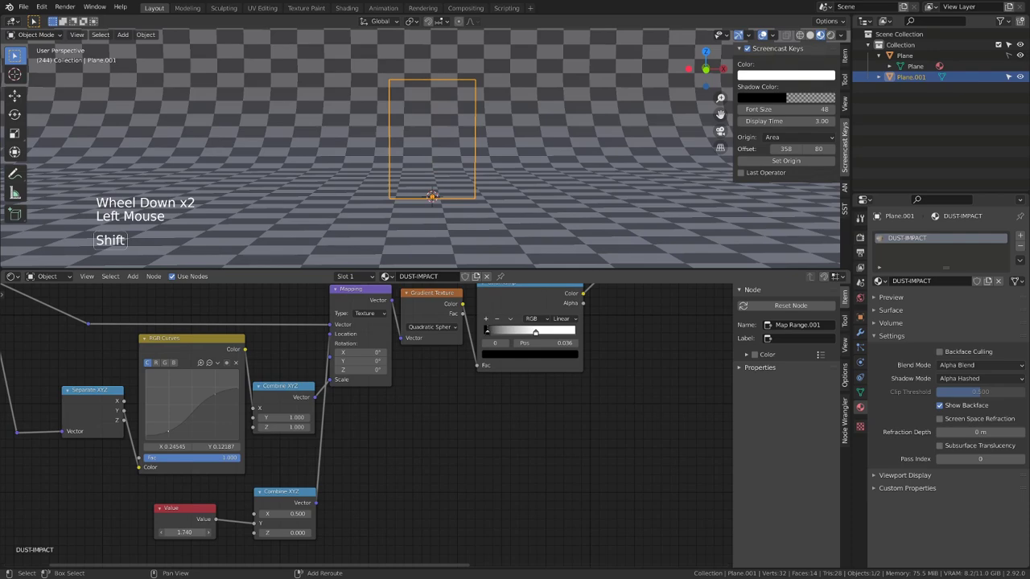
Add a reroute and drag the Value node's output through it across toward the shader
{"action": "scroll", "scroll_direction": "down", "scroll_amount": 3}
{"action": "middle_click", "coordinate": [471, 499]}
{"action": "key", "text": "shift+a"}
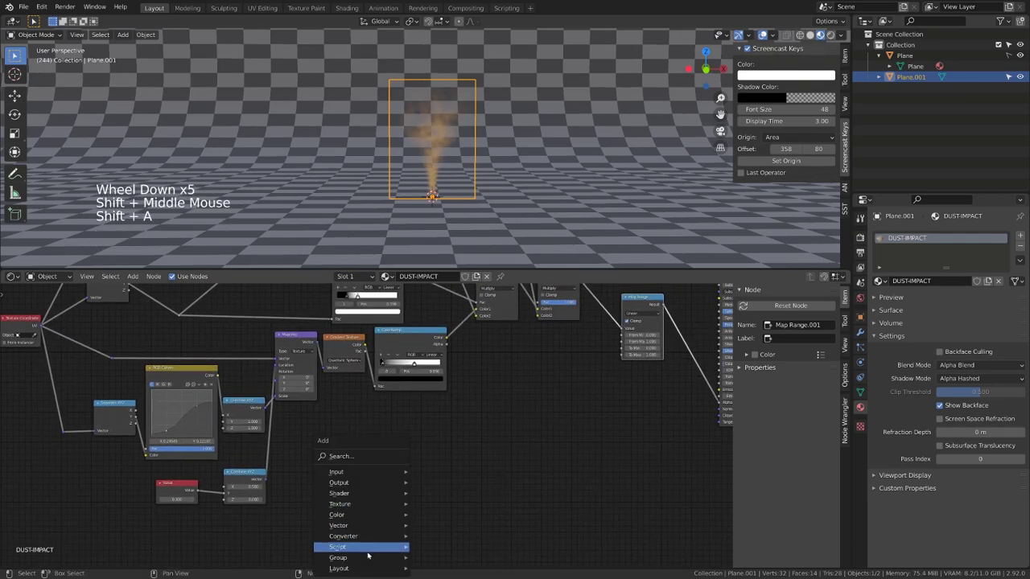
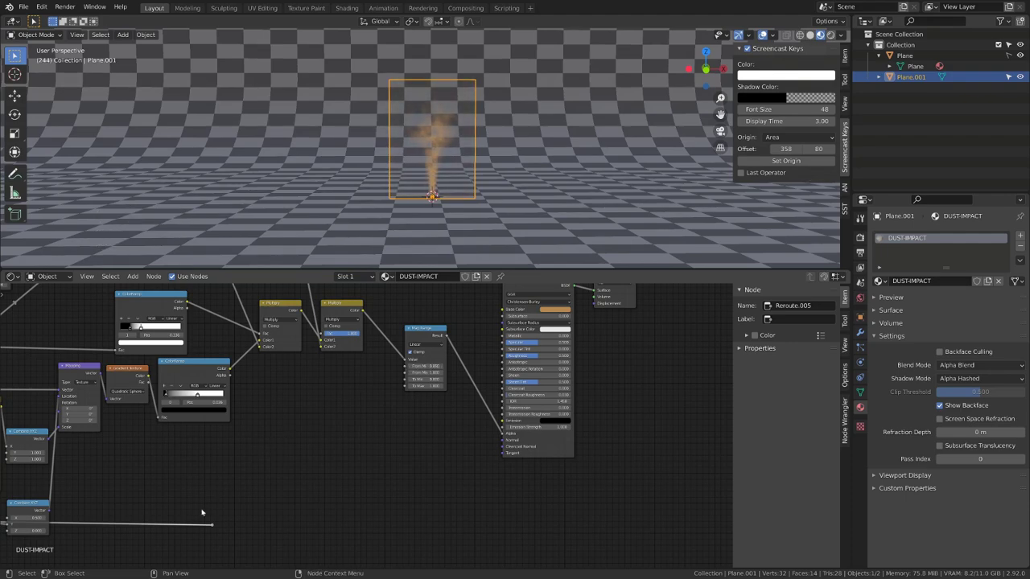
{"action": "left_click", "coordinate": [216, 527]}
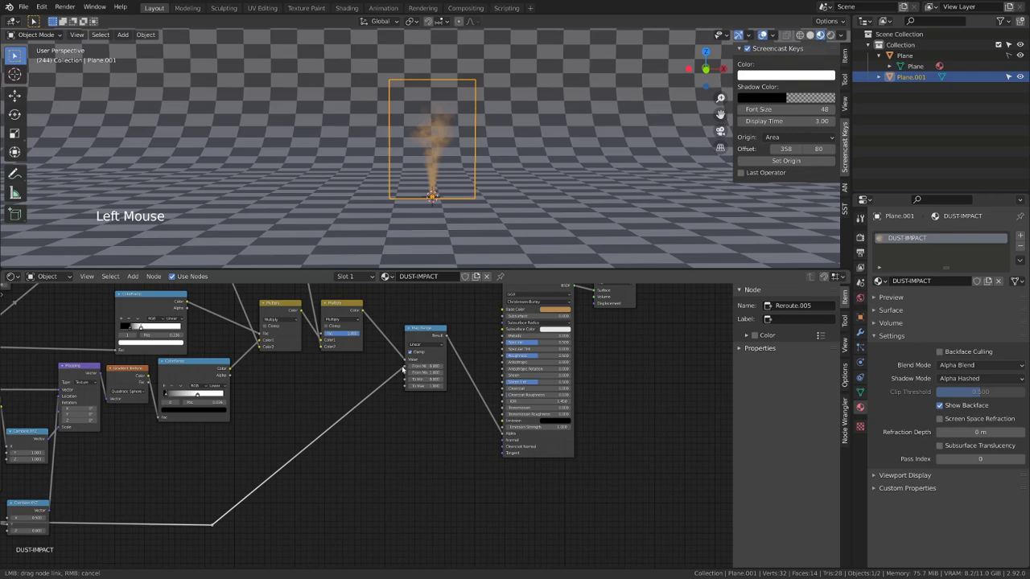
{"action": "middle_click", "coordinate": [275, 466]}
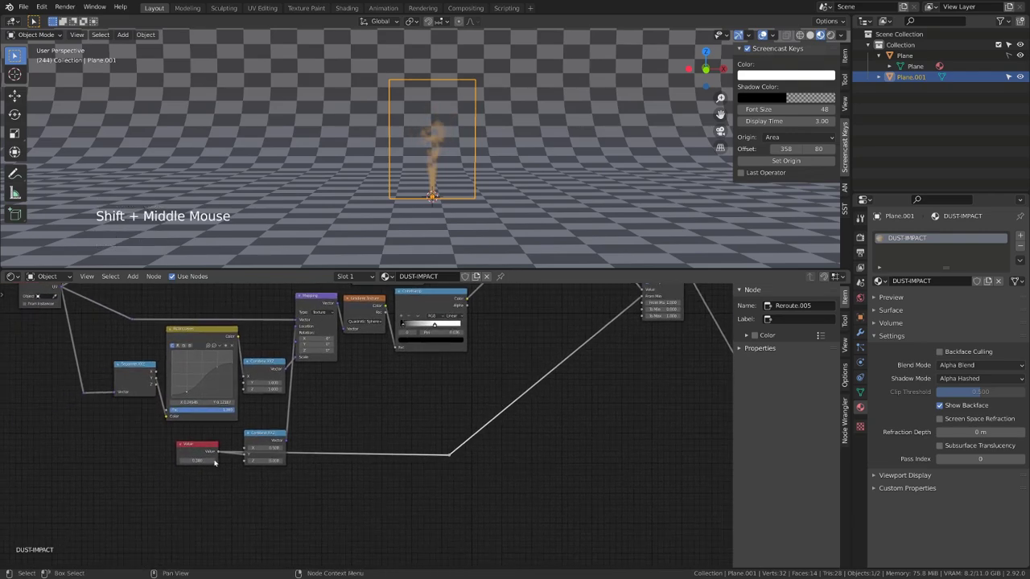
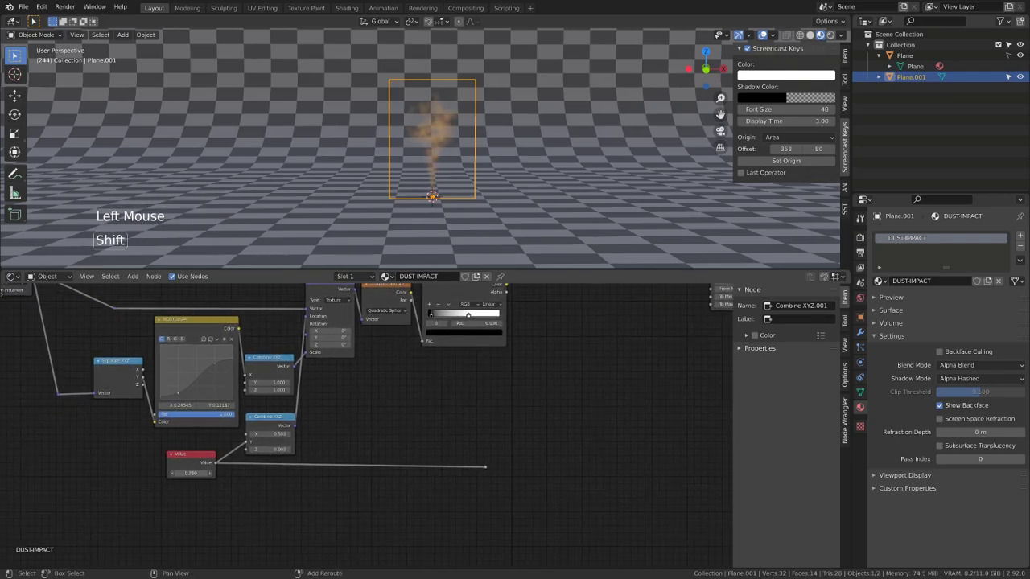
{"action": "middle_click", "coordinate": [507, 462]}
{"action": "left_click", "coordinate": [346, 491]}
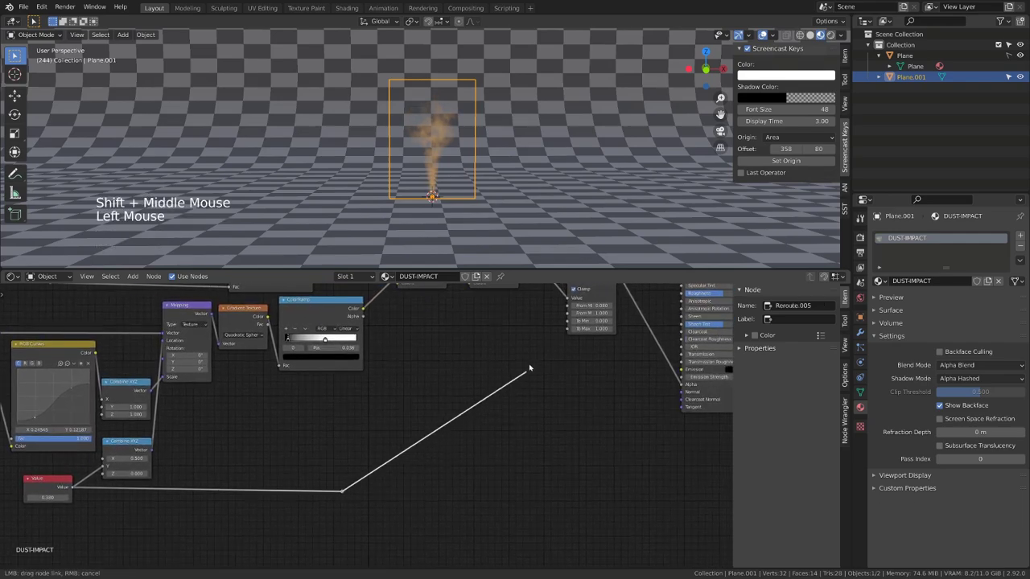
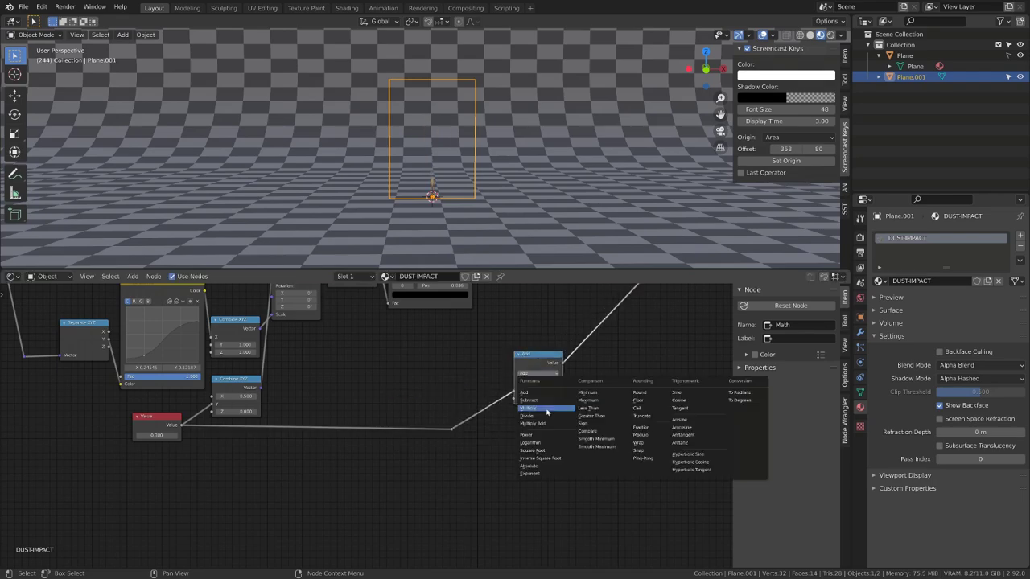
Set the new Math node to Multiply with Clamp enabled on the Value link
{"action": "left_click", "coordinate": [550, 411]}
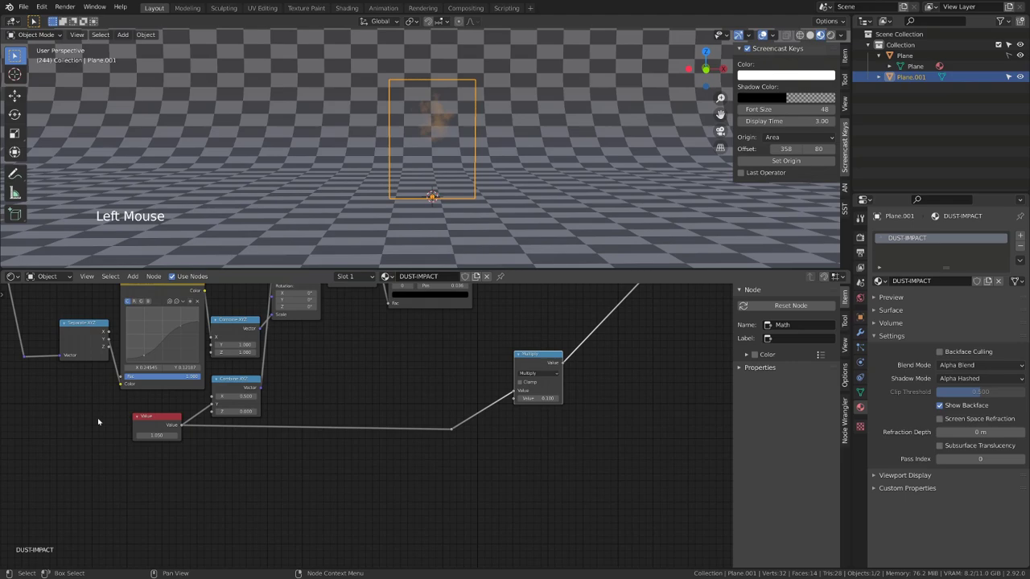
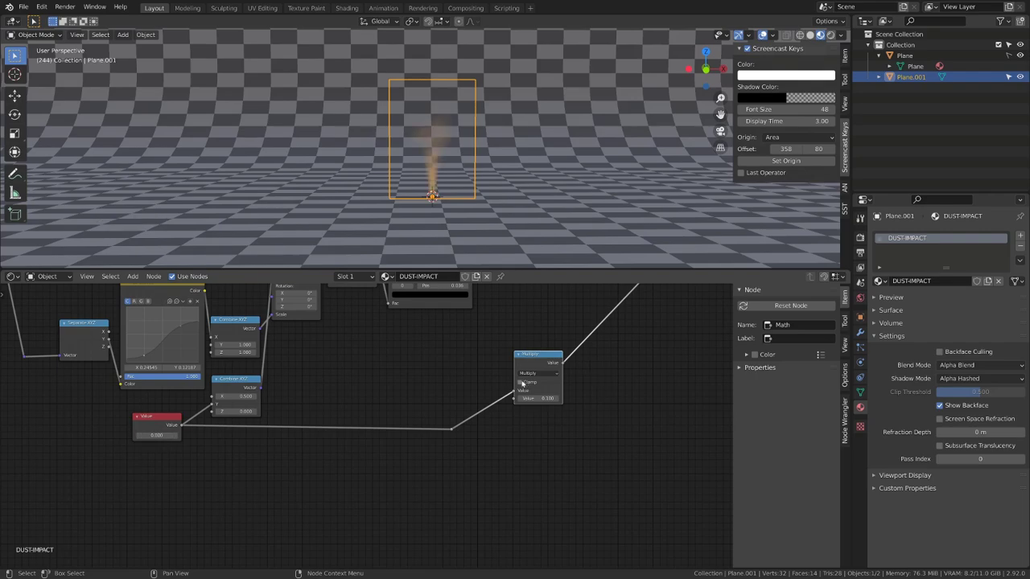
{"action": "left_click", "coordinate": [523, 382]}
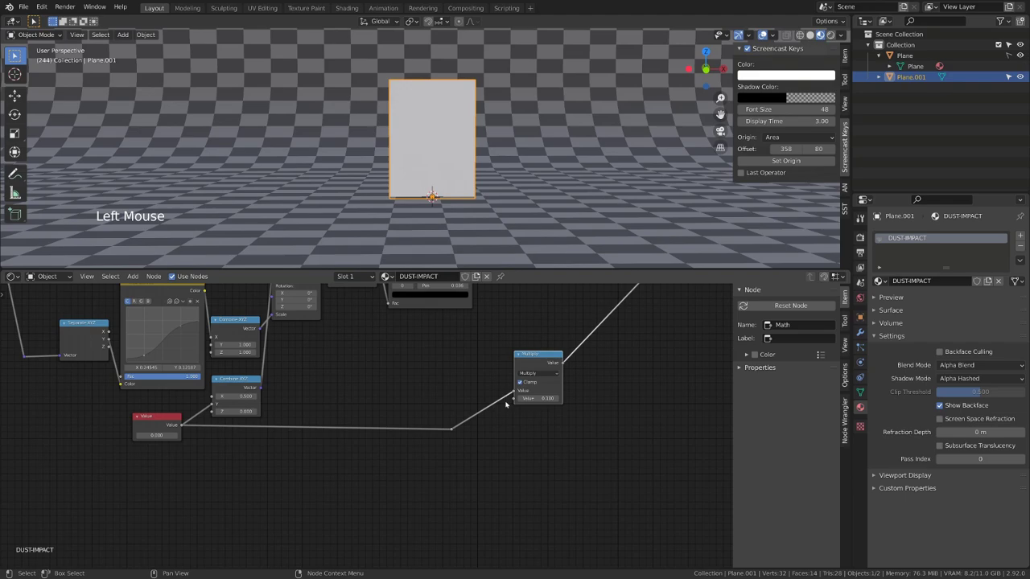
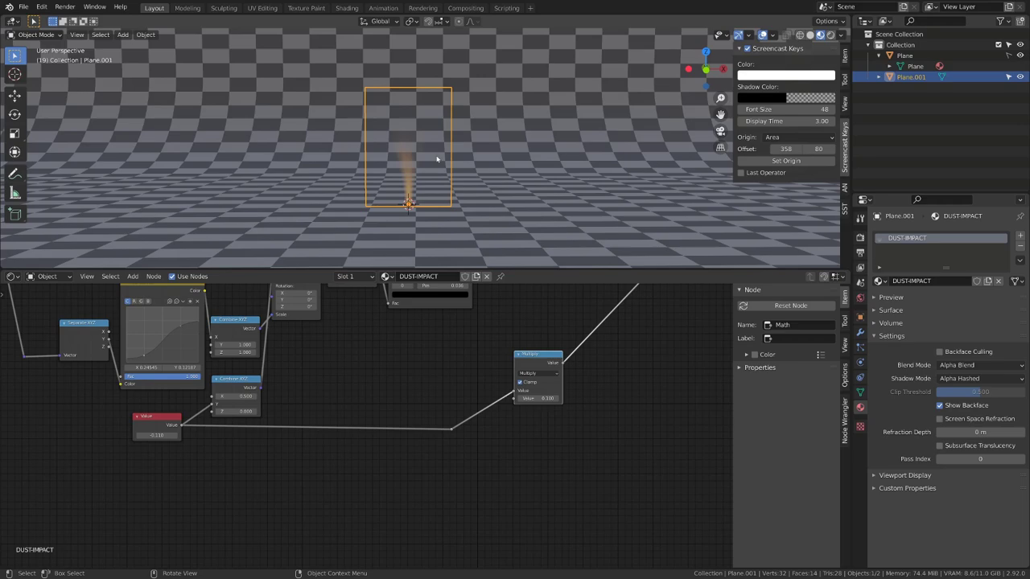
Keyframe the Value amount at the first frame (about -0.91) and a higher value at frame 40, then play
{"action": "left_click", "coordinate": [767, 36]}
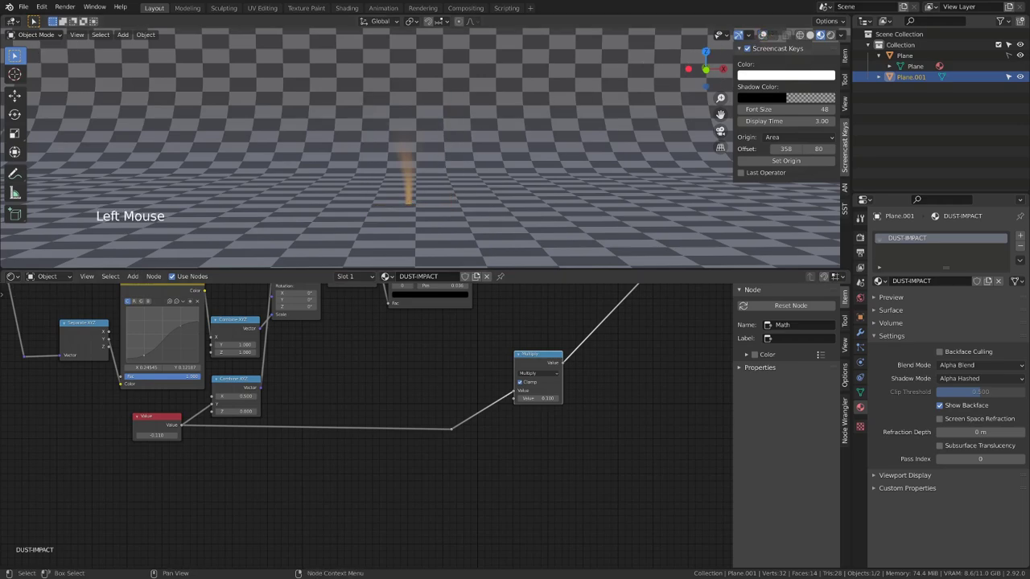
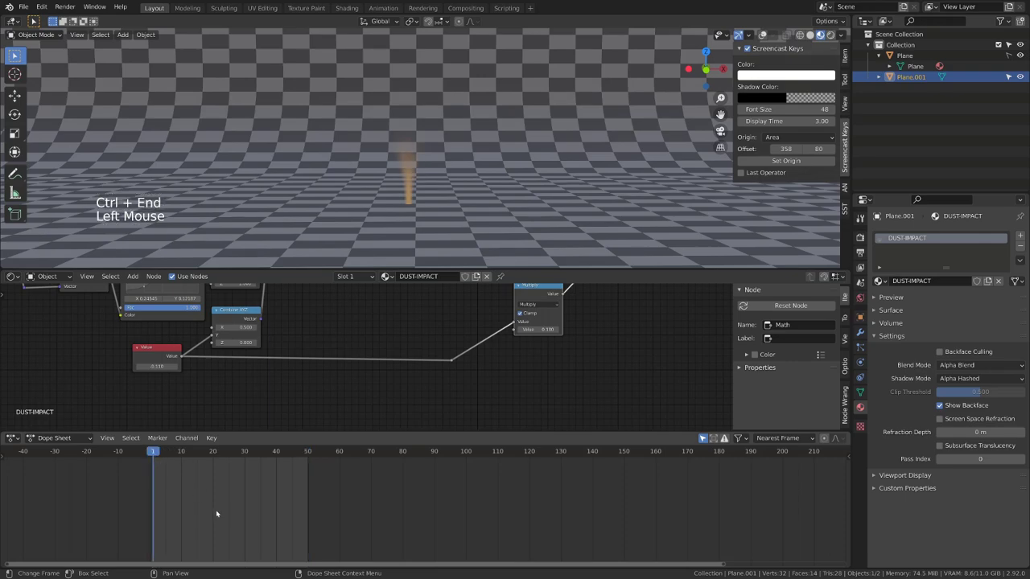
{"action": "key", "text": "ctrl+Home"}
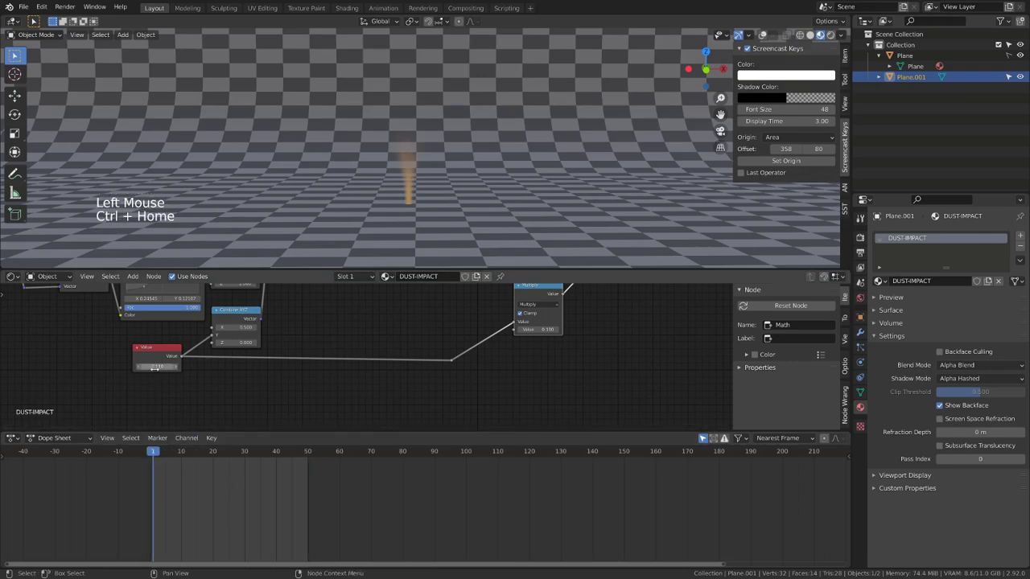
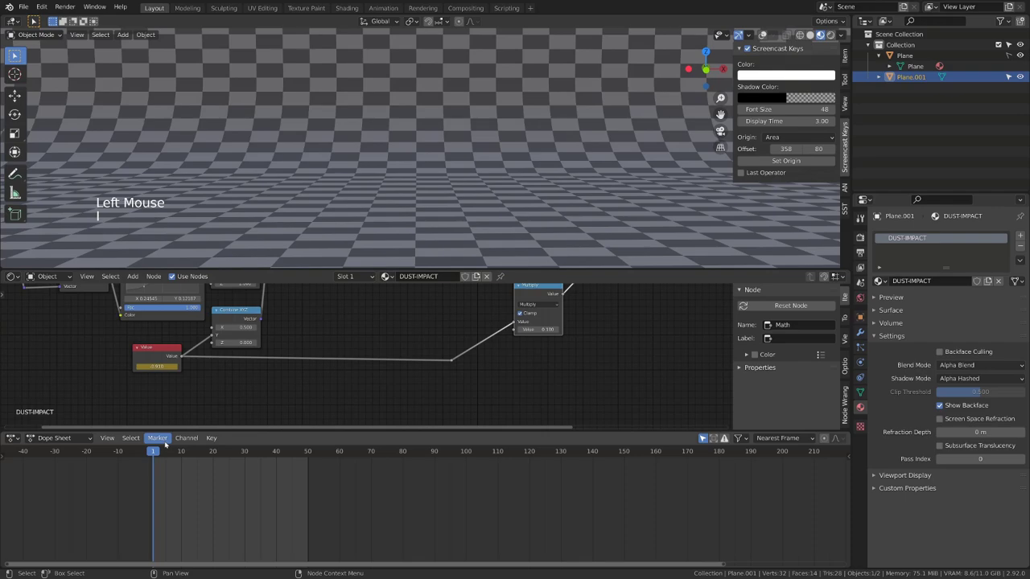
{"action": "left_click", "coordinate": [162, 454]}
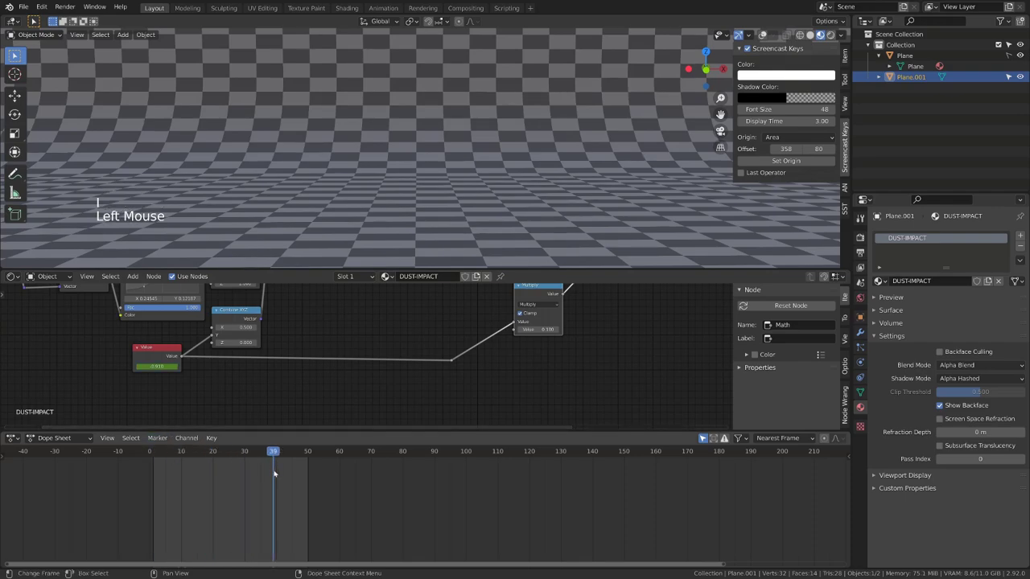
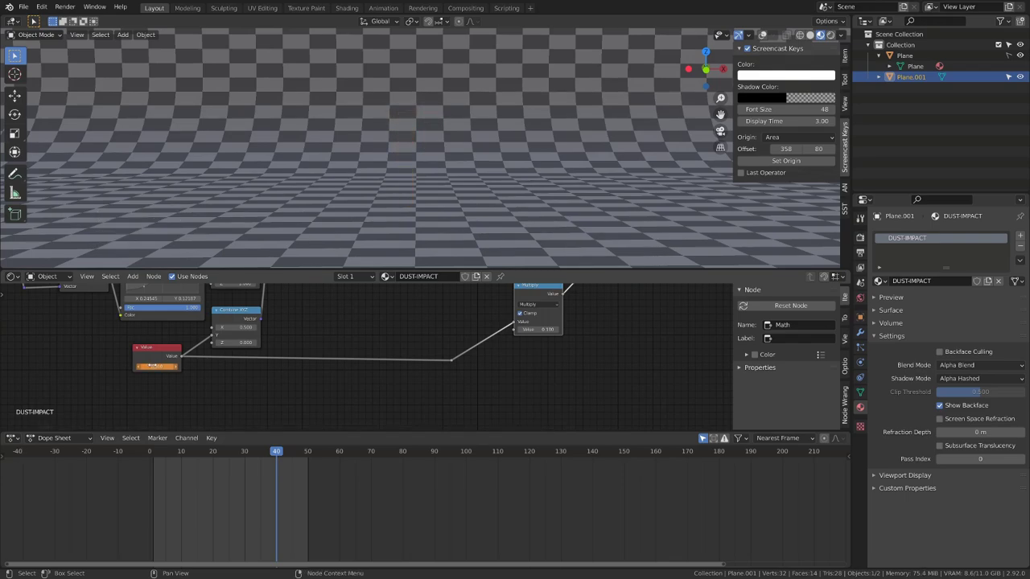
{"action": "key", "text": "i"}
{"action": "left_click", "coordinate": [160, 451]}
{"action": "key", "text": "space"}
Bring the Value node's curve into the Graph Editor and scrub to around frame 8
{"action": "key", "text": "space"}
{"action": "left_click", "coordinate": [164, 452]}
{"action": "left_click", "coordinate": [168, 351]}
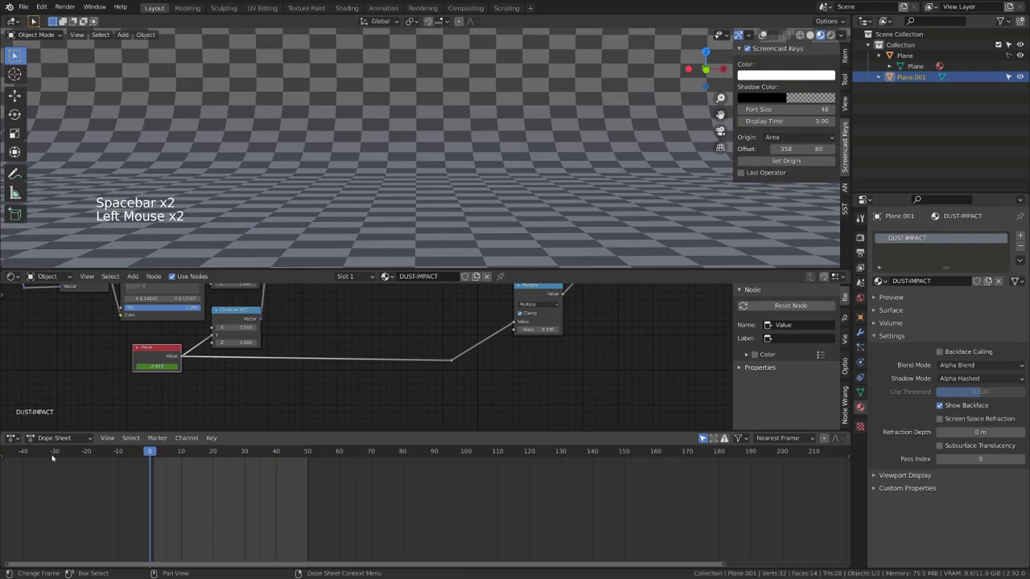
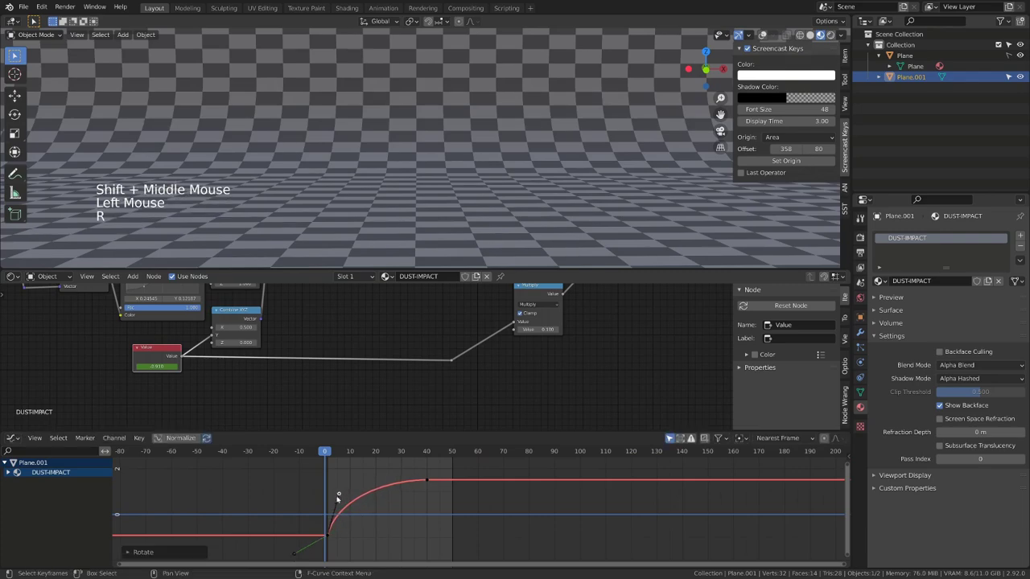
{"action": "left_click", "coordinate": [330, 450]}
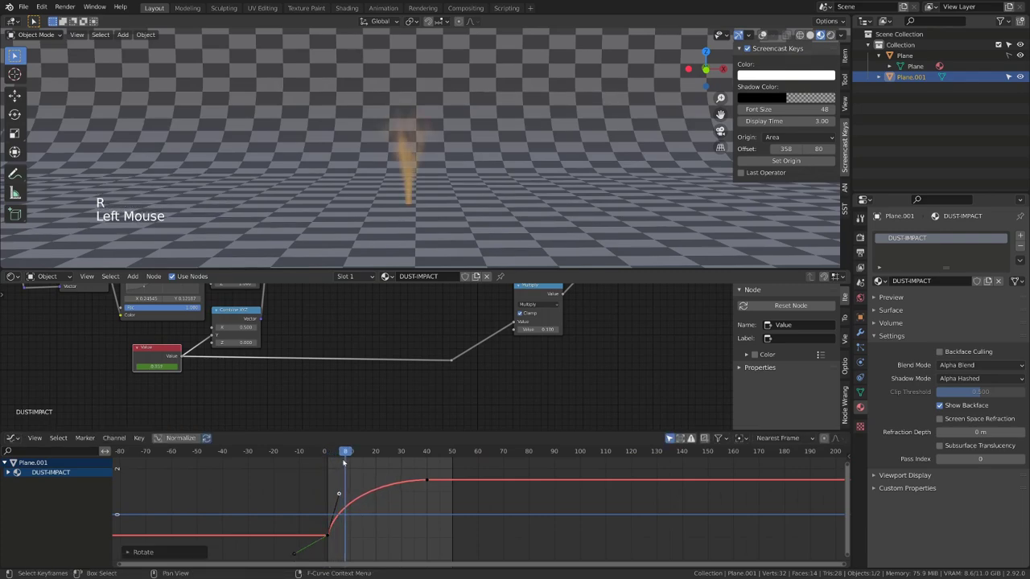
{"action": "scroll", "scroll_direction": "up", "scroll_amount": 3}
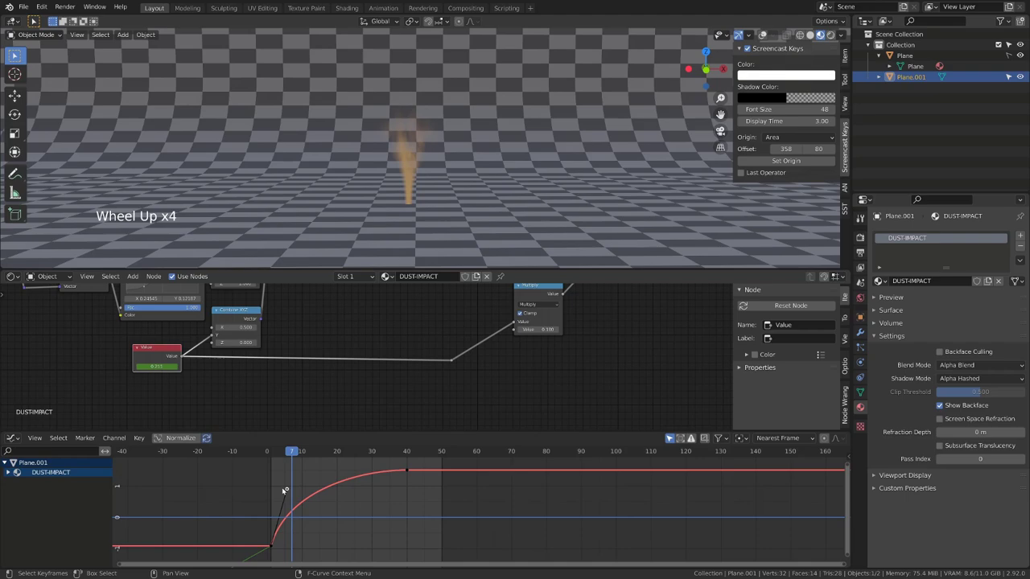
Scale the first keyframe's handle so the curve rises steeply after frame 0, then check frame 40
{"action": "left_click", "coordinate": [291, 490]}
{"action": "key", "text": "s"}
{"action": "key", "text": "r"}
{"action": "key", "text": "s"}
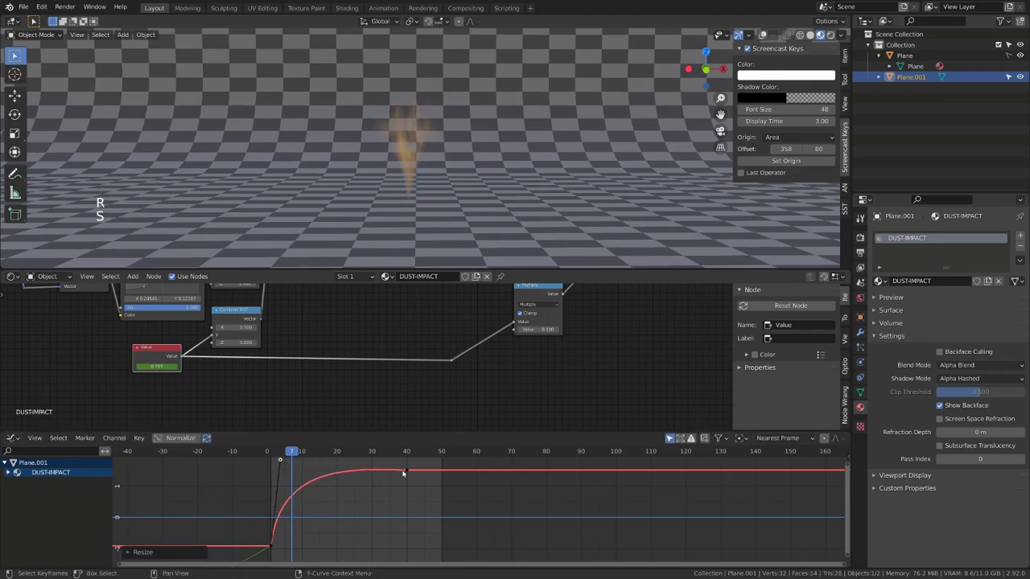
{"action": "left_click", "coordinate": [98, 192]}
{"action": "left_click", "coordinate": [97, 192]}
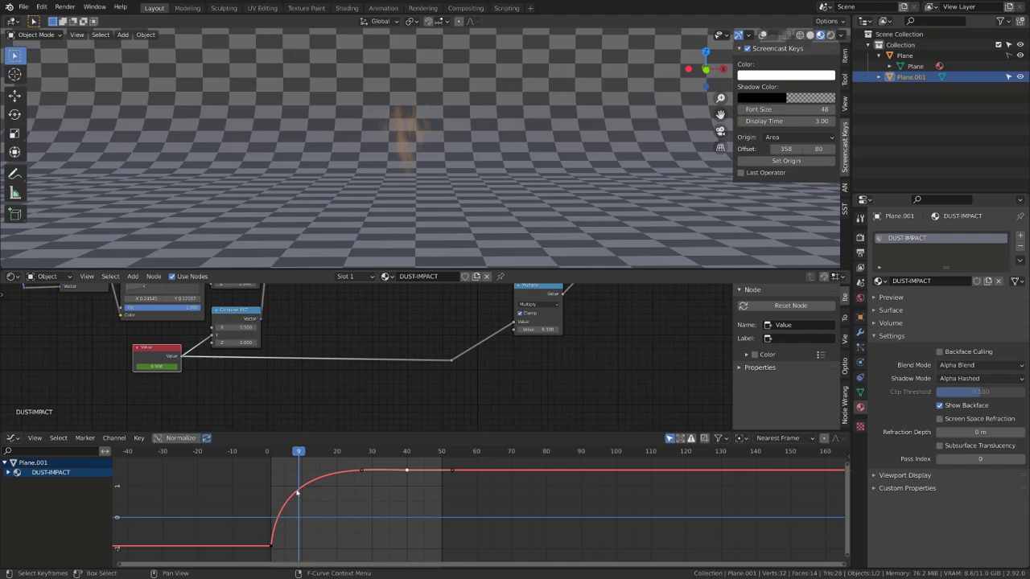
Key the selected channel and slide keyframes and curve points along time for a sharper early rise
{"action": "key", "text": "i"}
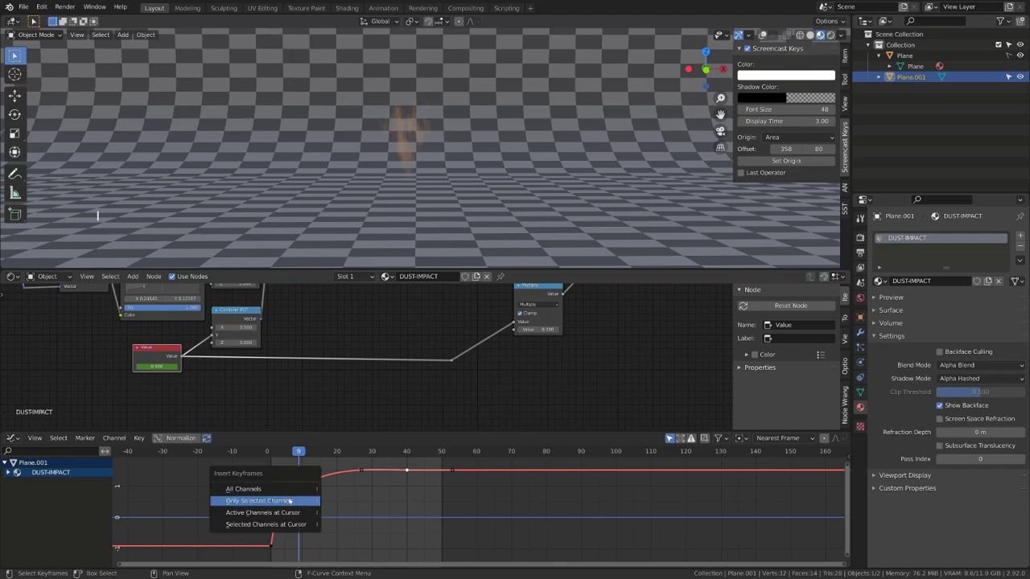
{"action": "left_click", "coordinate": [301, 487]}
{"action": "key", "text": "r"}
{"action": "left_click", "coordinate": [376, 462]}
{"action": "key", "text": "g"}
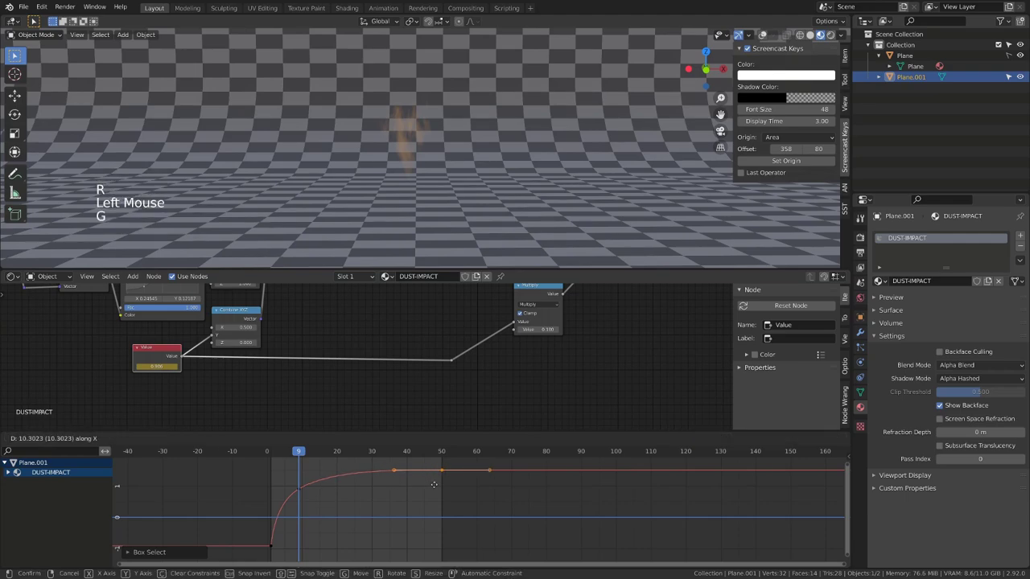
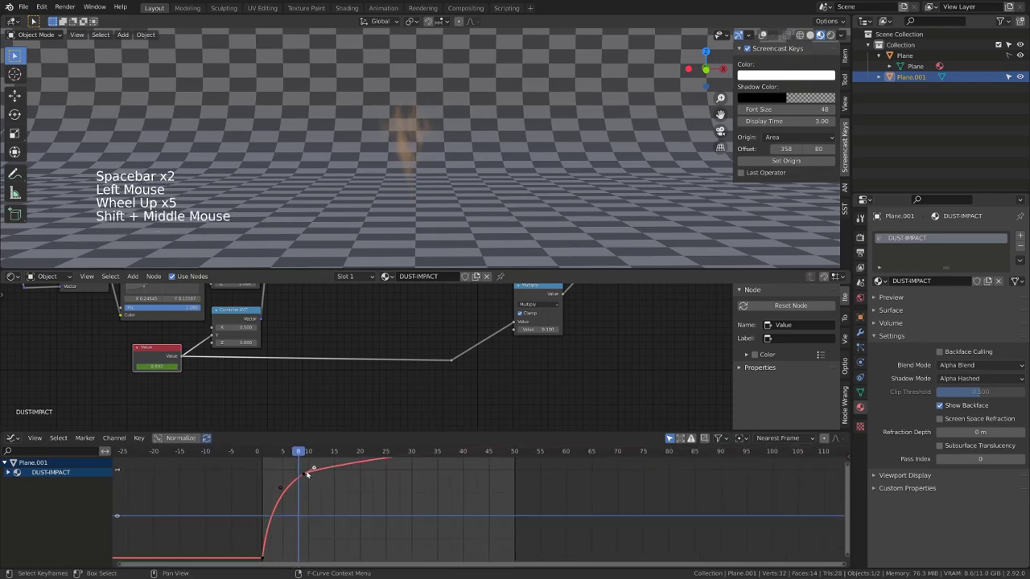
{"action": "left_click", "coordinate": [307, 472]}
{"action": "key", "text": "g"}
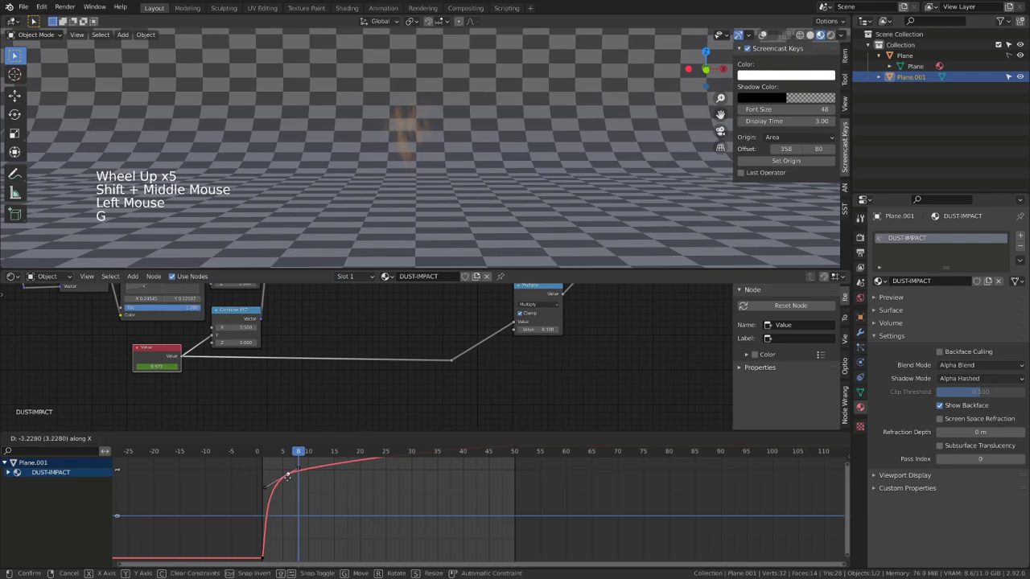
{"action": "left_click", "coordinate": [270, 455]}
Play and scrub the animation repeatedly to check the reshaped Value curve, reaching about 1.47 near frame 32
{"action": "key", "text": "space"}
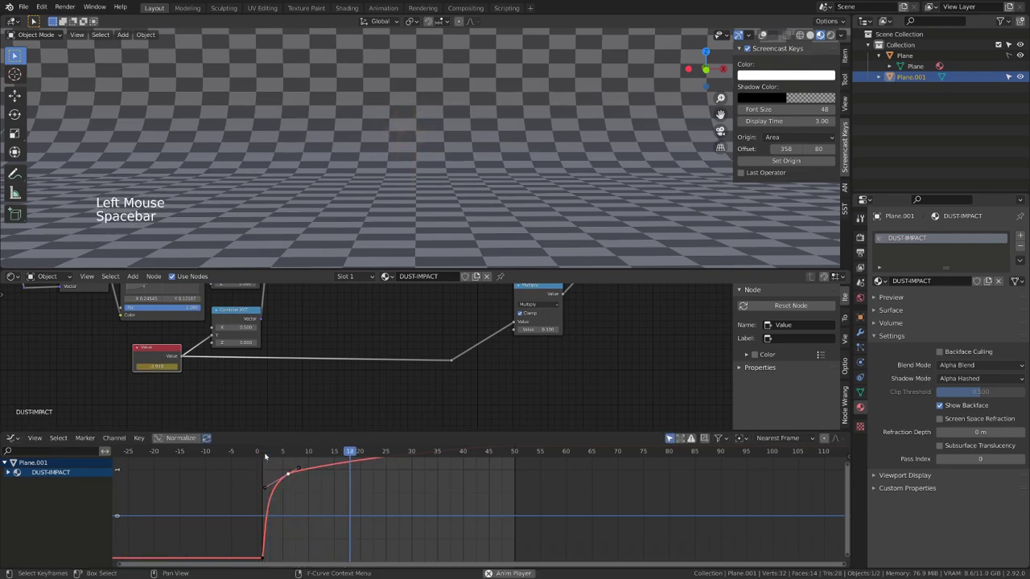
{"action": "key", "text": "space"}
{"action": "left_click", "coordinate": [268, 454]}
{"action": "key", "text": "space"}
{"action": "key", "text": "space"}
{"action": "left_click", "coordinate": [268, 455]}
{"action": "scroll", "scroll_direction": "down", "scroll_amount": 3}
{"action": "key", "text": "space"}
{"action": "key", "text": "space"}
{"action": "left_click", "coordinate": [268, 452]}
{"action": "key", "text": "space"}
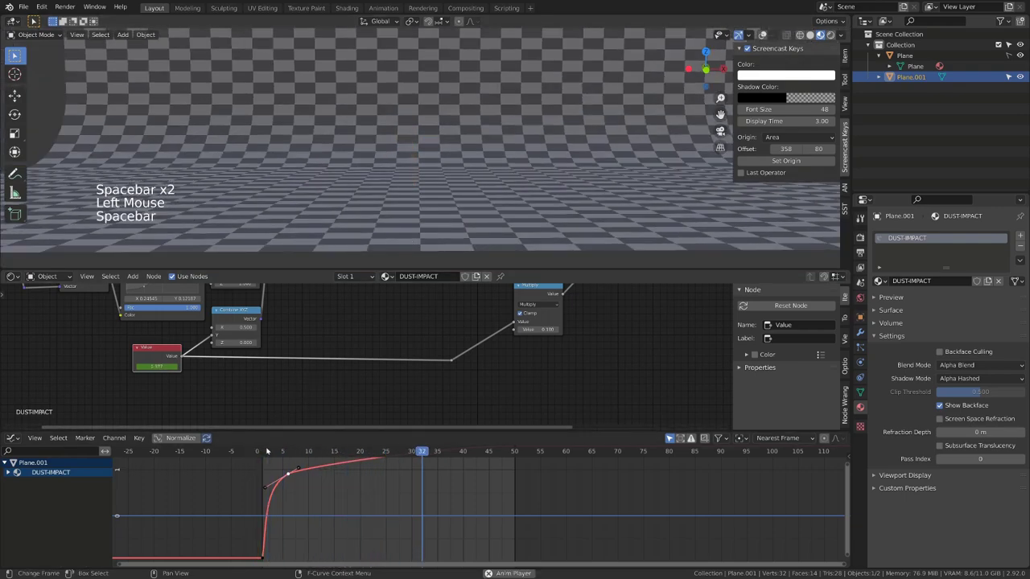
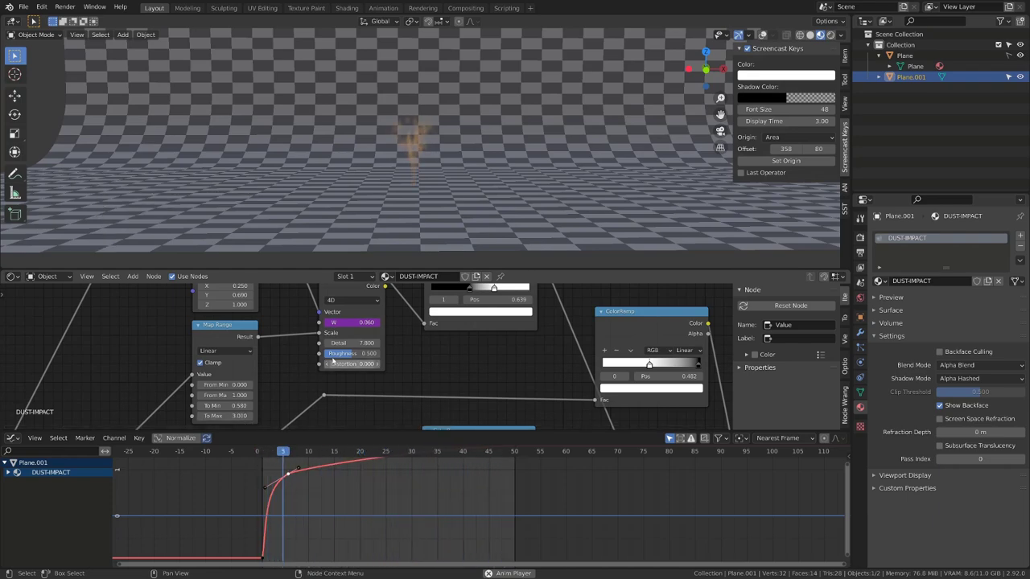
Pan to the Noise Texture nodes and preview the dust effect at a couple of later frames
{"action": "scroll", "scroll_direction": "down", "scroll_amount": 3}
{"action": "middle_click", "coordinate": [461, 365]}
{"action": "scroll", "scroll_direction": "up", "scroll_amount": 3}
{"action": "left_click", "coordinate": [372, 333]}
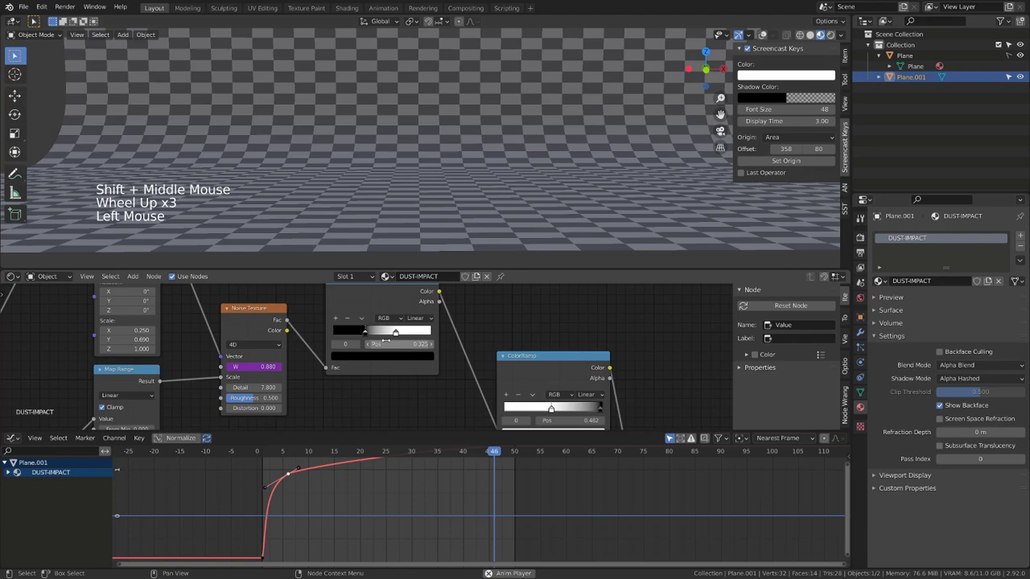
{"action": "left_click", "coordinate": [401, 335]}
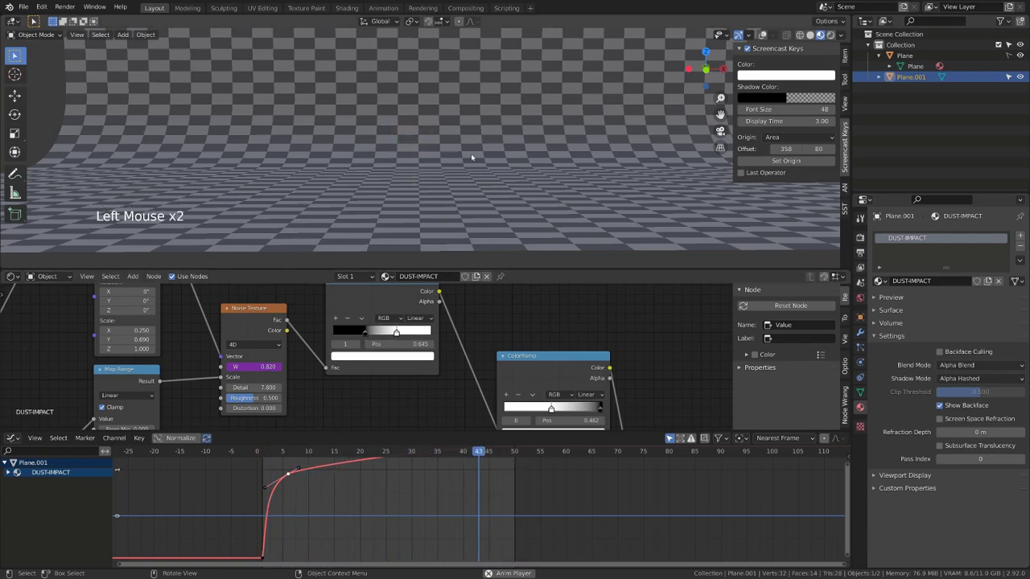
{"action": "scroll", "scroll_direction": "down", "scroll_amount": 3}
{"action": "middle_click", "coordinate": [478, 148]}
{"action": "scroll", "scroll_direction": "up", "scroll_amount": 3}
Check frames 35 and 33 with the colour ramps in view, then return to the animation start
{"action": "left_click", "coordinate": [397, 333]}
{"action": "middle_click", "coordinate": [431, 186]}
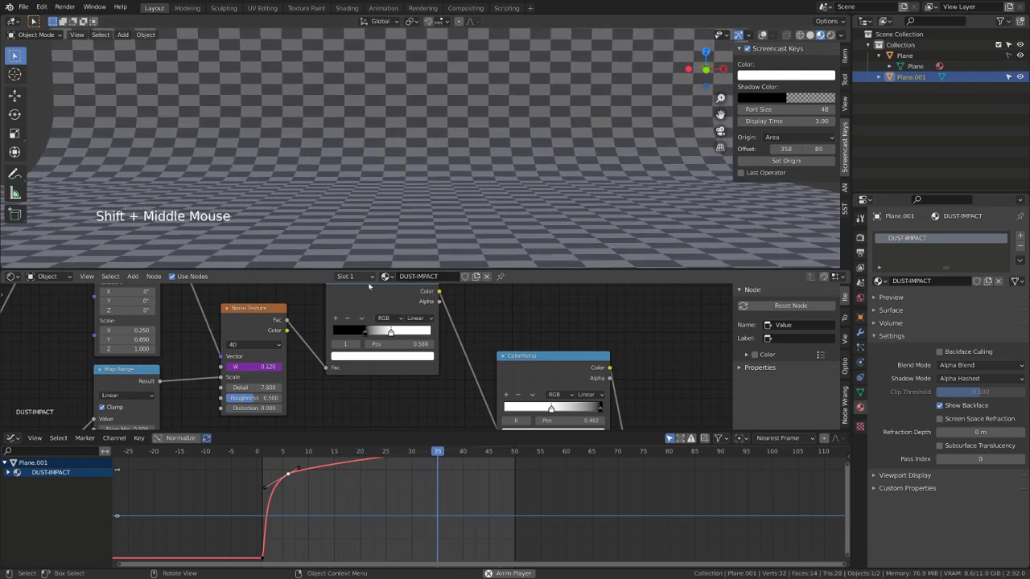
{"action": "left_click", "coordinate": [370, 335]}
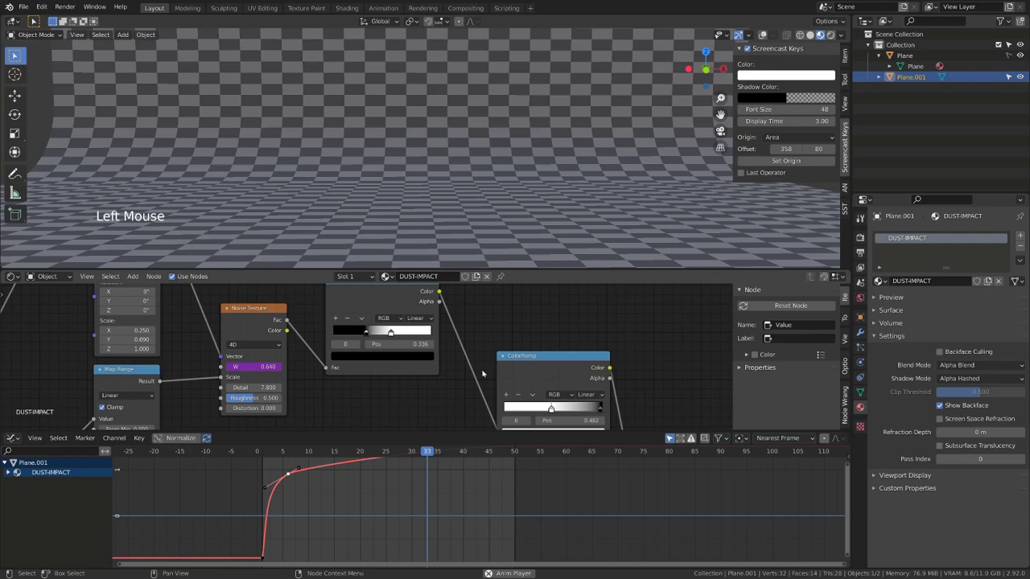
{"action": "scroll", "scroll_direction": "down", "scroll_amount": 3}
{"action": "middle_click", "coordinate": [600, 354]}
{"action": "key", "text": "space"}
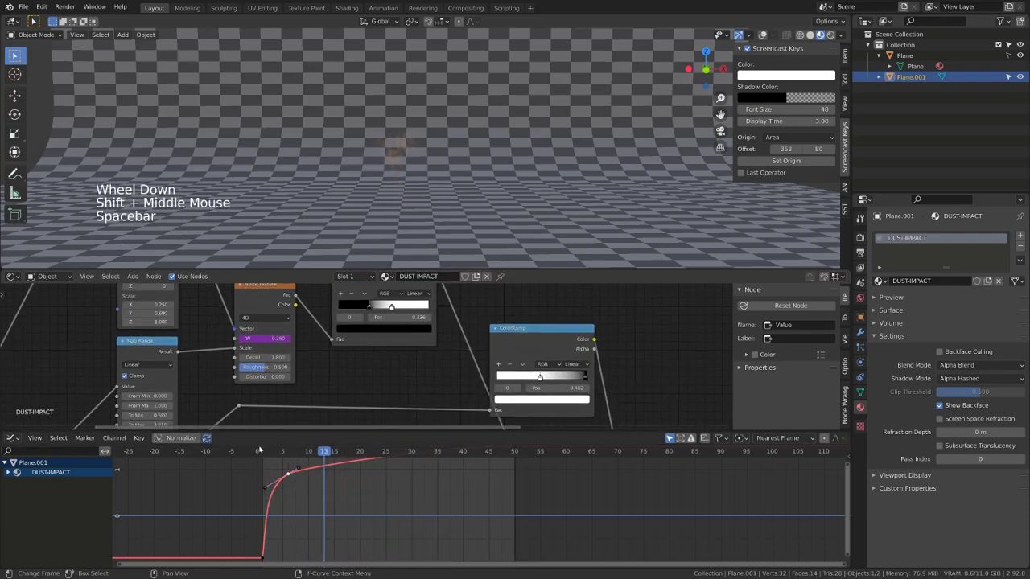
{"action": "left_click", "coordinate": [267, 448]}
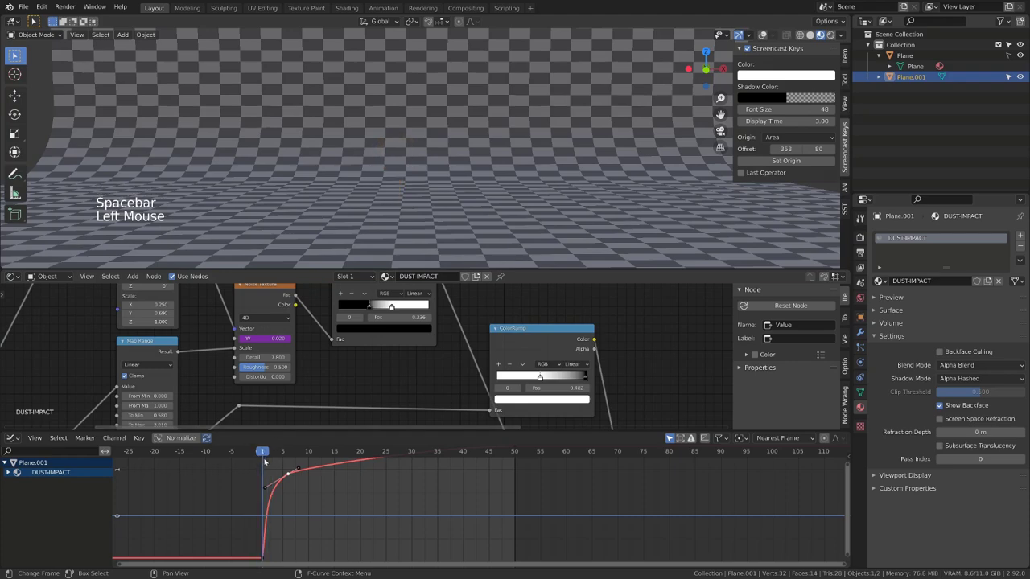
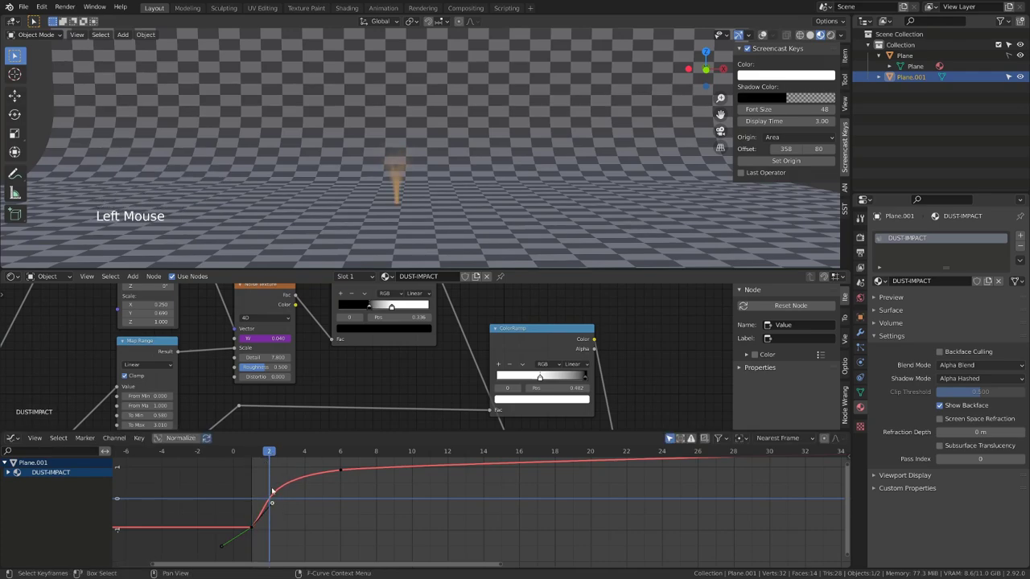
Rotate the first keyframe's handle and change its handle type so the curve leaves it smoothly
{"action": "left_click", "coordinate": [269, 456]}
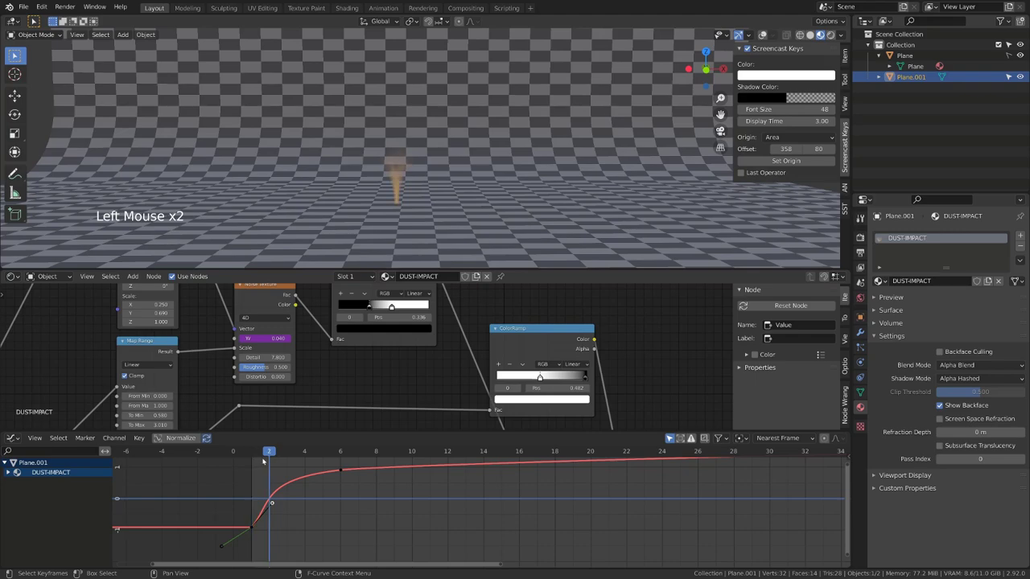
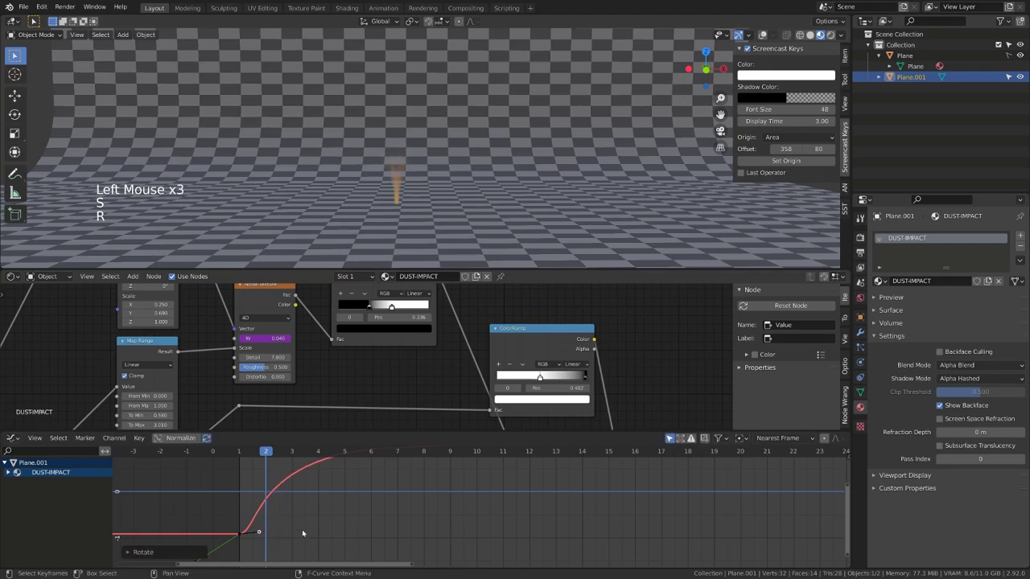
{"action": "key", "text": "s"}
{"action": "middle_click", "coordinate": [97, 192]}
{"action": "left_click", "coordinate": [382, 489]}
{"action": "middle_click", "coordinate": [98, 193]}
{"action": "key", "text": "v"}
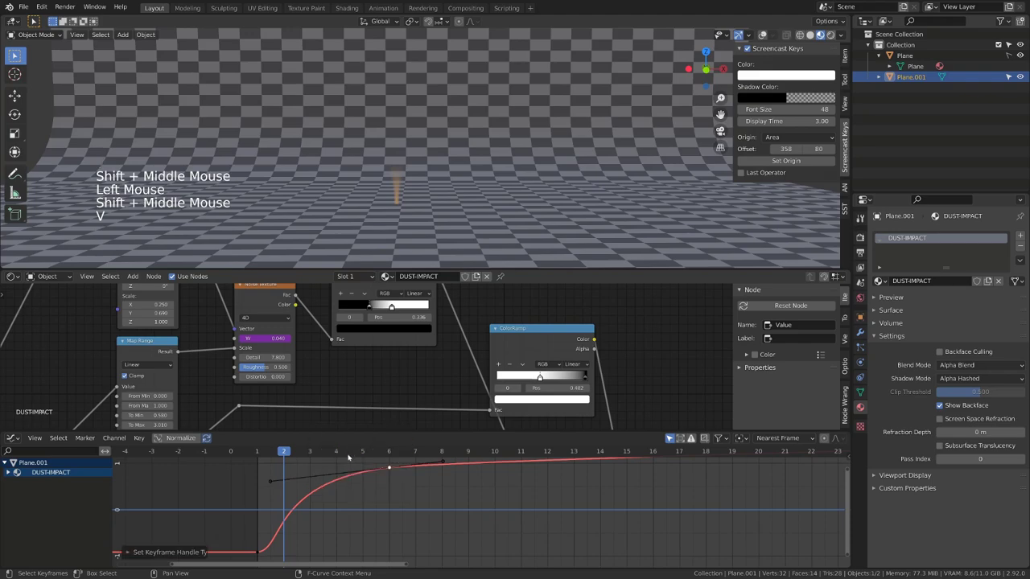
Lengthen and rotate the other handle so the rise eases off around frame 6, then play to preview
{"action": "left_click", "coordinate": [272, 482]}
{"action": "key", "text": "s"}
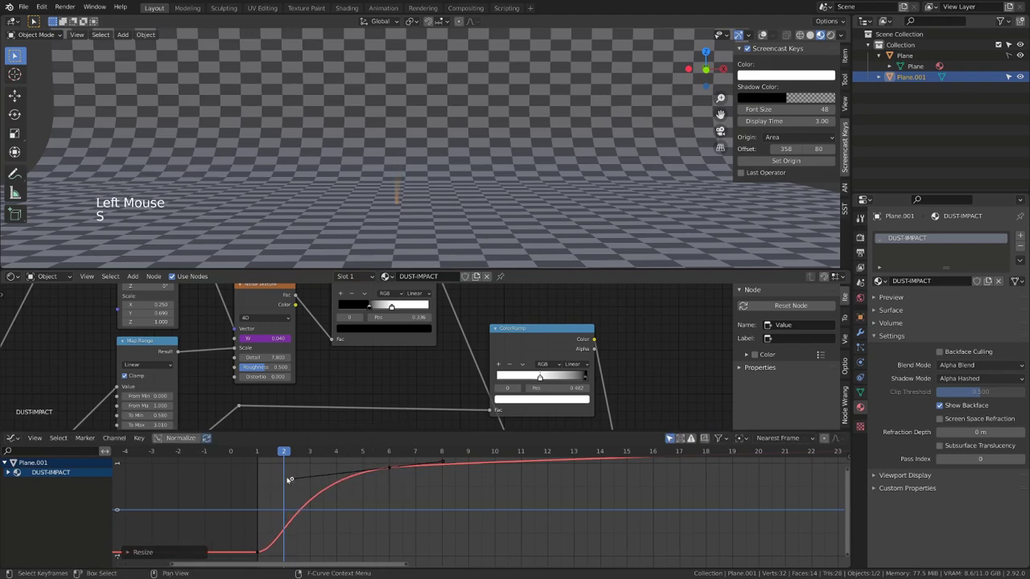
{"action": "key", "text": "r"}
{"action": "left_click", "coordinate": [260, 450]}
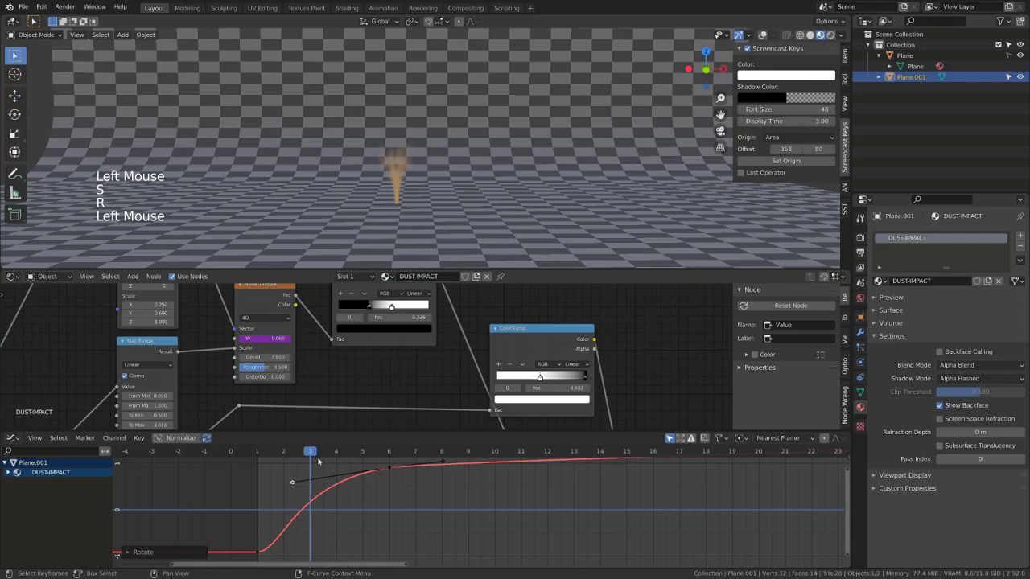
{"action": "scroll", "scroll_direction": "down", "scroll_amount": 3}
{"action": "key", "text": "space"}
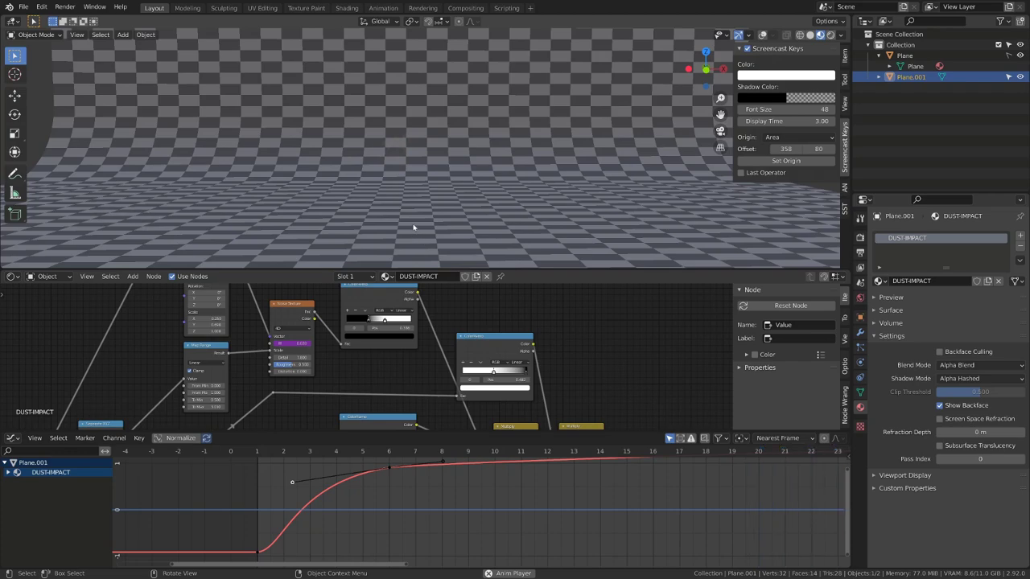
Stop playback and save the project as Bullet-impact.blend
{"action": "key", "text": "space"}
{"action": "key", "text": "ctrl+Tab"}
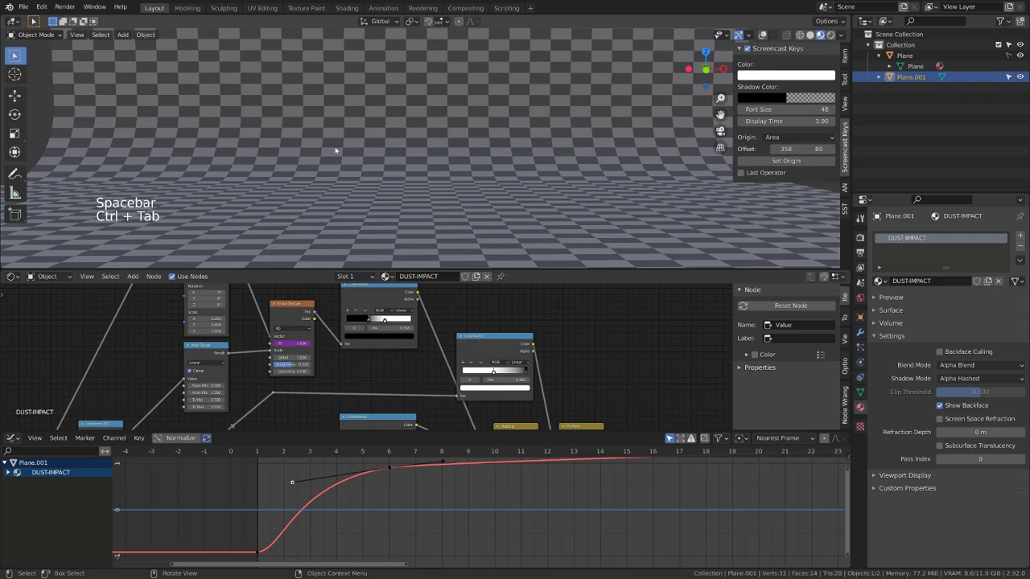
{"action": "key", "text": "ctrl+s"}
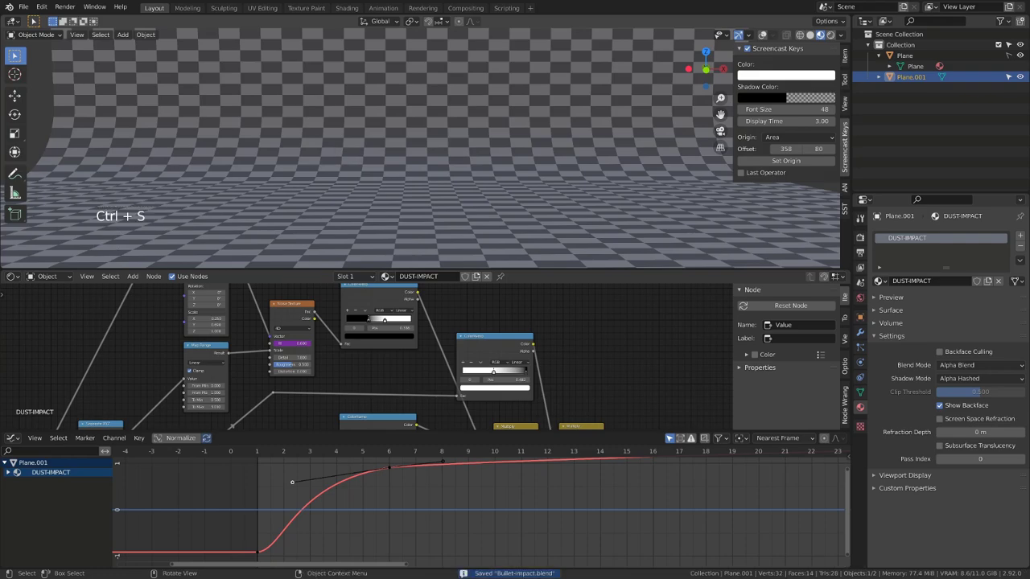